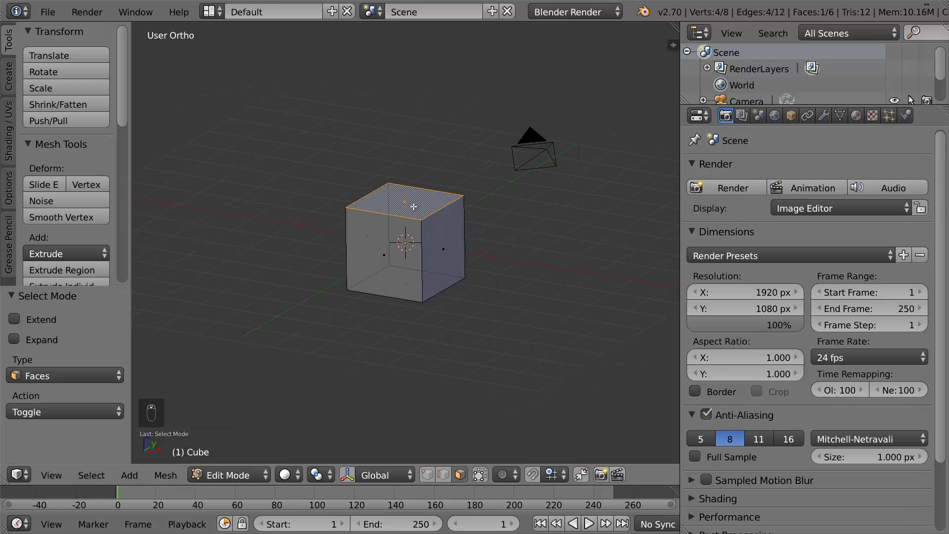
Raise the cube's top face, extrude it upward into a tall block and enable vertex select
{"action": "key", "text": "g"}
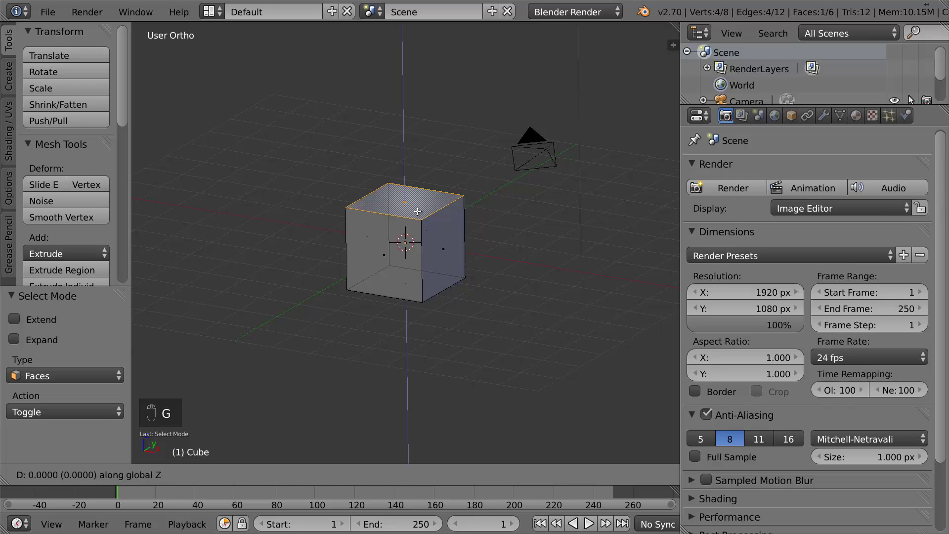
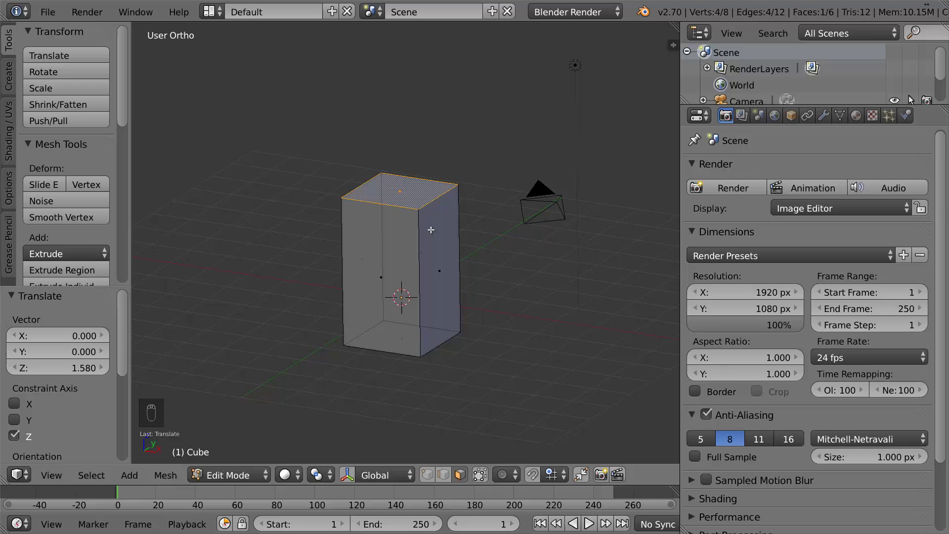
{"action": "key", "text": "e"}
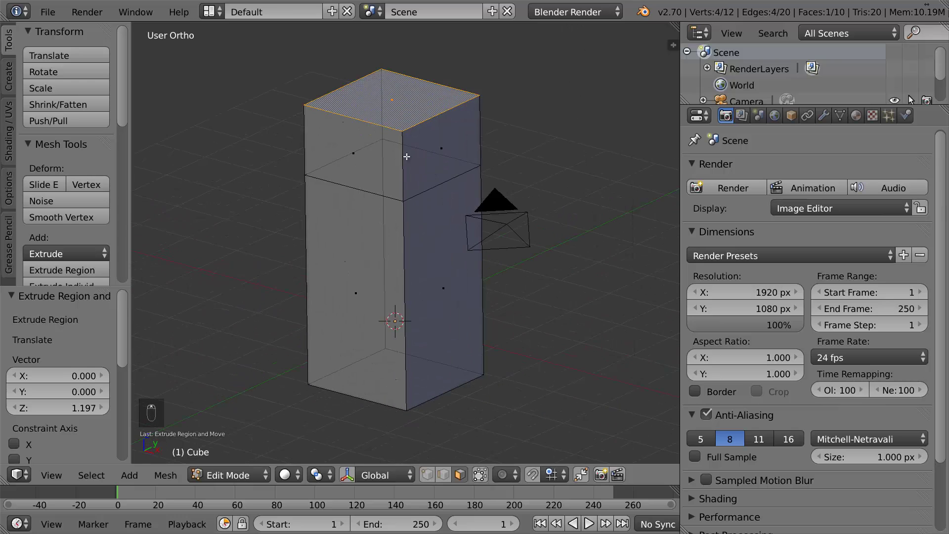
{"action": "key", "text": "ctrl+Tab"}
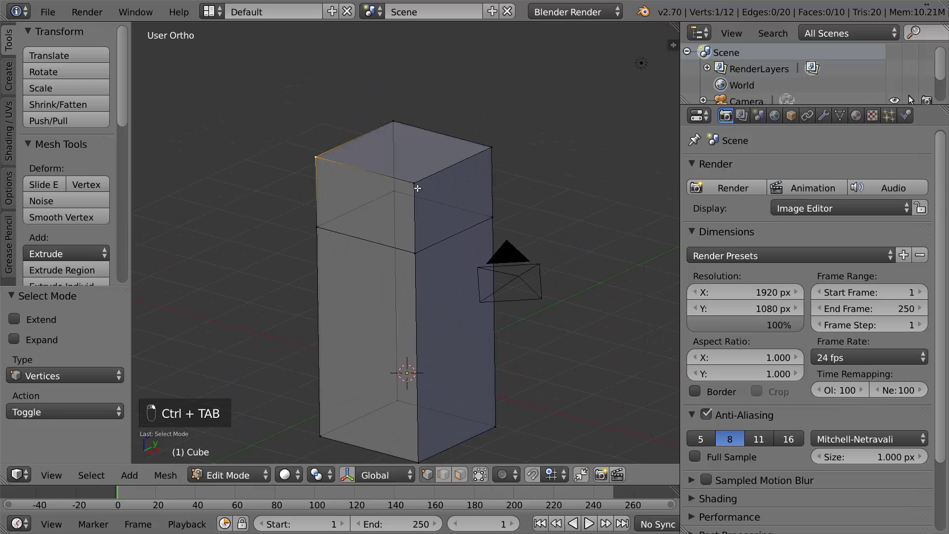
Merge each pair of top corners at center into a gable ridge and return to Object Mode
{"action": "key", "text": "alt+m"}
{"action": "key", "text": "Down"}
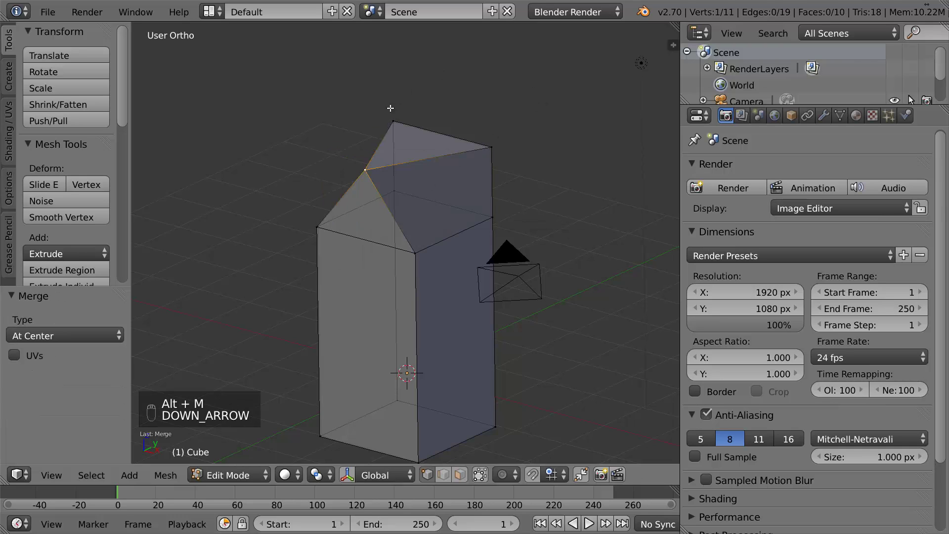
{"action": "key", "text": "alt+m"}
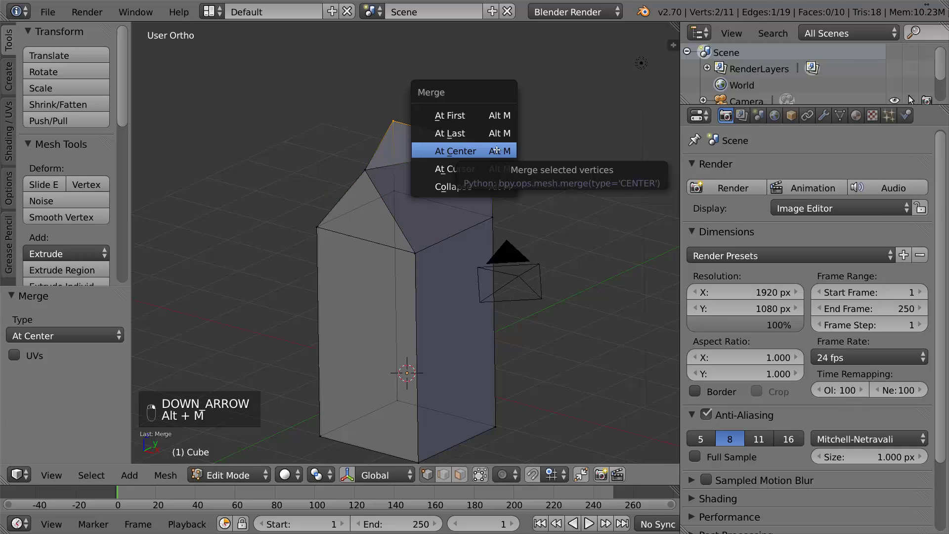
{"action": "key", "text": "Tab"}
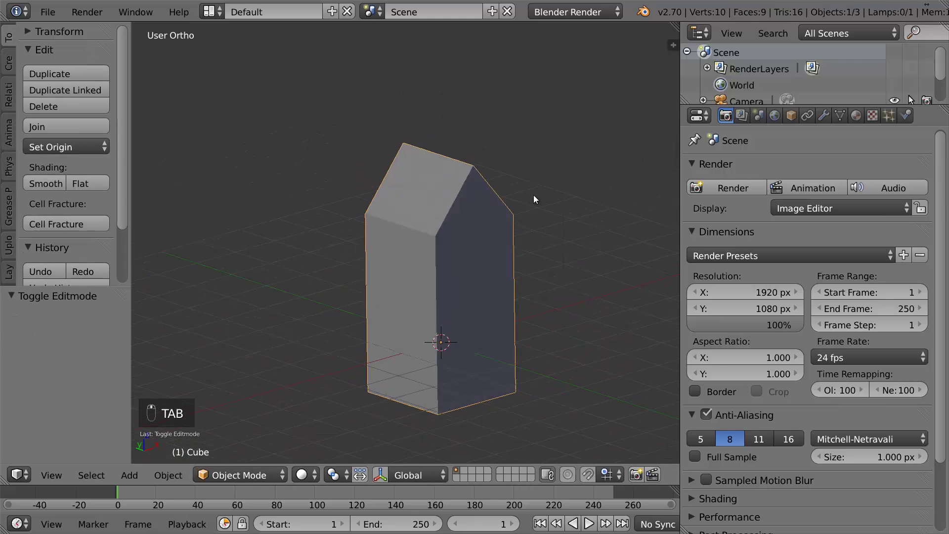
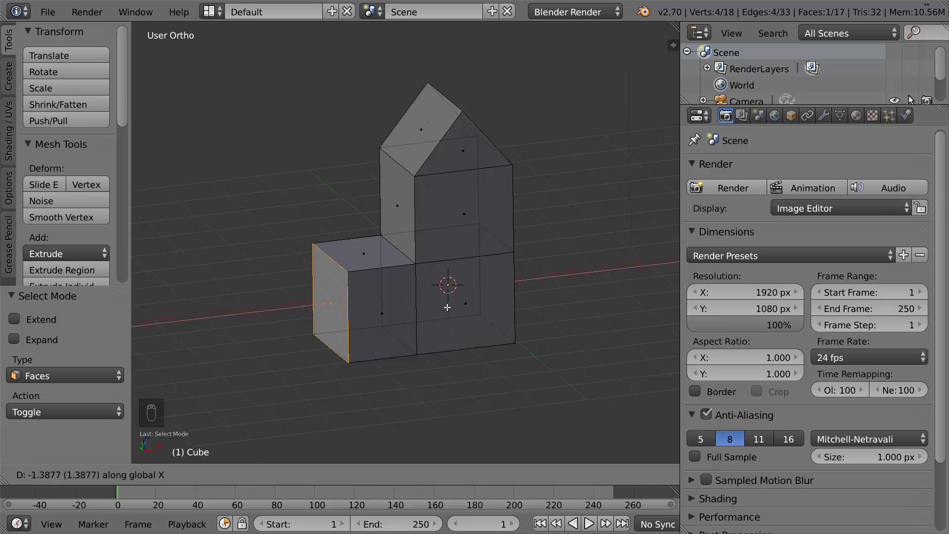
Push the extruded wing's end face farther outward along a single axis
{"action": "middle_click", "coordinate": [913, 99]}
{"action": "key", "text": "alt+g"}
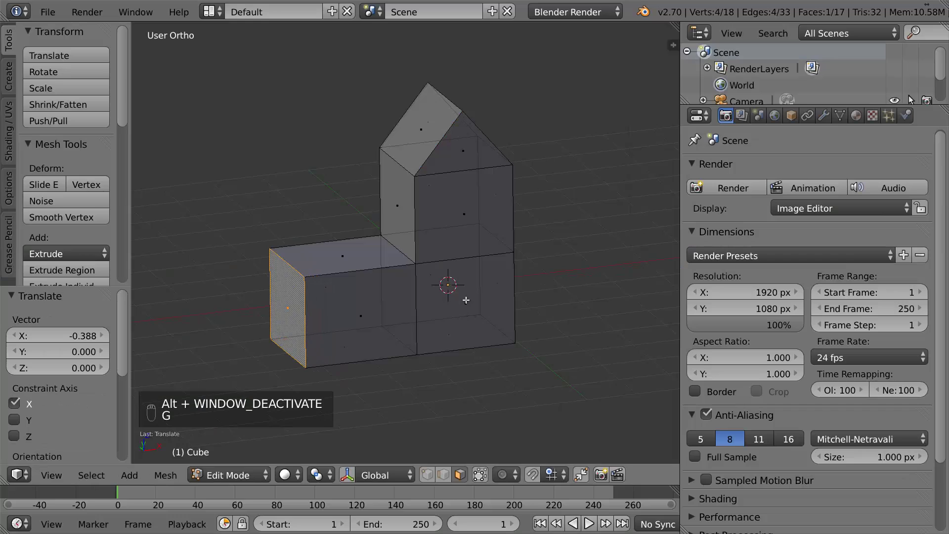
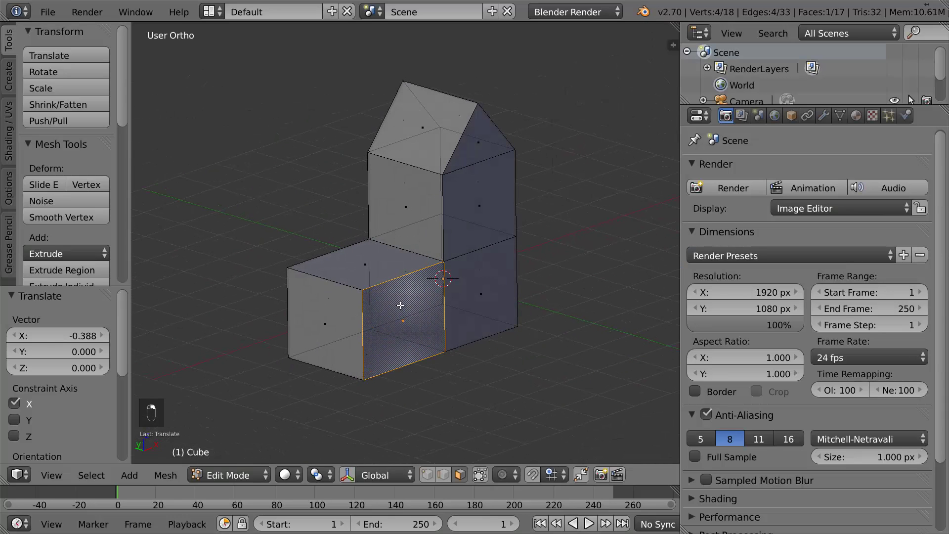
Extrude a new section from the wing's front face and rotate its top faces into a slope
{"action": "key", "text": "e"}
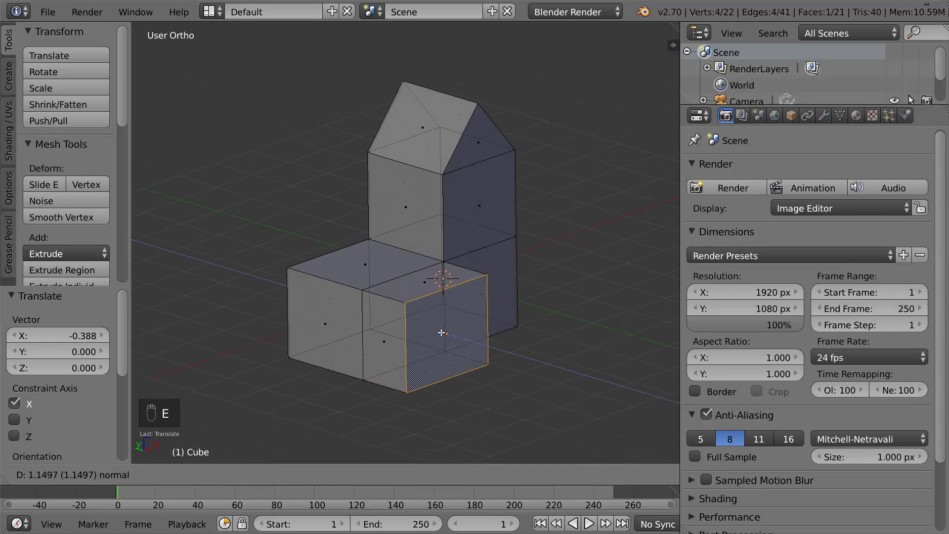
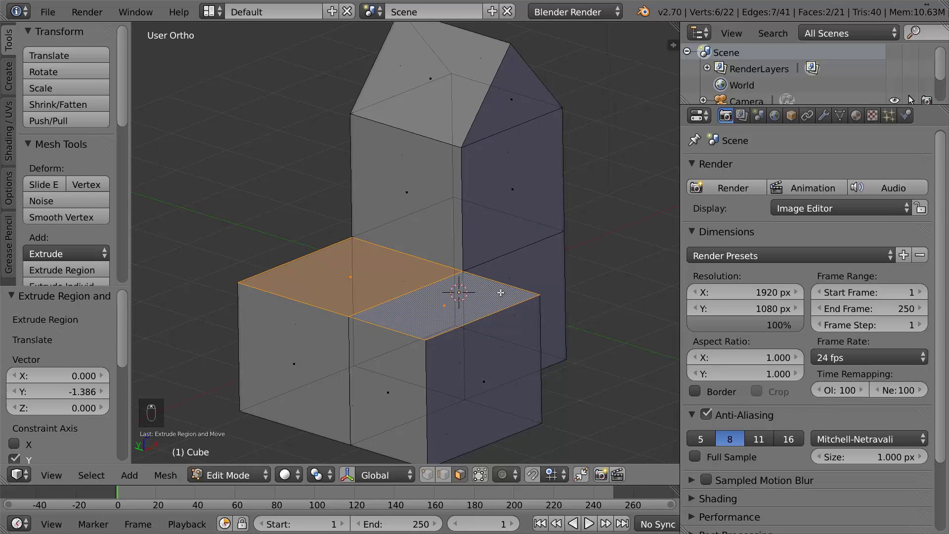
{"action": "key", "text": "r"}
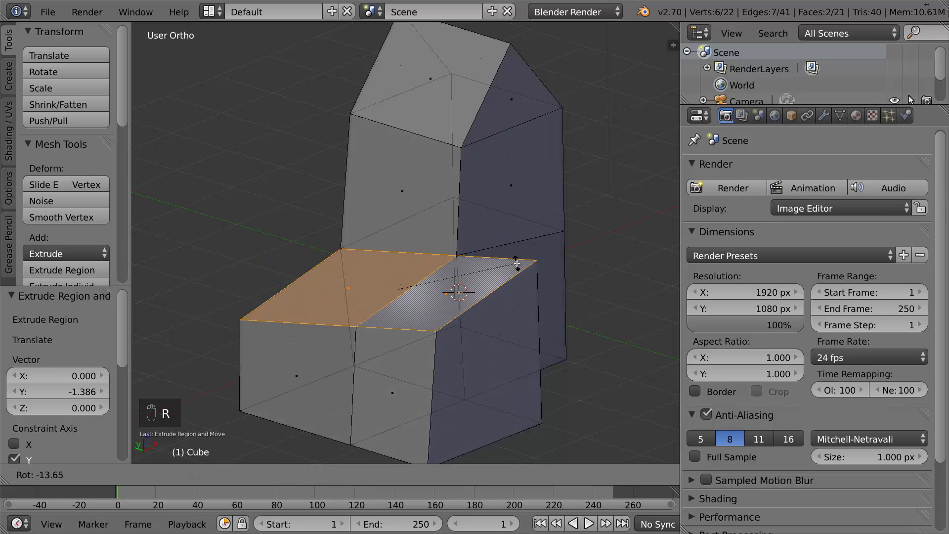
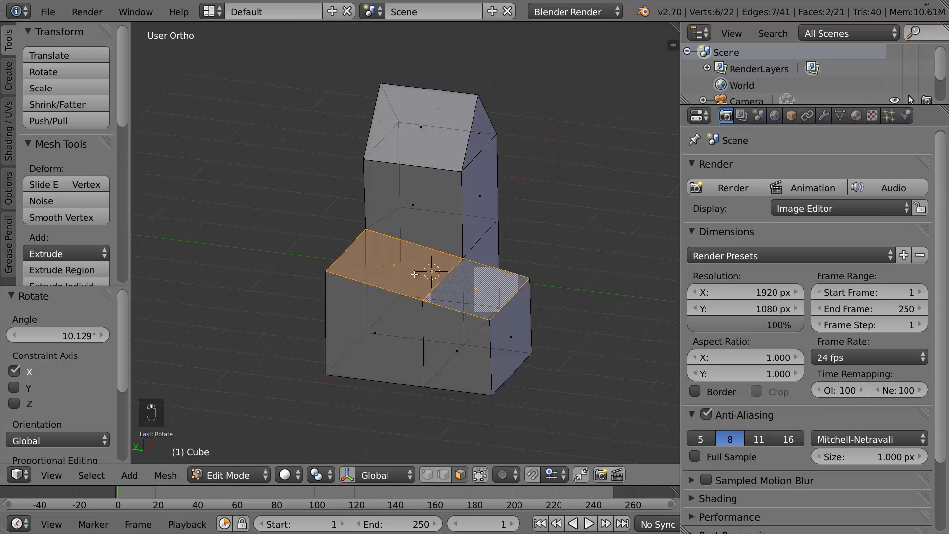
From the side view, scale the wing's end face flat so it stands upright
{"action": "key", "text": "KP_1"}
{"action": "key", "text": "KP_3"}
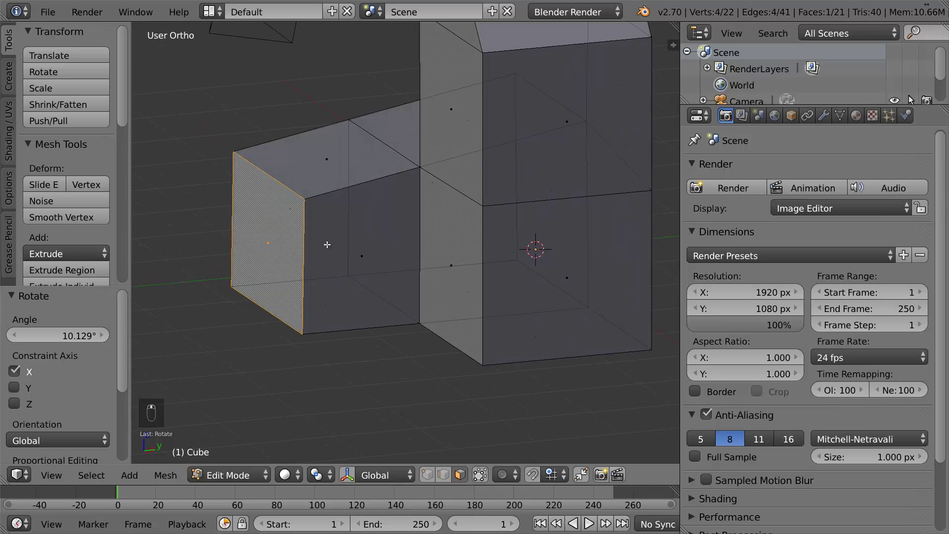
{"action": "key", "text": "KP_3"}
{"action": "key", "text": "s"}
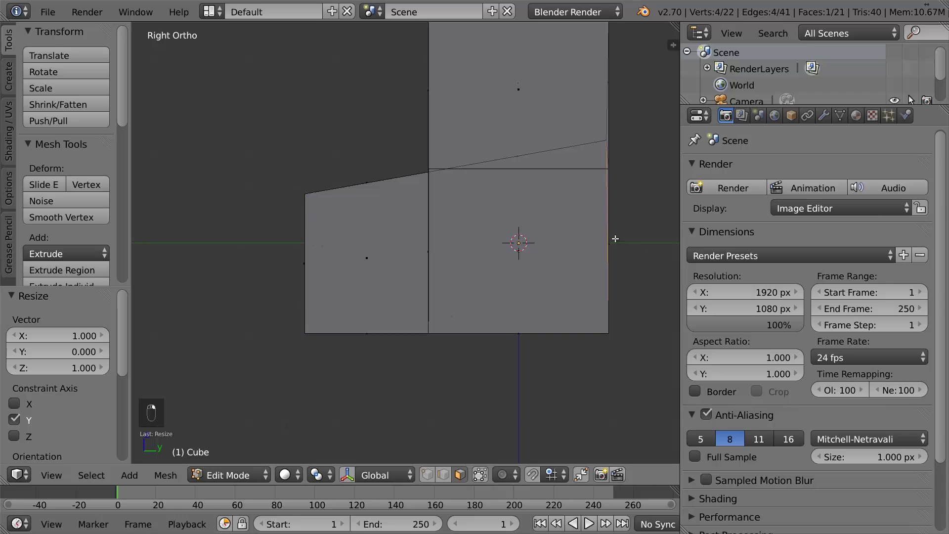
Undo a stray scale, deselect everything and enable vertex select in side view
{"action": "key", "text": "s"}
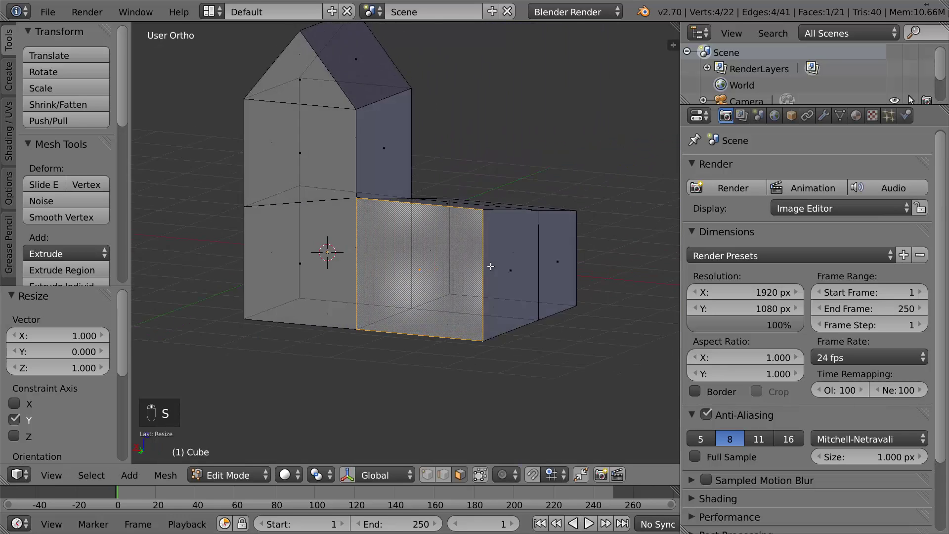
{"action": "key", "text": "ctrl+z"}
{"action": "key", "text": "s"}
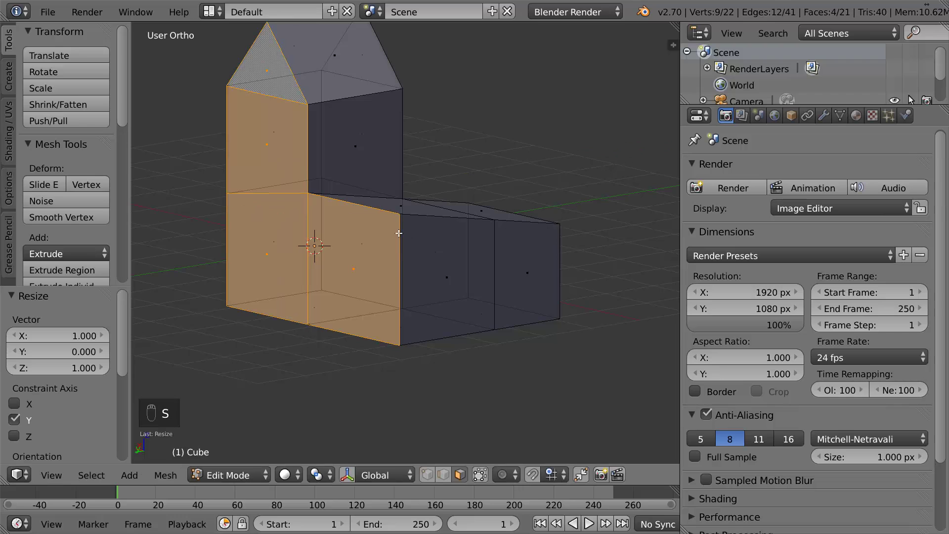
{"action": "key", "text": "ctrl+Tab"}
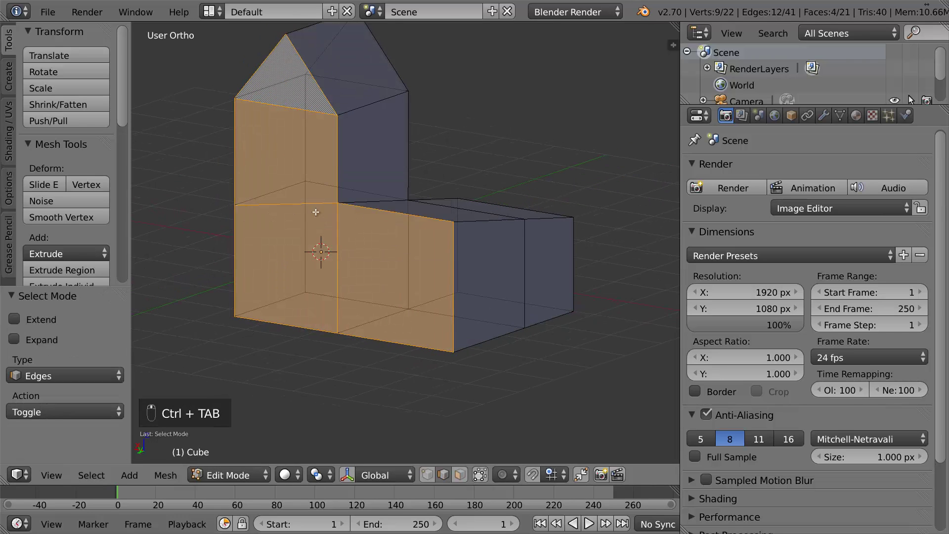
{"action": "key", "text": "KP_1"}
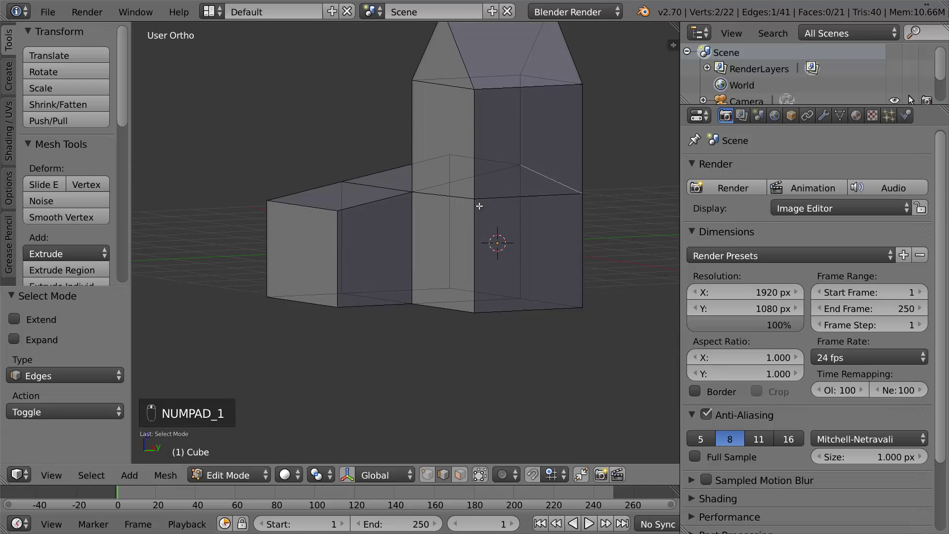
{"action": "key", "text": "ctrl+Tab"}
{"action": "key", "text": "KP_1"}
{"action": "key", "text": "KP_3"}
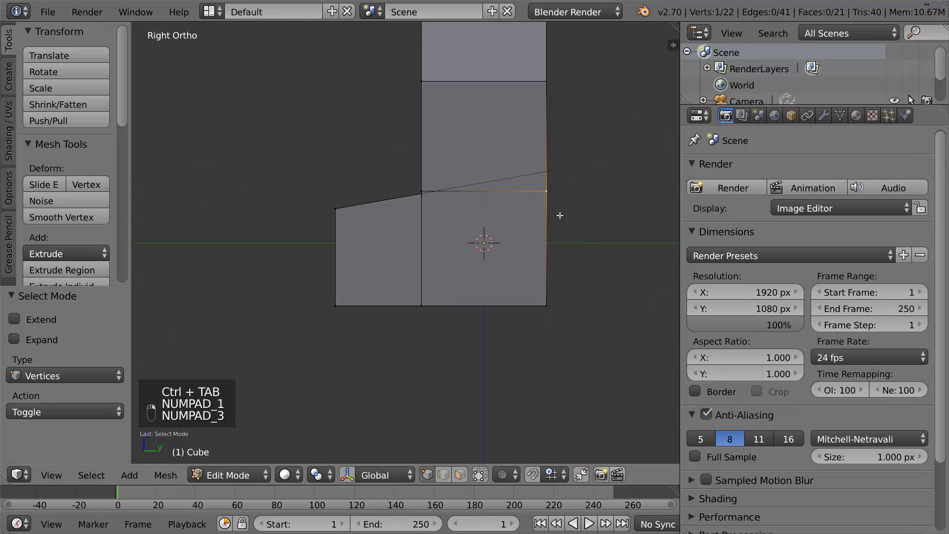
Move the tower-junction vertices up onto the roof slope line and leave Edit Mode
{"action": "key", "text": "g"}
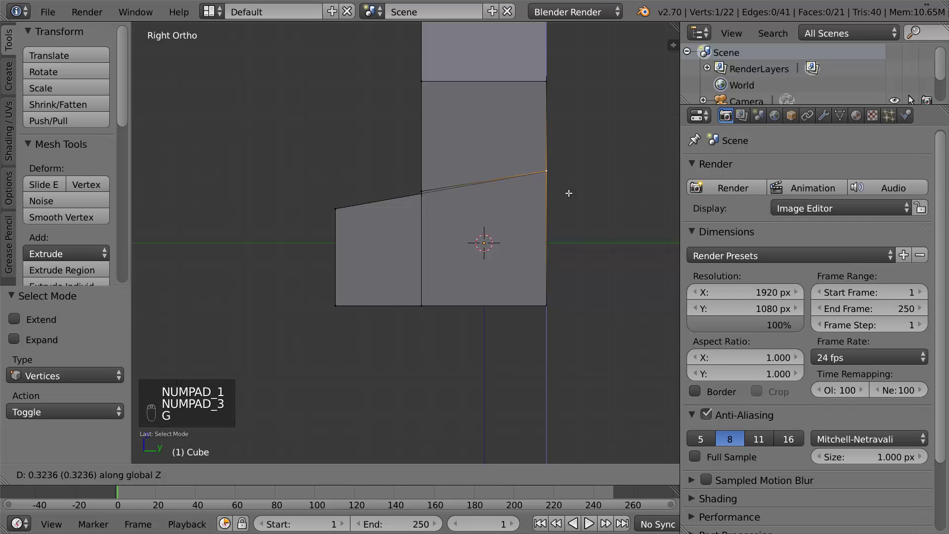
{"action": "key", "text": "a"}
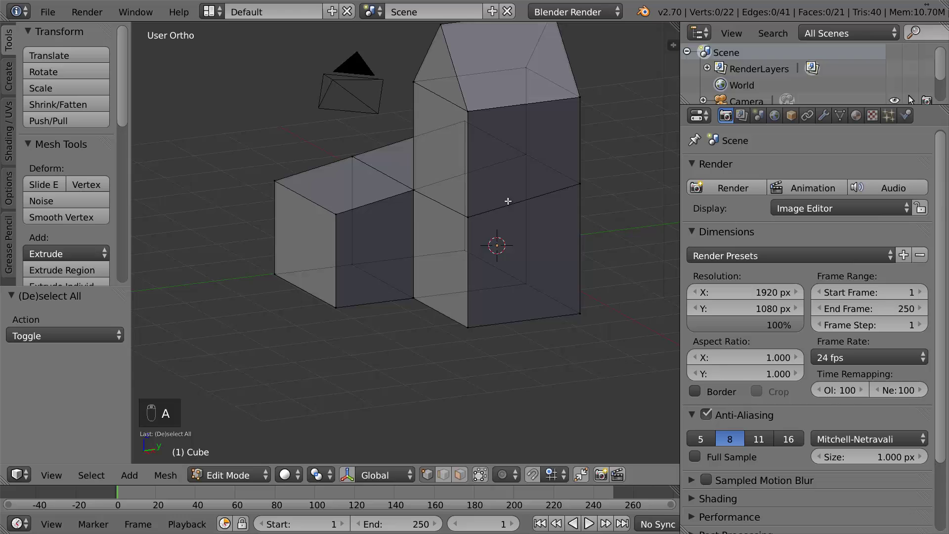
{"action": "key", "text": "KP_3"}
{"action": "key", "text": "g"}
{"action": "key", "text": "Tab"}
{"action": "key", "text": "Tab"}
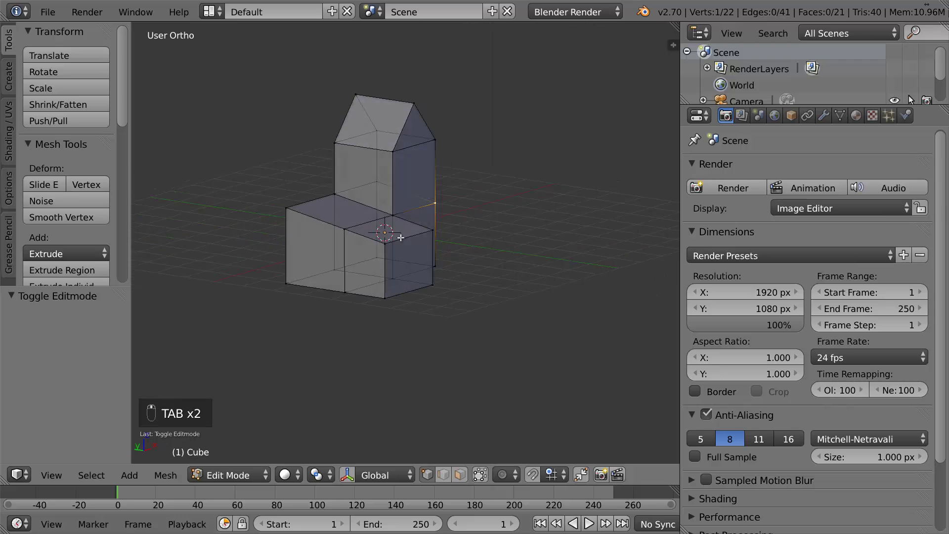
Lower the second wing's outer roof edge into a slope and re-enter Edit Mode on the house
{"action": "key", "text": "a"}
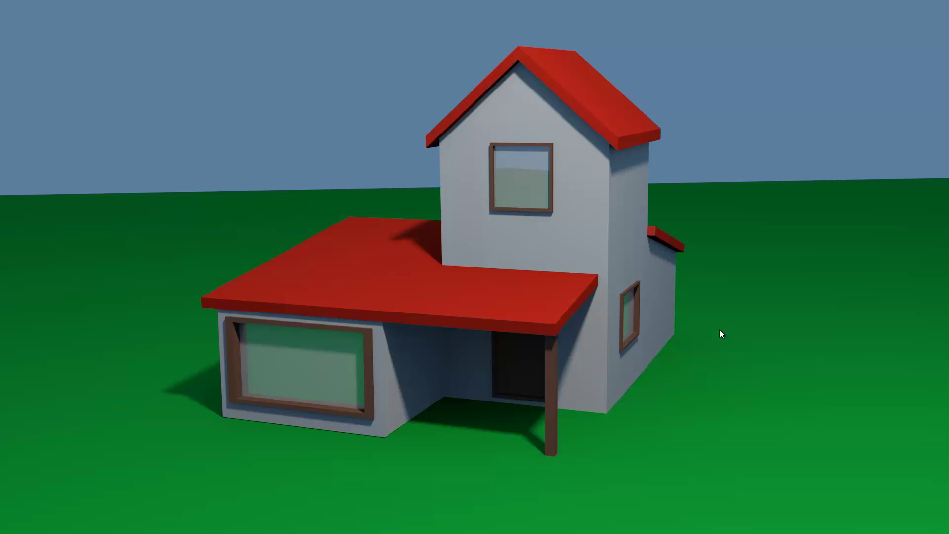
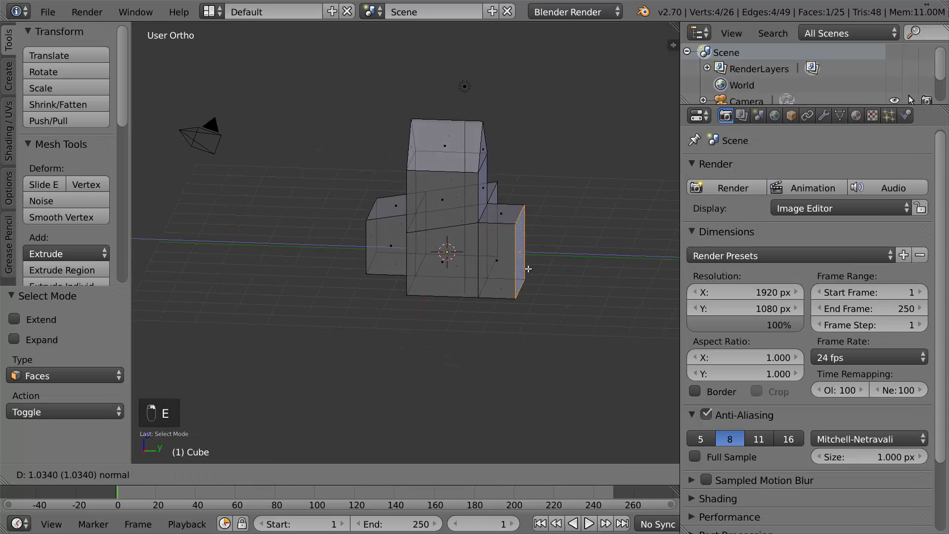
{"action": "key", "text": "ctrl+Tab"}
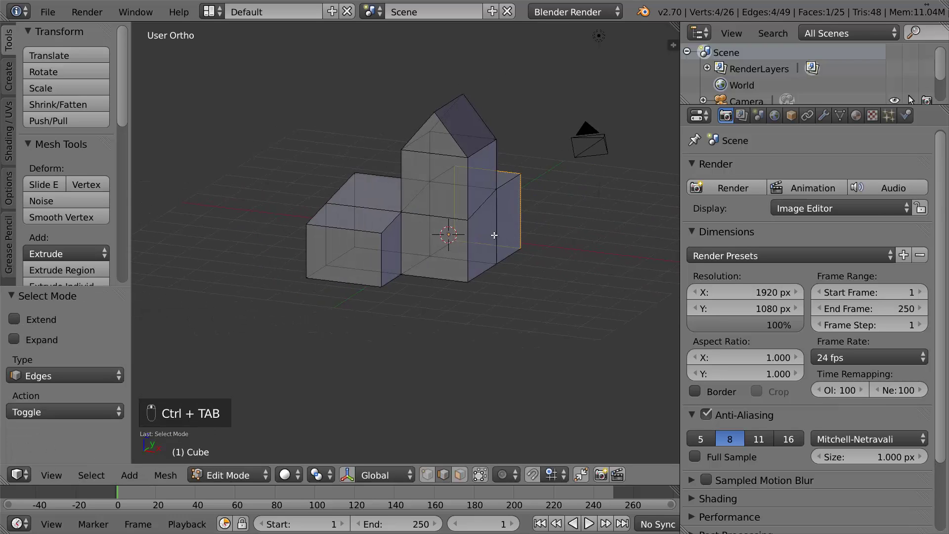
{"action": "key", "text": "g"}
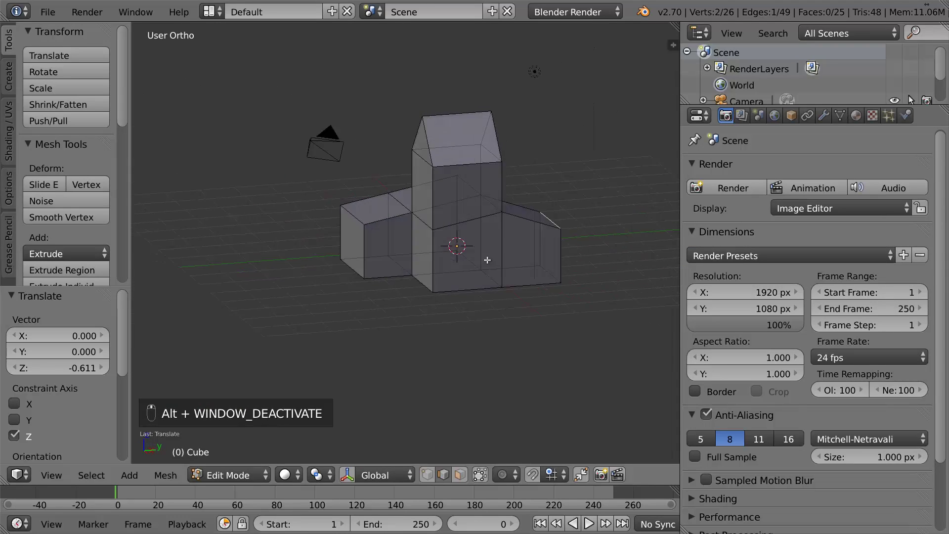
{"action": "key", "text": "ctrl+Tab"}
{"action": "key", "text": "g"}
{"action": "key", "text": "Tab"}
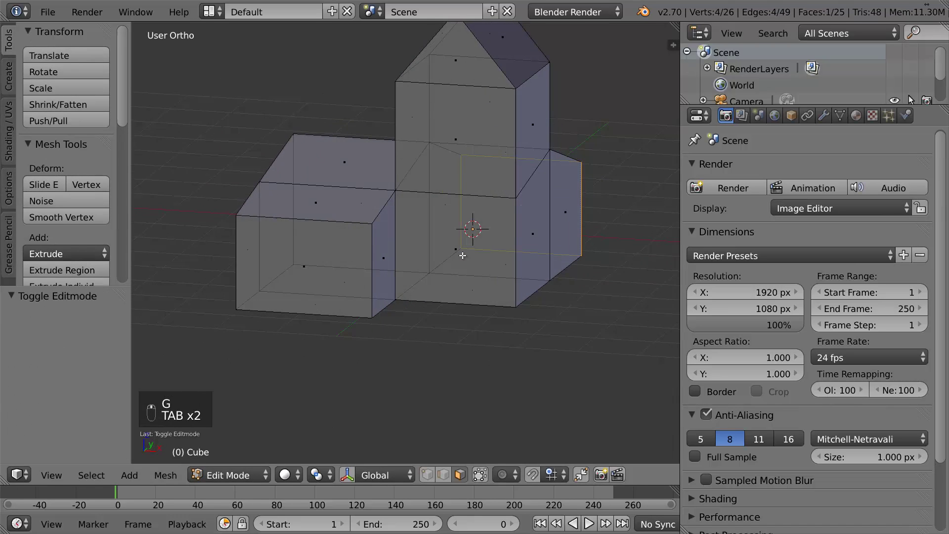
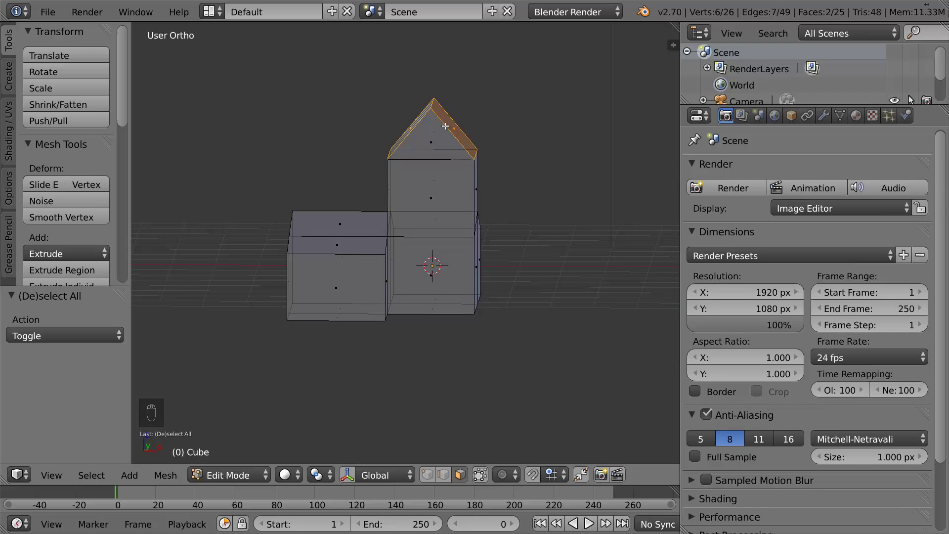
In front view, duplicate the gable edges and scale them up into an overhanging roof outline
{"action": "key", "text": "KP_1"}
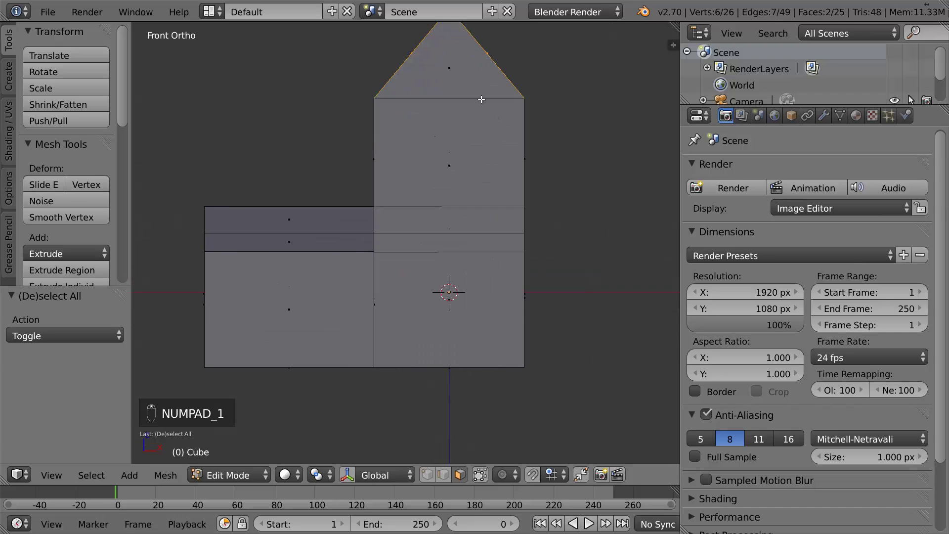
{"action": "key", "text": "shift+d"}
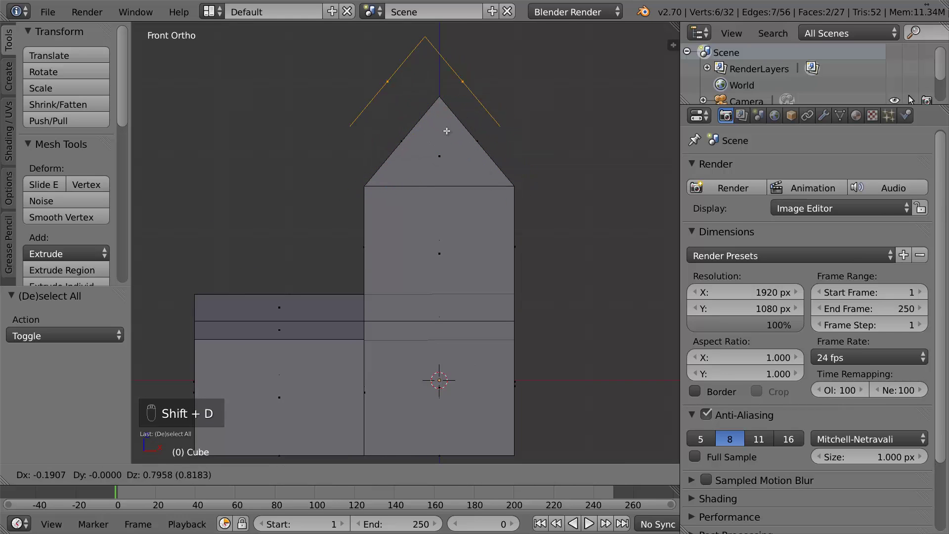
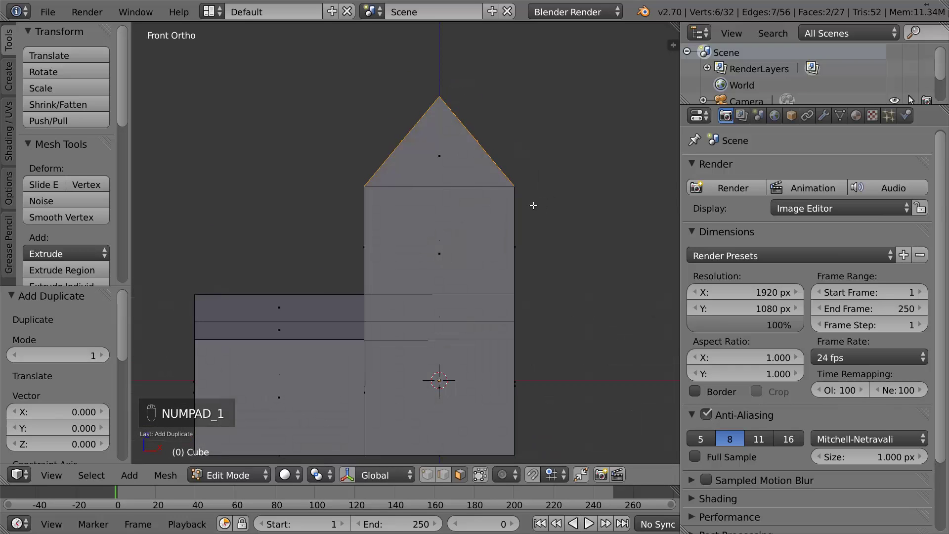
{"action": "key", "text": "s"}
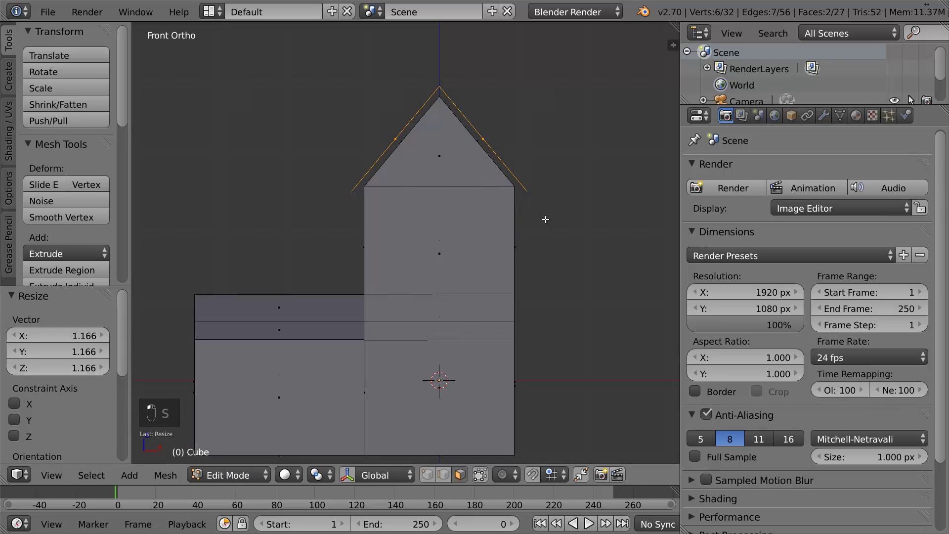
{"action": "key", "text": "g"}
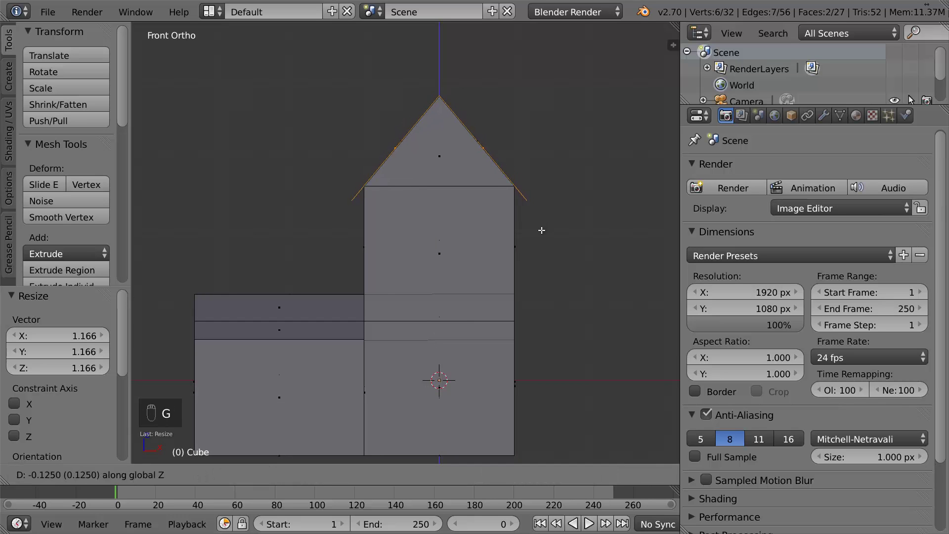
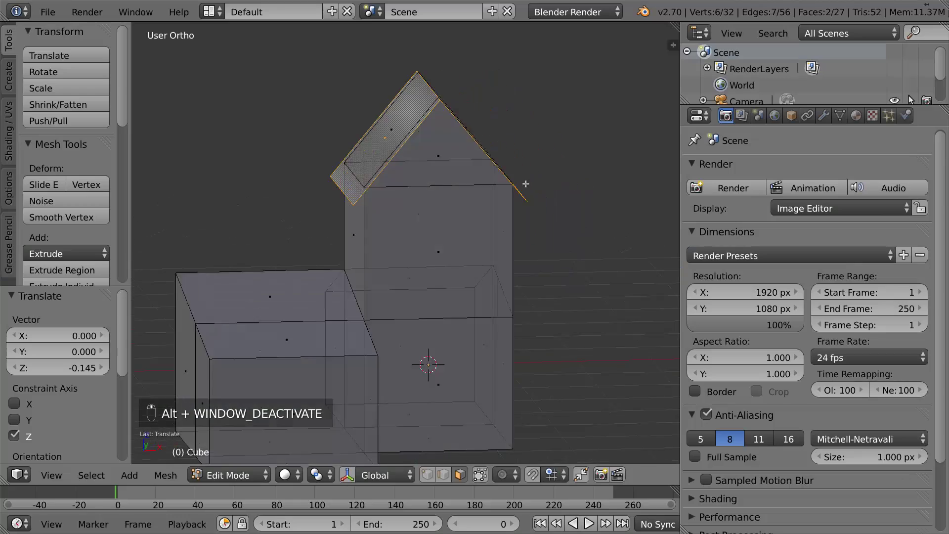
Extrude the roof outline into a thick slab and inspect it from Object Mode
{"action": "key", "text": "e"}
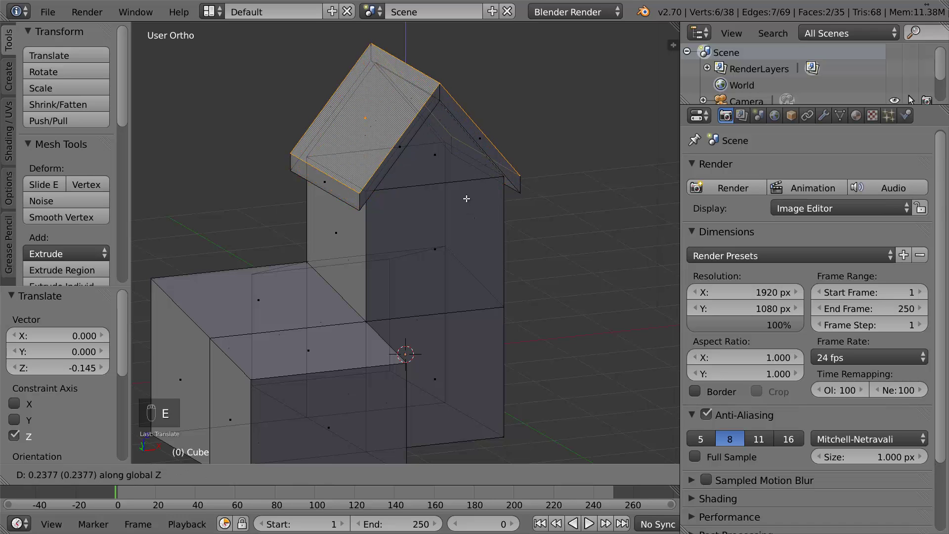
{"action": "left_click", "coordinate": [470, 202]}
{"action": "key", "text": "Tab"}
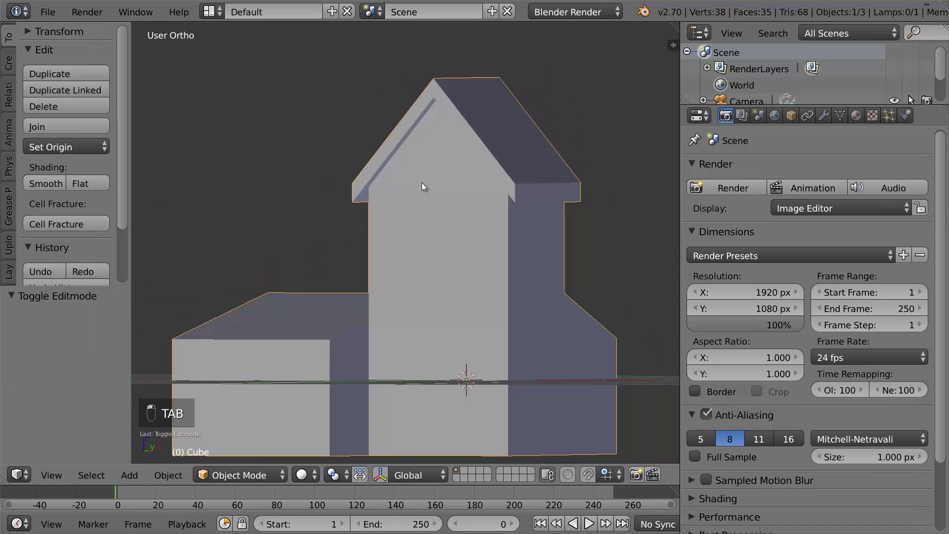
{"action": "middle_click", "coordinate": [490, 188]}
Enlarge the front wing's roof copy into an overhang and extend its edge strip along the wall
{"action": "key", "text": "a"}
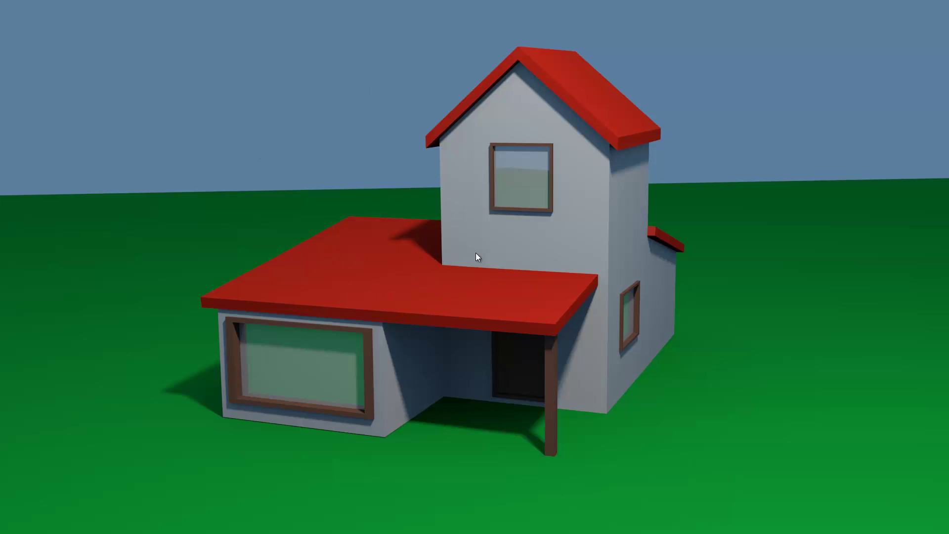
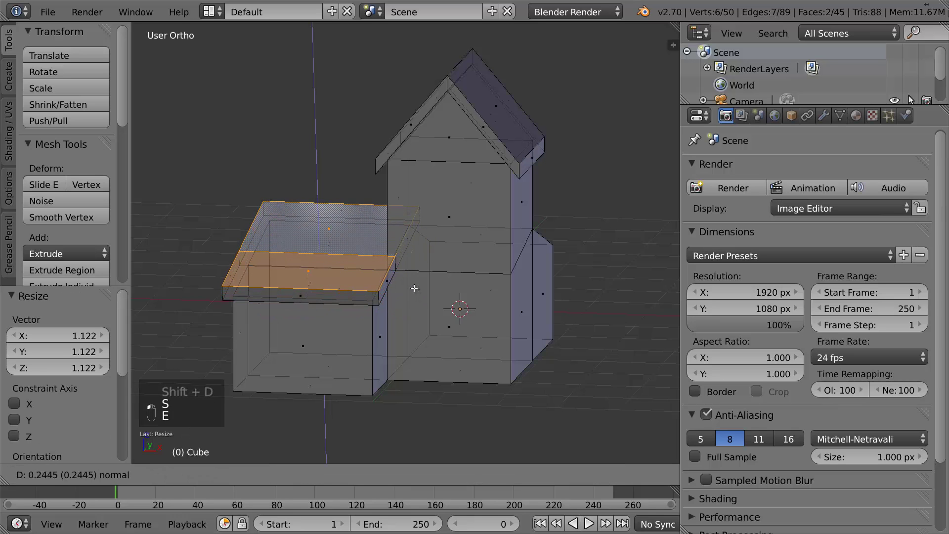
{"action": "key", "text": "Tab"}
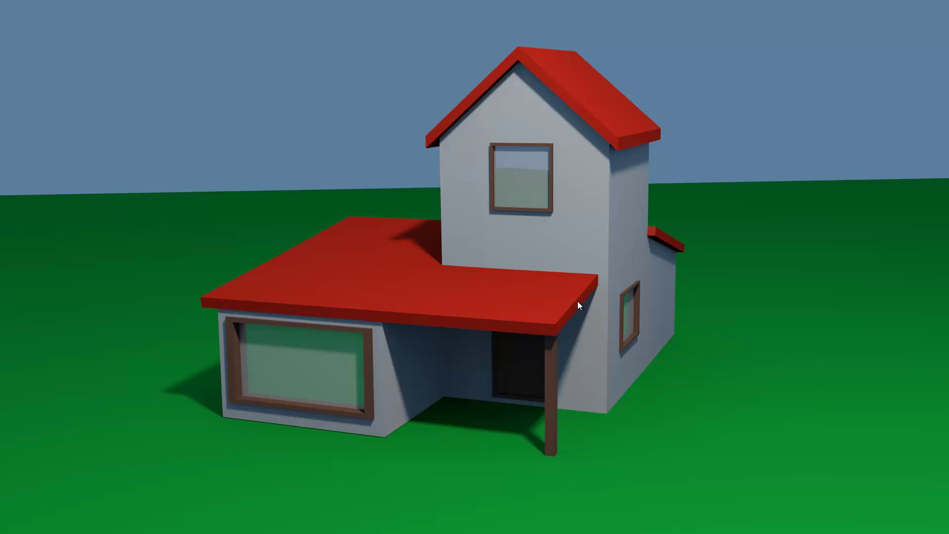
{"action": "key", "text": "Tab"}
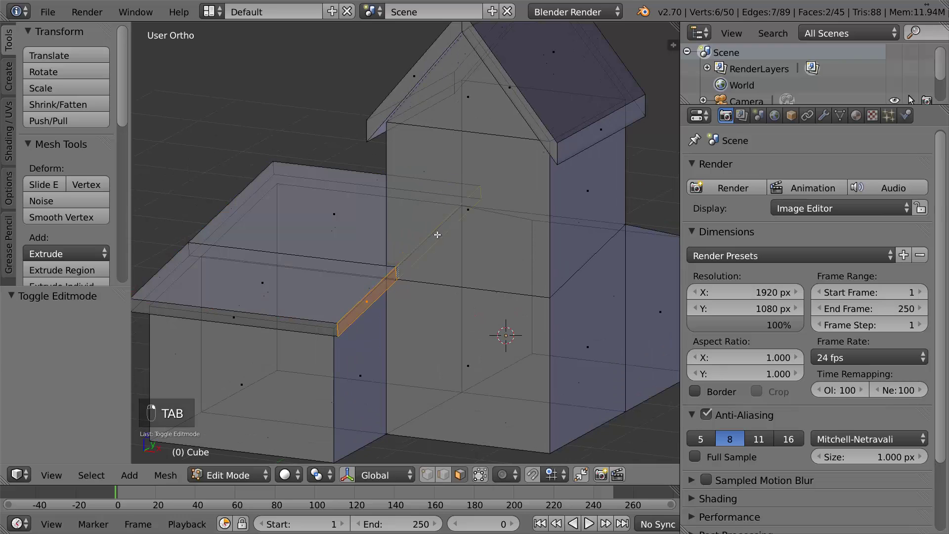
{"action": "key", "text": "g"}
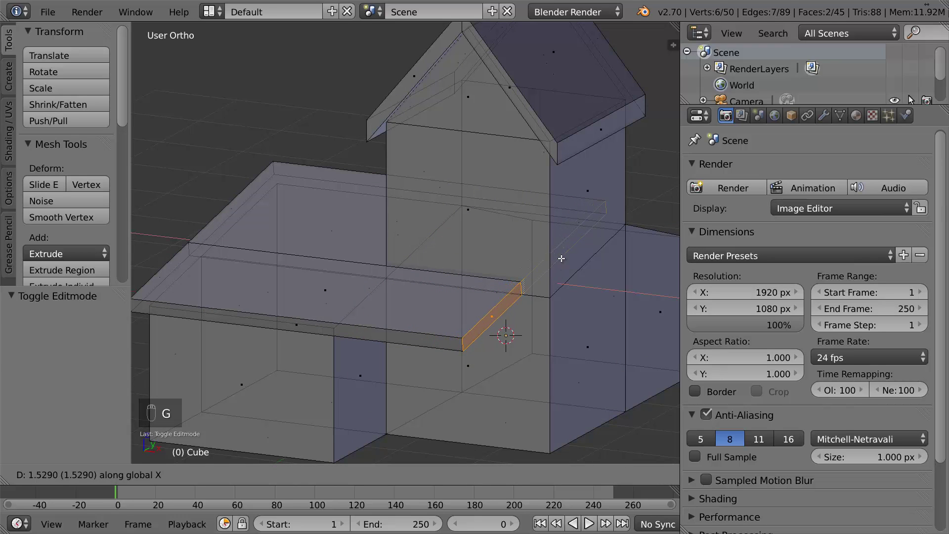
{"action": "key", "text": "Tab"}
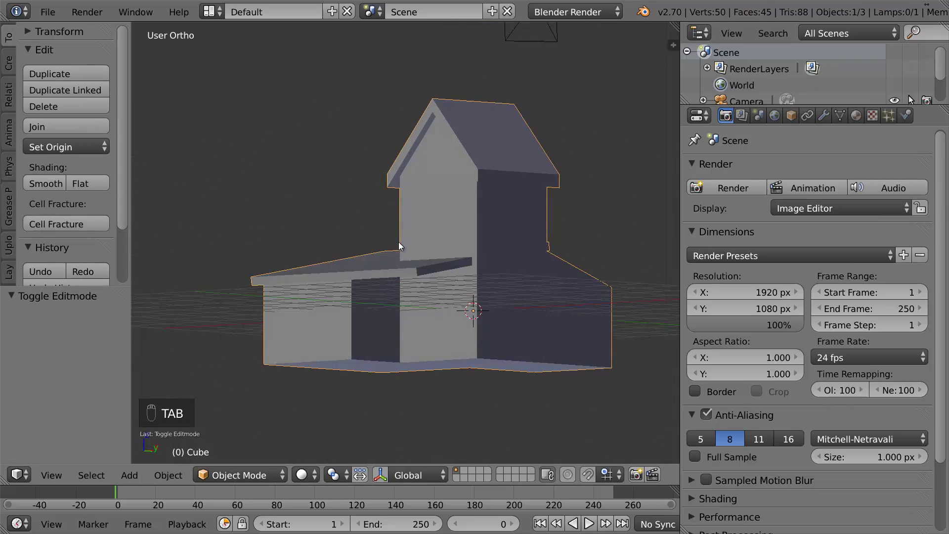
{"action": "key", "text": "Tab"}
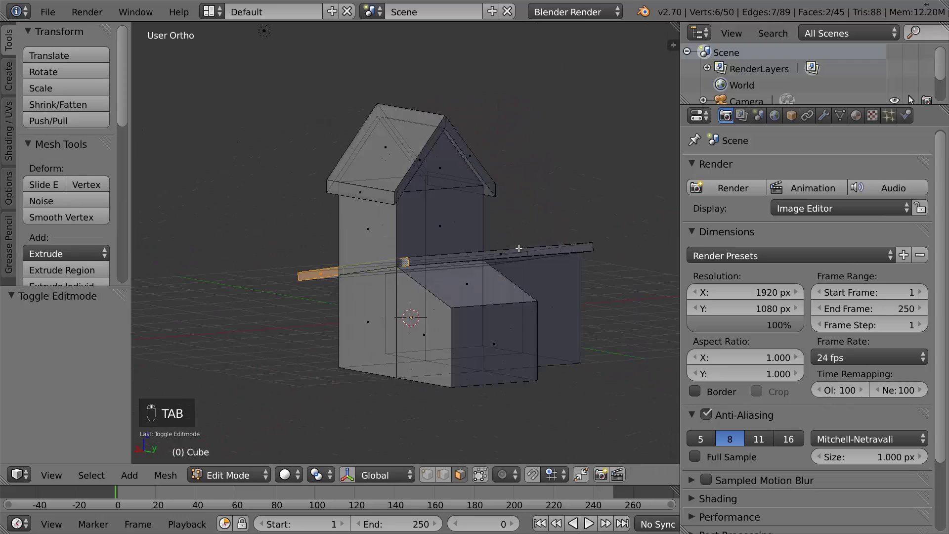
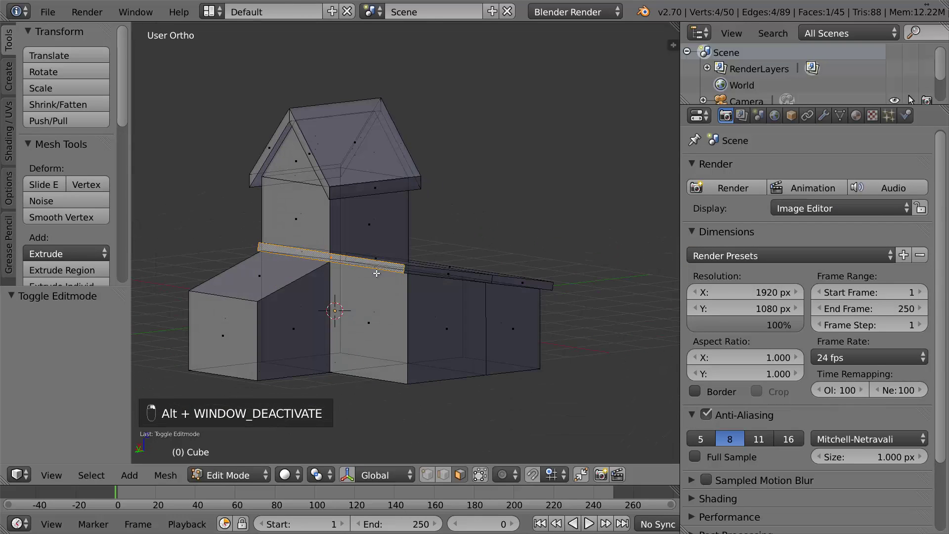
Extend the side roof strip in side view and check the roofs from Object Mode
{"action": "key", "text": "KP_1"}
{"action": "key", "text": "KP_3"}
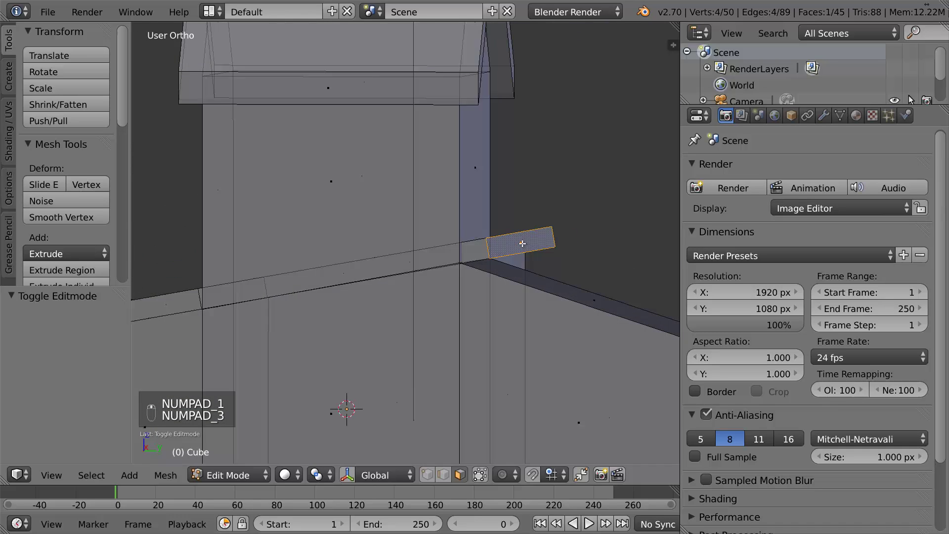
{"action": "key", "text": "KP_3"}
{"action": "key", "text": "g"}
{"action": "key", "text": "Tab"}
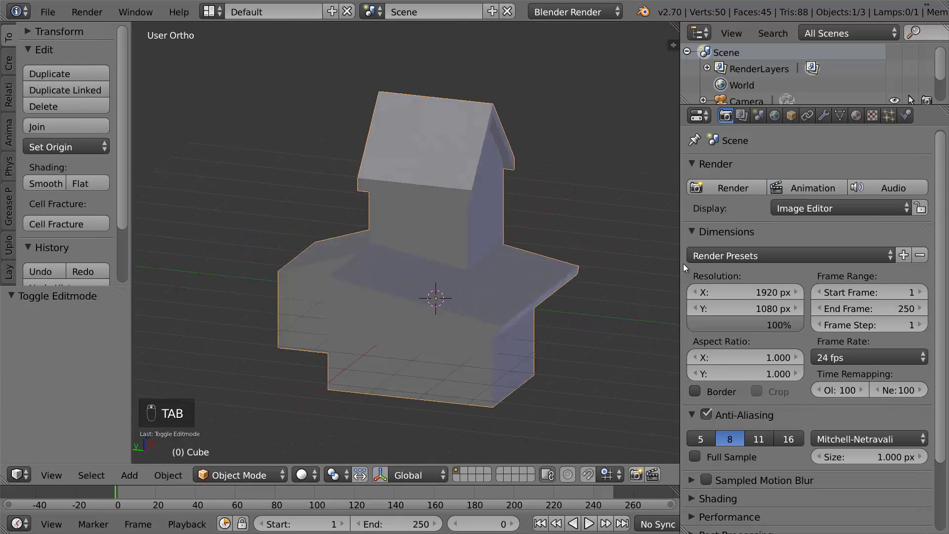
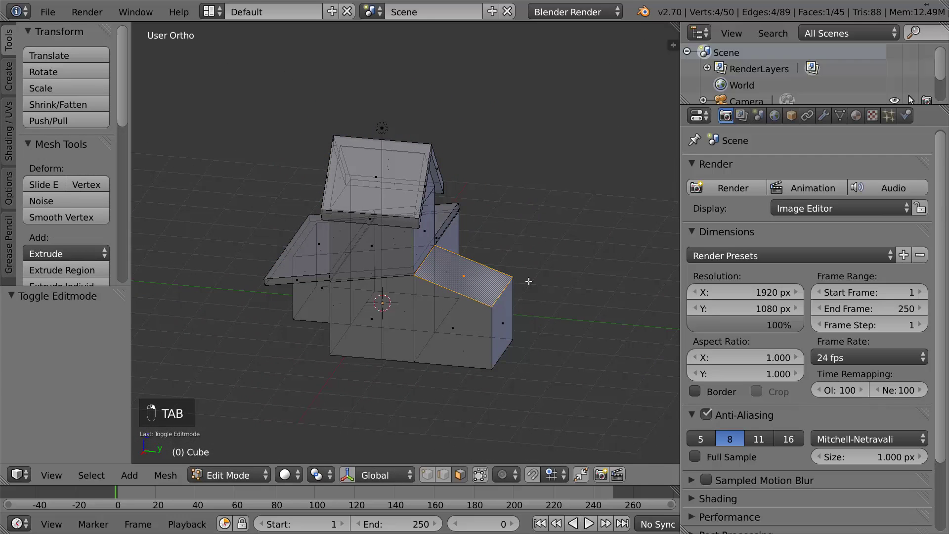
Duplicate the side wing's top face, scale it into an overhang, extrude thickness and slide its edge to the wall
{"action": "key", "text": "shift+d"}
{"action": "key", "text": "s"}
{"action": "key", "text": "e"}
{"action": "key", "text": "Tab"}
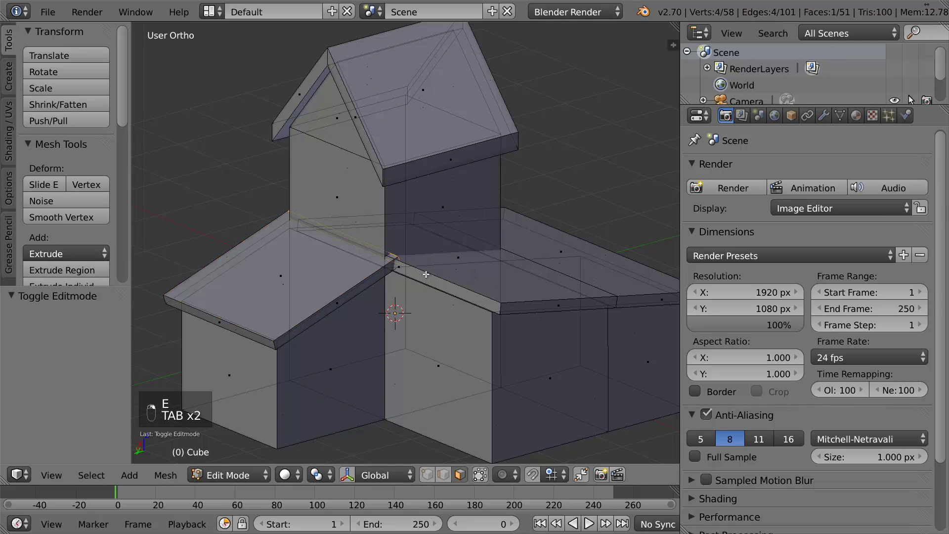
{"action": "key", "text": "KP_3"}
{"action": "key", "text": "g"}
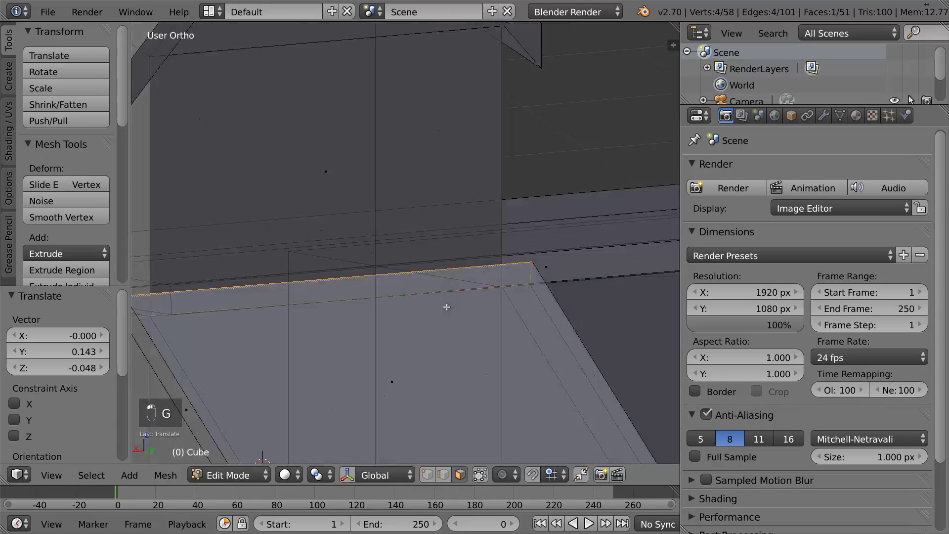
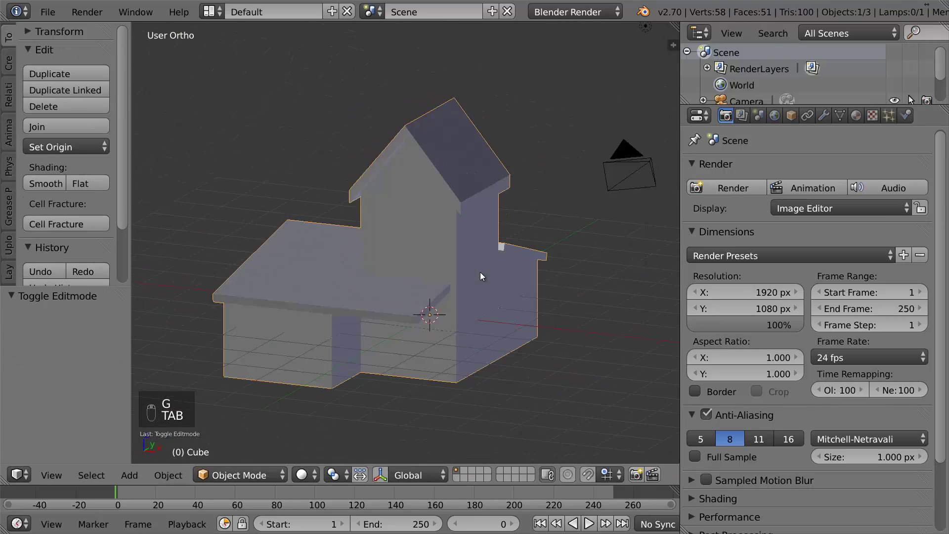
Orbit around the roofed house and return to editing the mesh
{"action": "middle_click", "coordinate": [477, 276]}
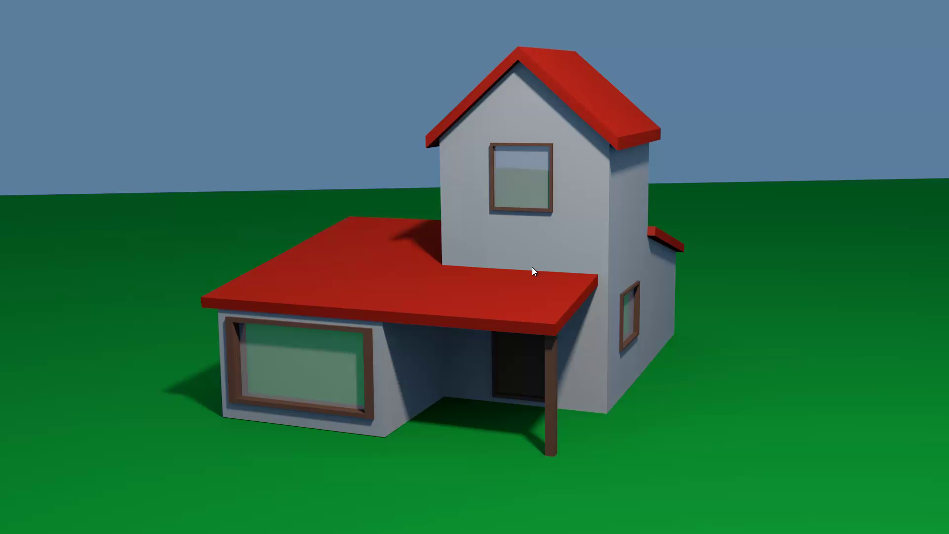
{"action": "key", "text": "Tab"}
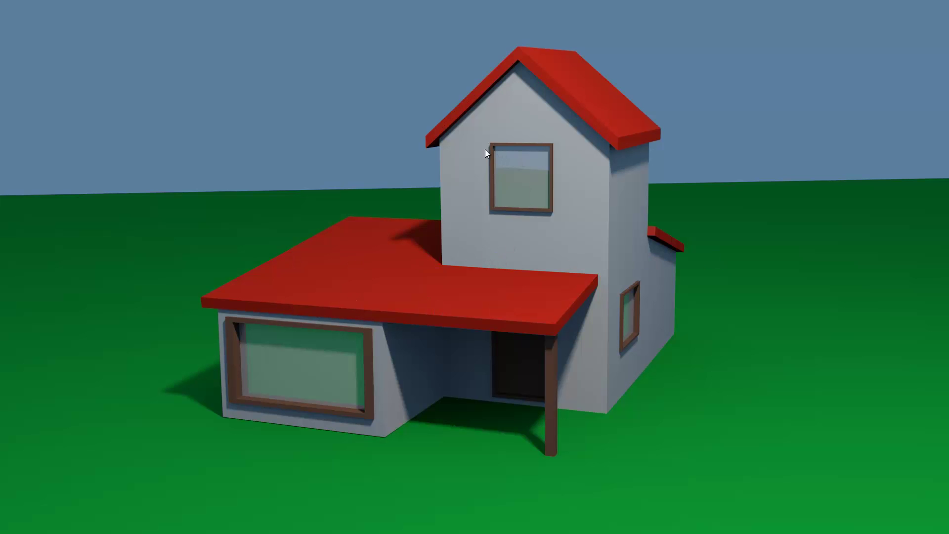
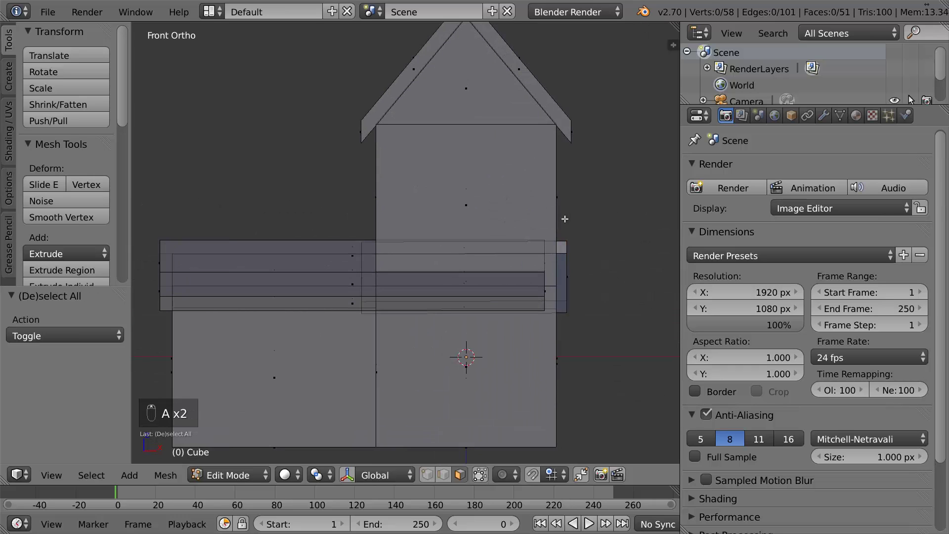
Add a horizontal loop cut across the tower wall and switch to front view with nothing selected
{"action": "key", "text": "ctrl+r"}
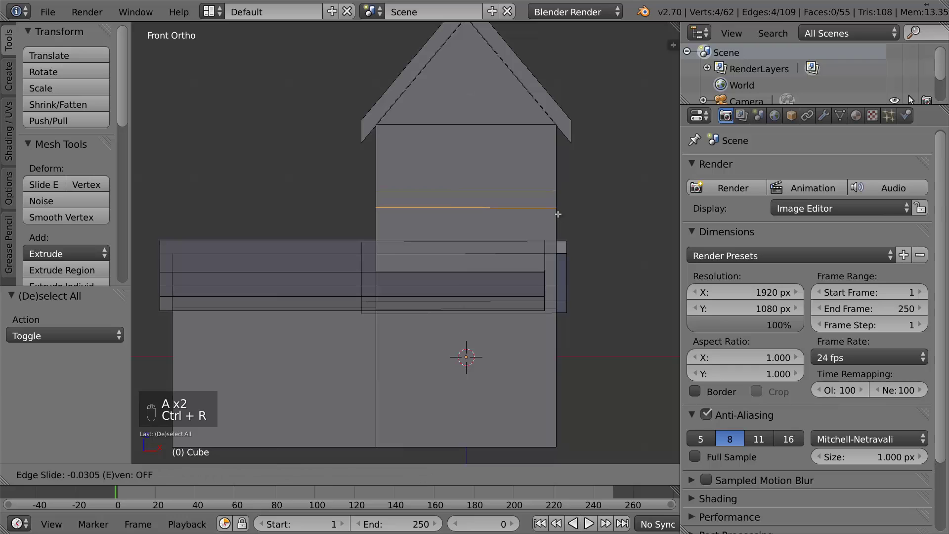
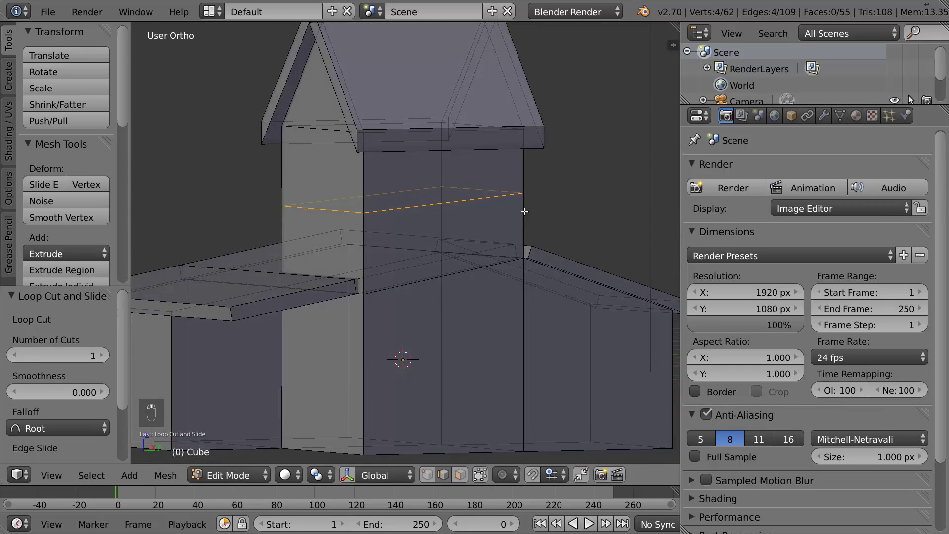
{"action": "key", "text": "s"}
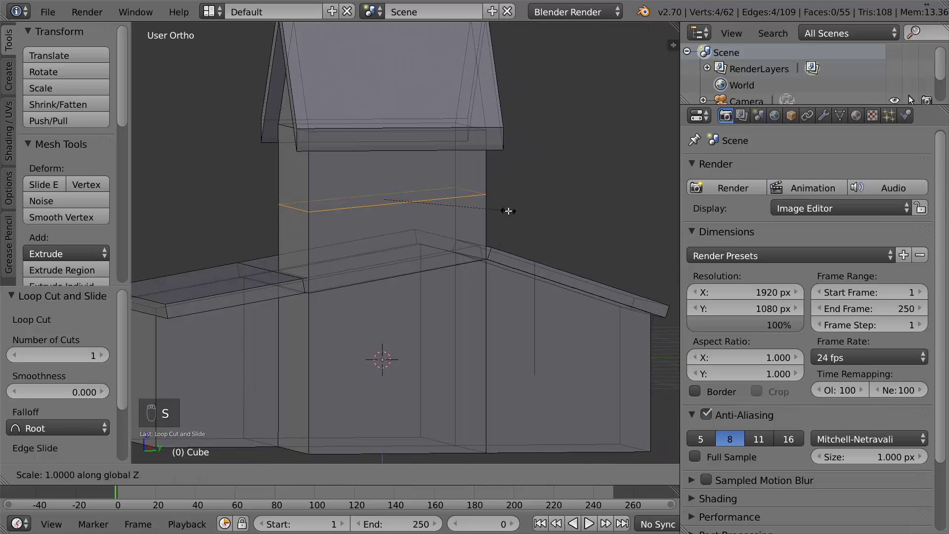
{"action": "key", "text": "KP_1"}
{"action": "key", "text": "g"}
{"action": "key", "text": "a"}
Add two parallel vertical loop cuts through the tower front and scale them apart for the window
{"action": "key", "text": "ctrl+r"}
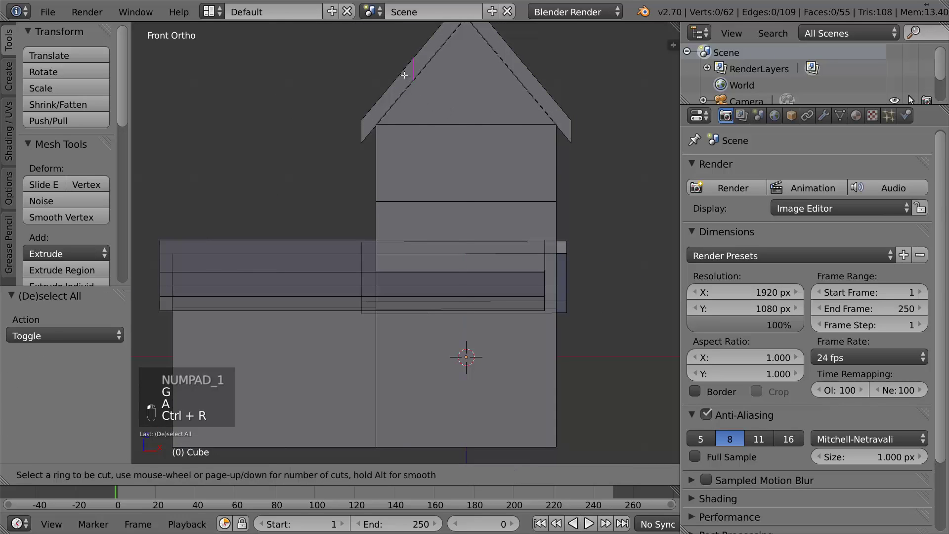
{"action": "key", "text": "s"}
{"action": "key", "text": "ctrl+z"}
{"action": "key", "text": "ctrl+r"}
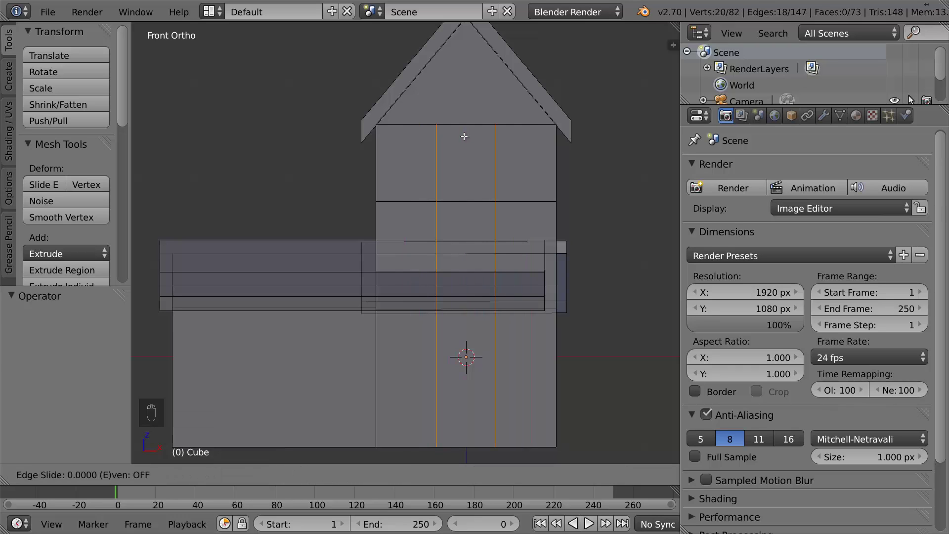
{"action": "key", "text": "s"}
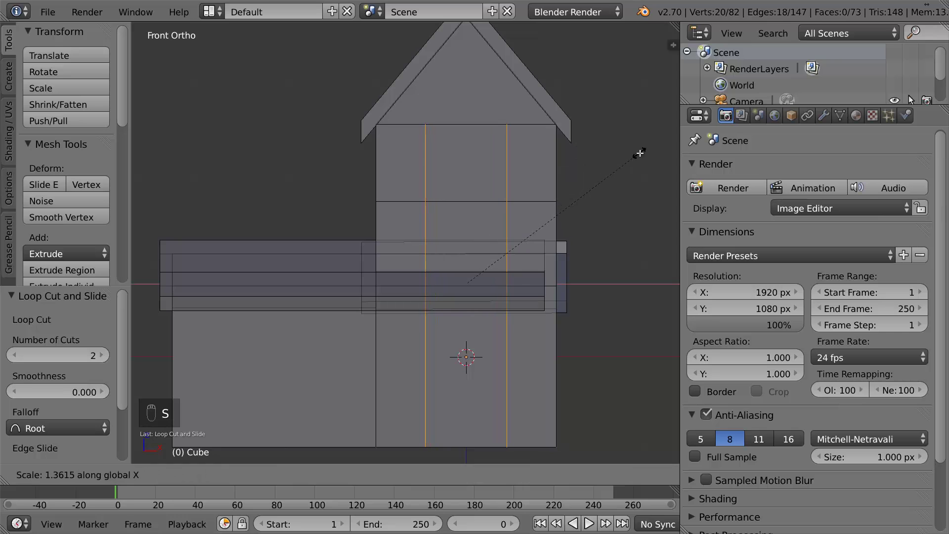
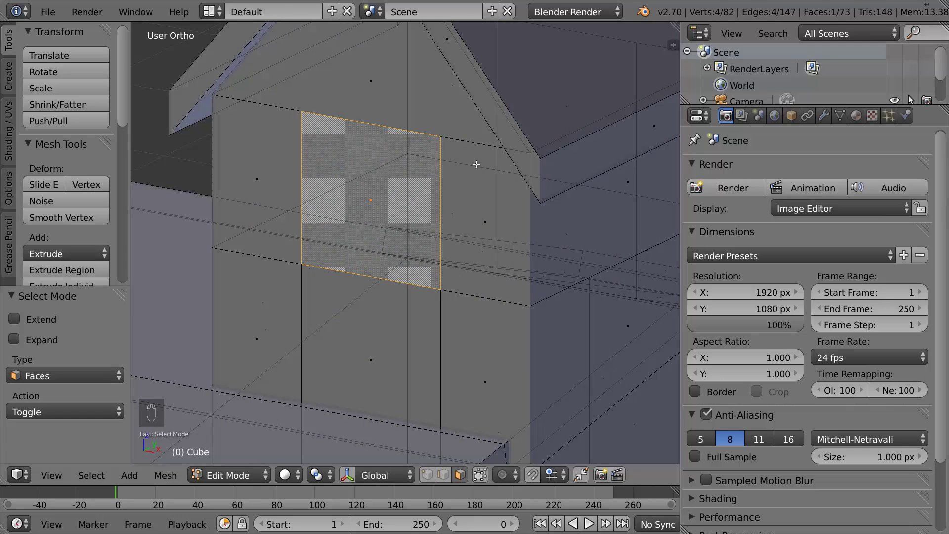
Inset the square tower face into a frame and push it into the wall as a window recess
{"action": "key", "text": "e"}
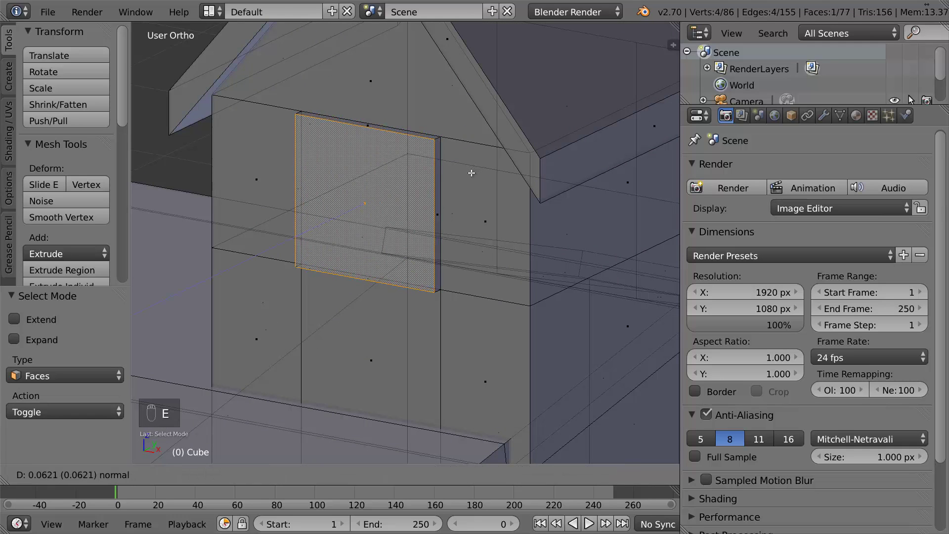
{"action": "key", "text": "e"}
{"action": "key", "text": "s"}
{"action": "key", "text": "e"}
Toggle Edit Mode and clear the selection to view the finished window
{"action": "key", "text": "Tab"}
{"action": "key", "text": "Tab"}
{"action": "key", "text": "a"}
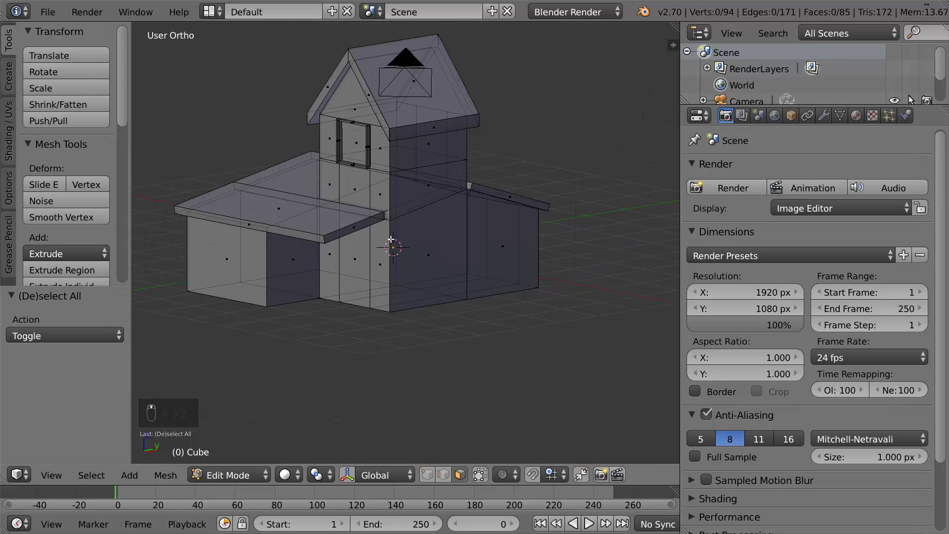
Add flattened loop cuts around the lower walls to outline a small window beside the tower
{"action": "key", "text": "ctrl+r"}
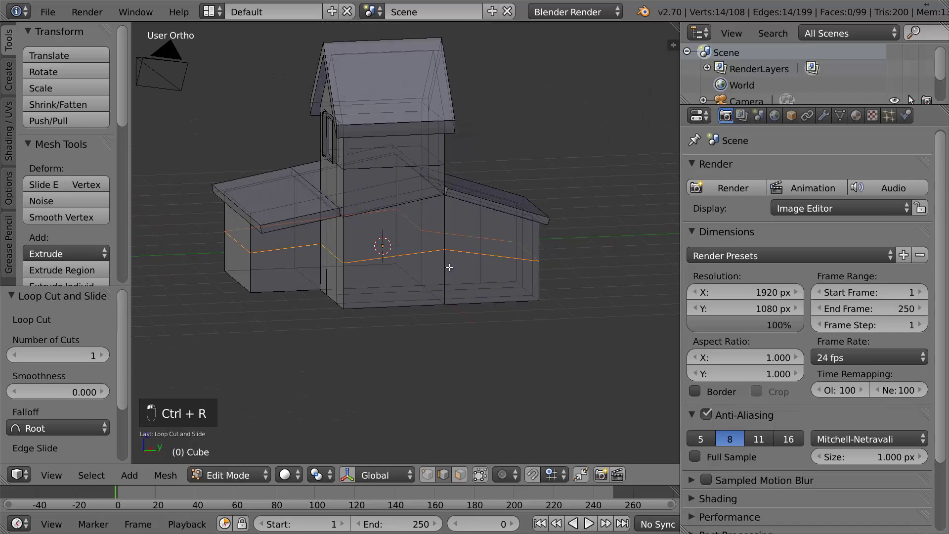
{"action": "key", "text": "s"}
{"action": "key", "text": "g"}
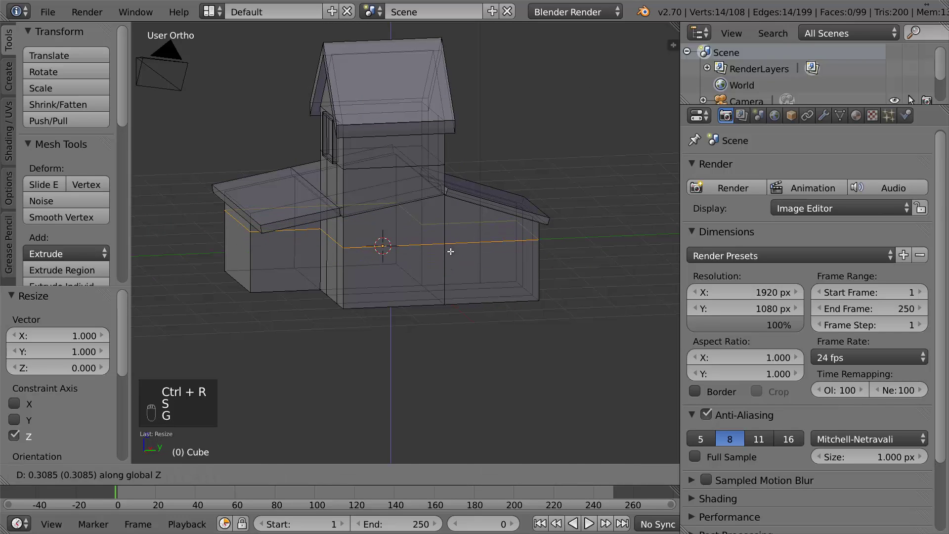
{"action": "key", "text": "ctrl+r"}
{"action": "key", "text": "a"}
{"action": "key", "text": "ctrl+r"}
{"action": "key", "text": "s"}
{"action": "key", "text": "ctrl+Tab"}
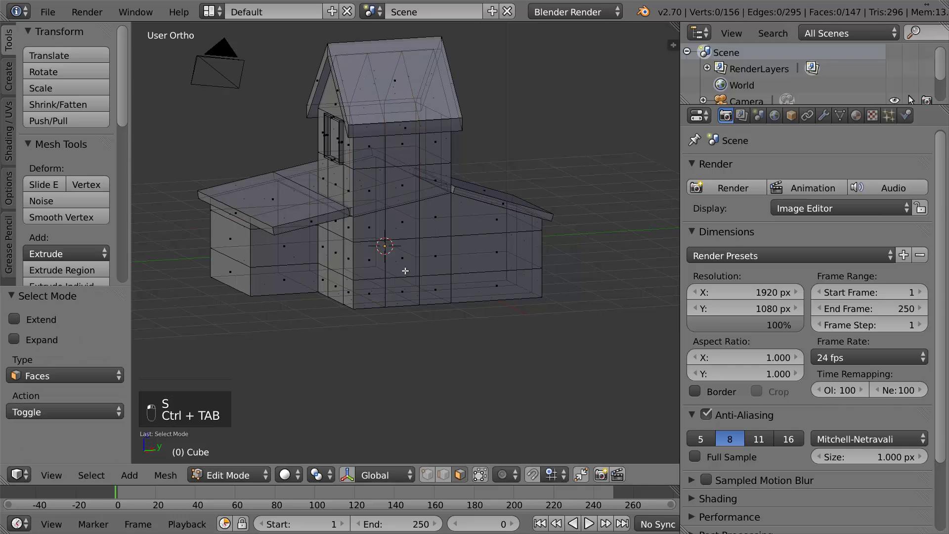
Inset and extrude the lower-wall face into a small recessed, framed window
{"action": "key", "text": "e"}
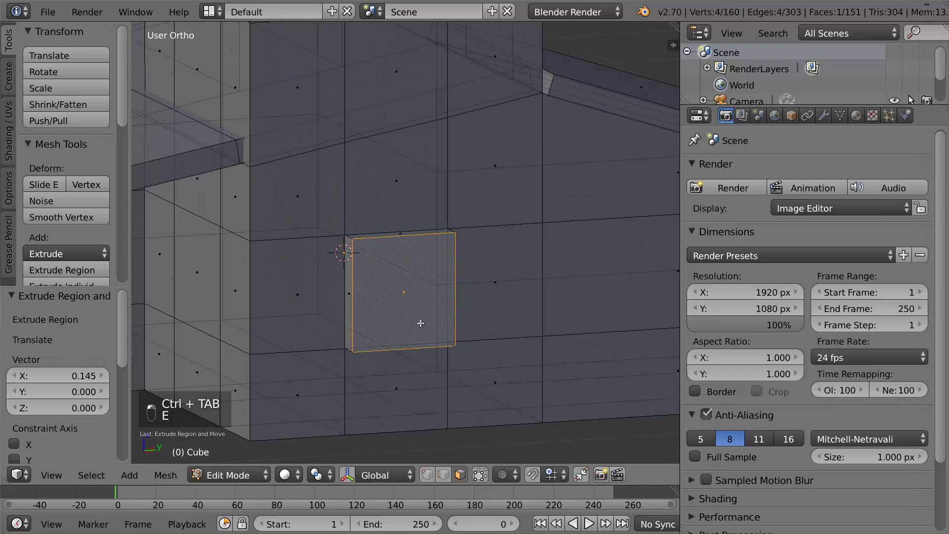
{"action": "key", "text": "g"}
{"action": "key", "text": "g"}
{"action": "key", "text": "e"}
{"action": "key", "text": "s"}
{"action": "key", "text": "Tab"}
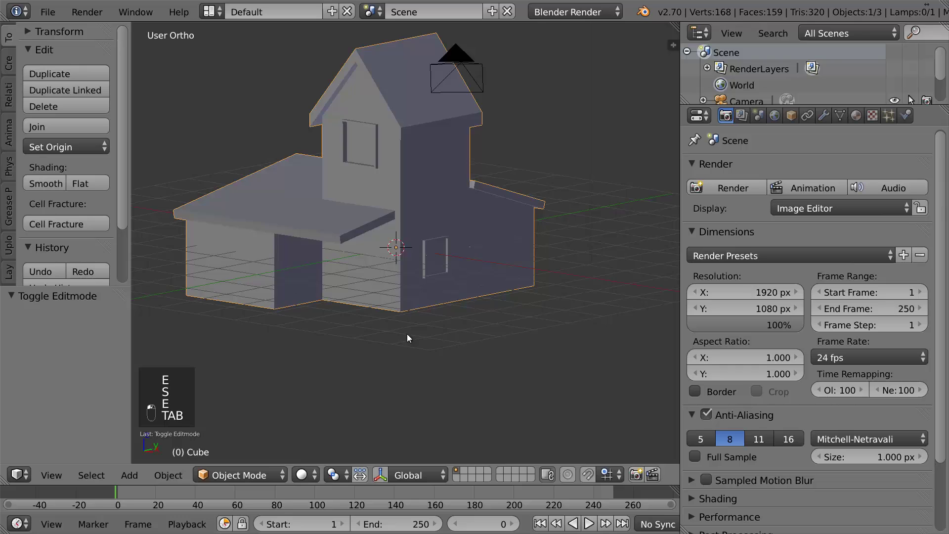
Inset and extrude the left wing's front face into a large recessed, framed garage-style opening
{"action": "key", "text": "Tab"}
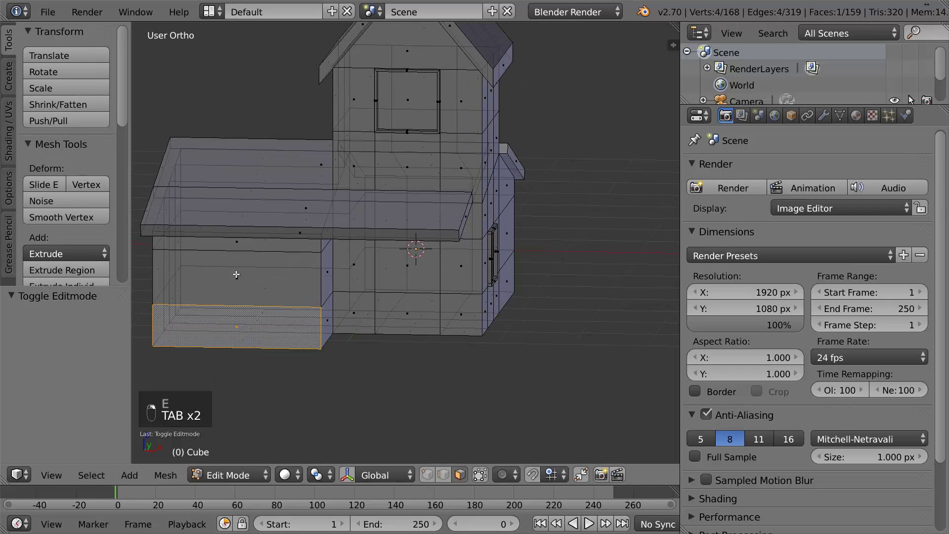
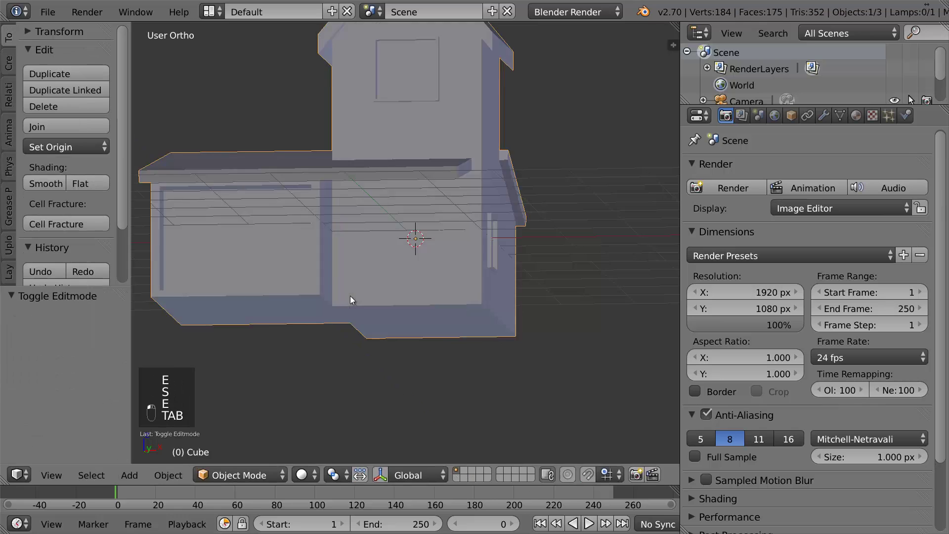
{"action": "key", "text": "Tab"}
{"action": "key", "text": "ctrl+z"}
{"action": "key", "text": "s"}
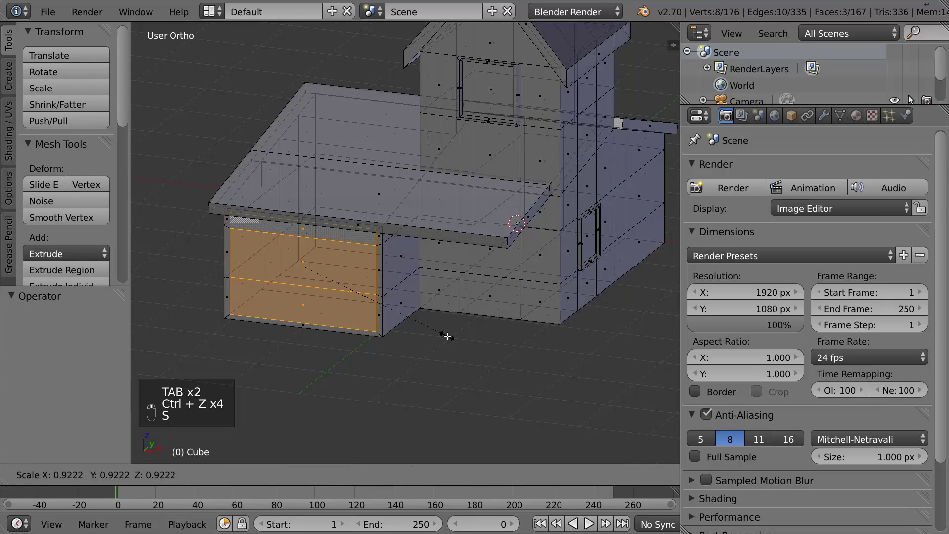
{"action": "key", "text": "e"}
{"action": "key", "text": "e"}
{"action": "key", "text": "s"}
{"action": "key", "text": "e"}
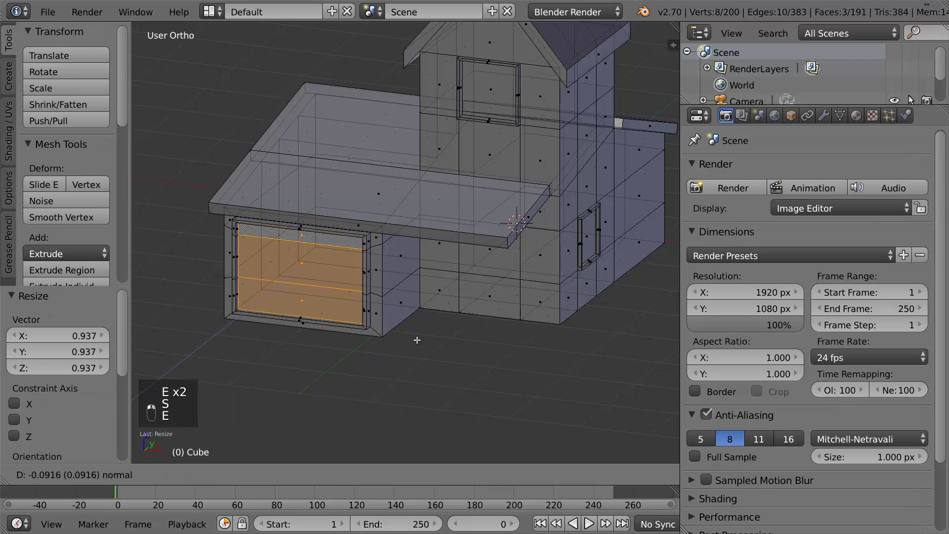
{"action": "key", "text": "Tab"}
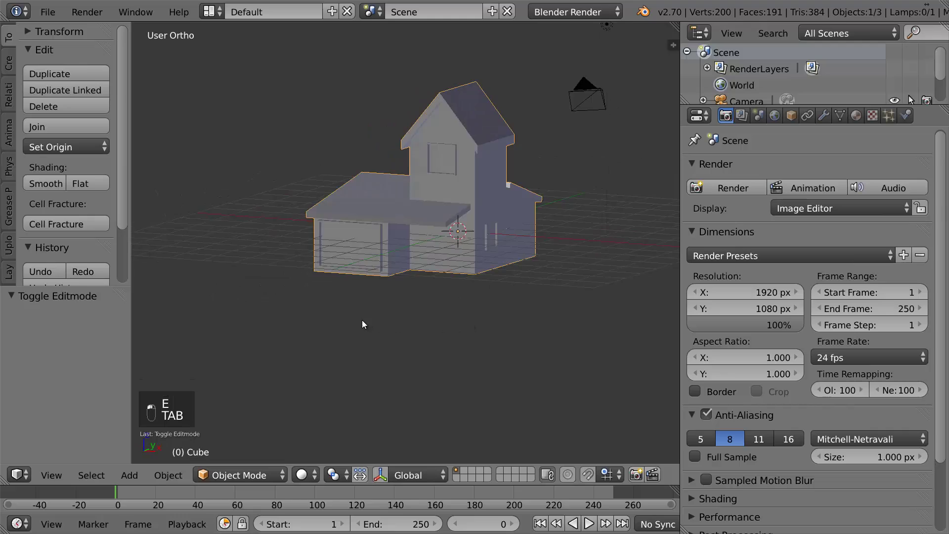
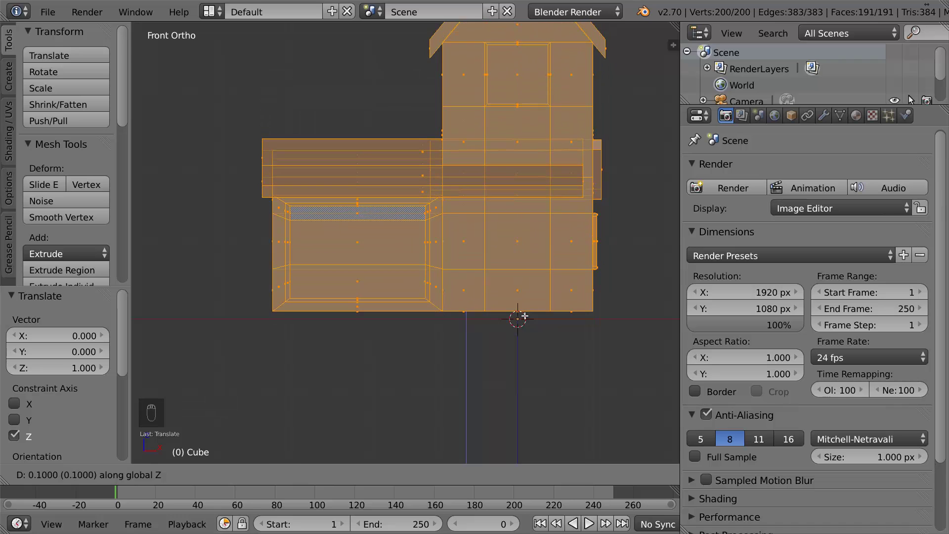
Move the whole house down about 0.1 so its base sinks just below the ground line
{"action": "key", "text": "g"}
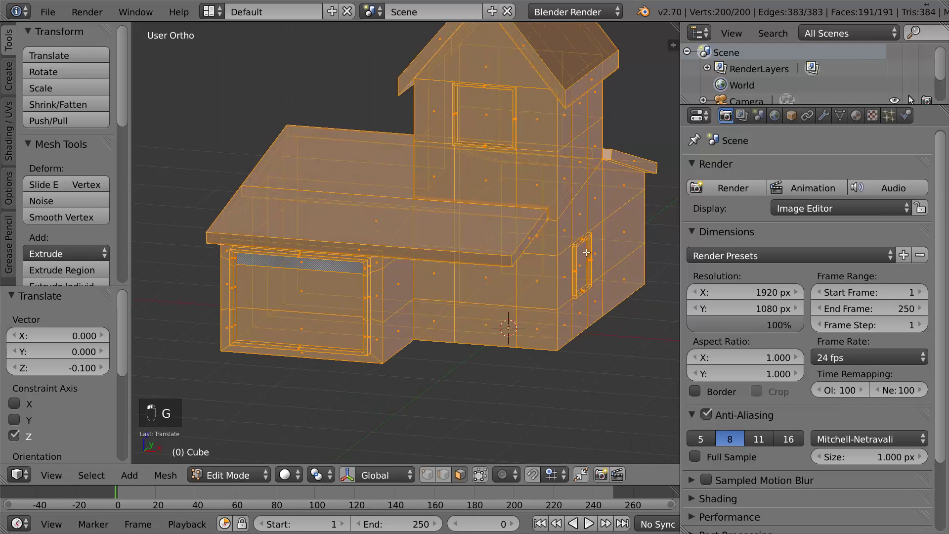
{"action": "key", "text": "Tab"}
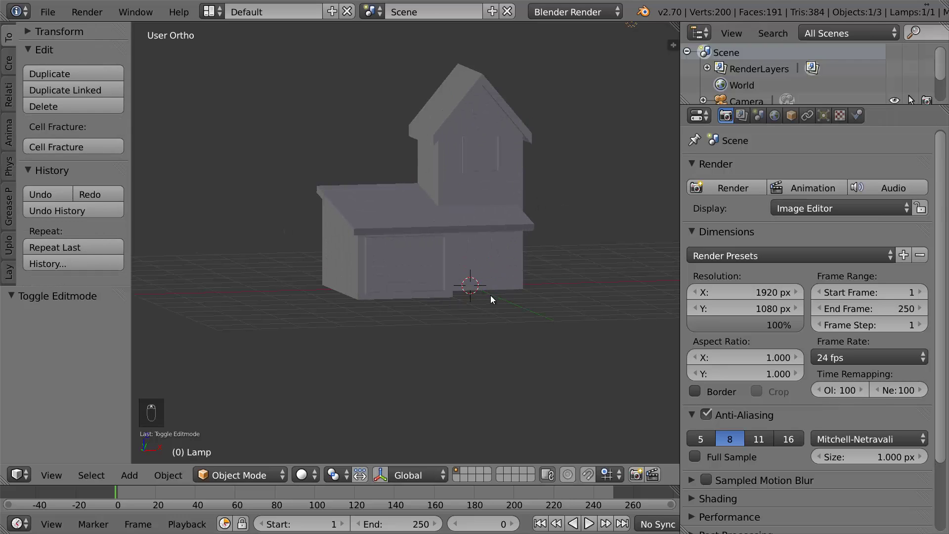
Snap the cursor to center and add a plane scaled up into wide ground under the house
{"action": "key", "text": "shift+s"}
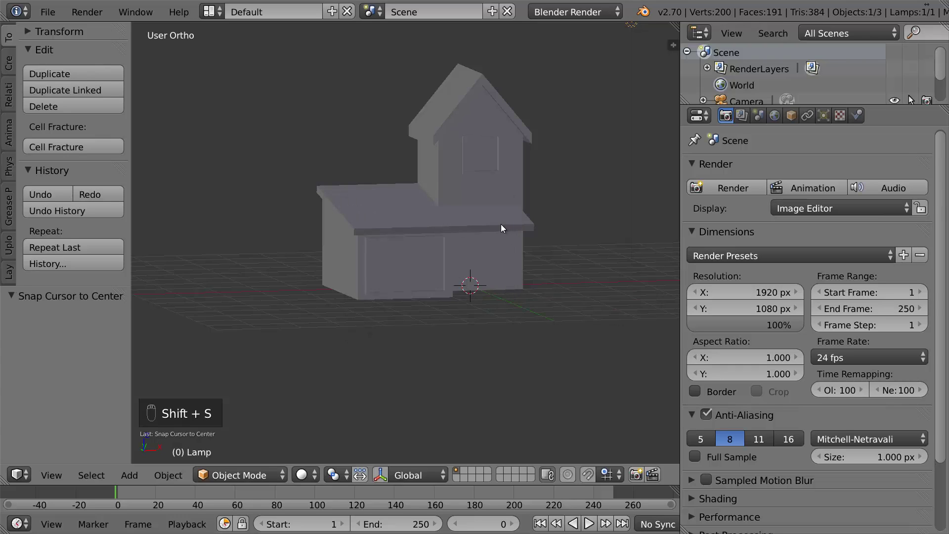
{"action": "key", "text": "shift+a"}
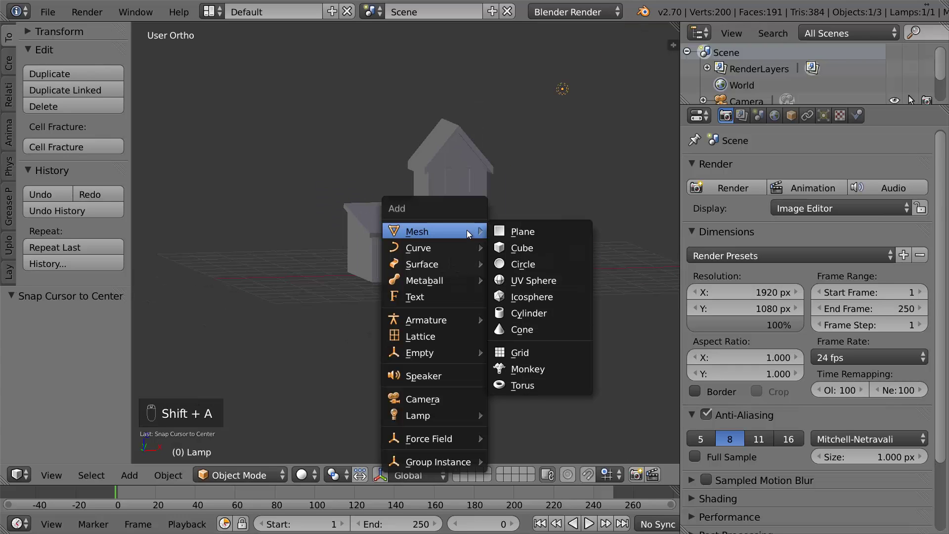
{"action": "key", "text": "s"}
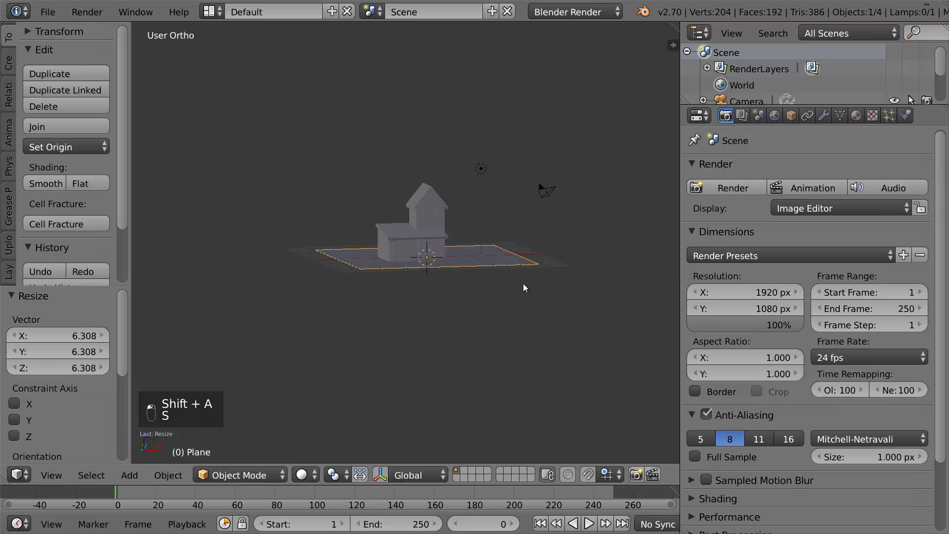
{"action": "key", "text": "s"}
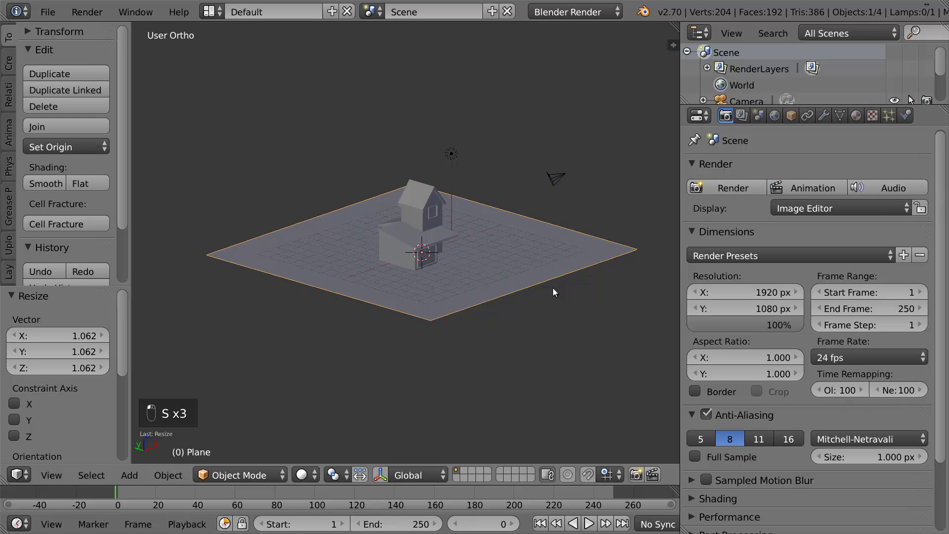
{"action": "key", "text": "a"}
View the scene from above, camera and front, repositioning an object on the ground
{"action": "key", "text": "KP_7"}
{"action": "key", "text": "g"}
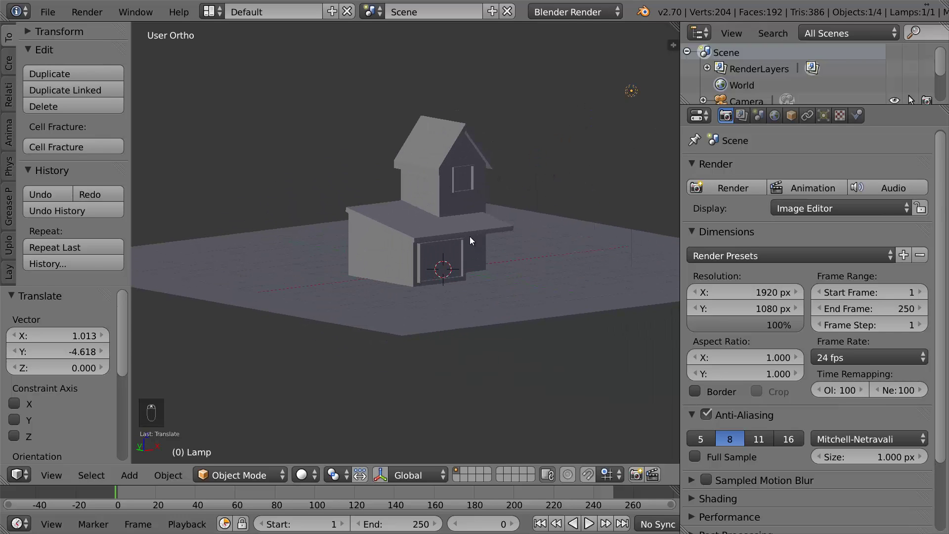
{"action": "key", "text": "KP_0"}
{"action": "key", "text": "KP_1"}
{"action": "key", "text": "KP_5"}
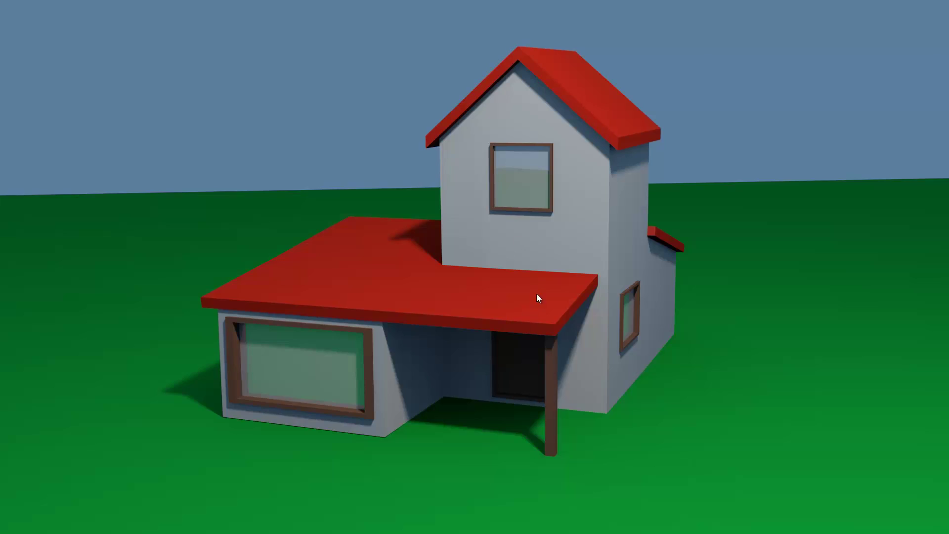
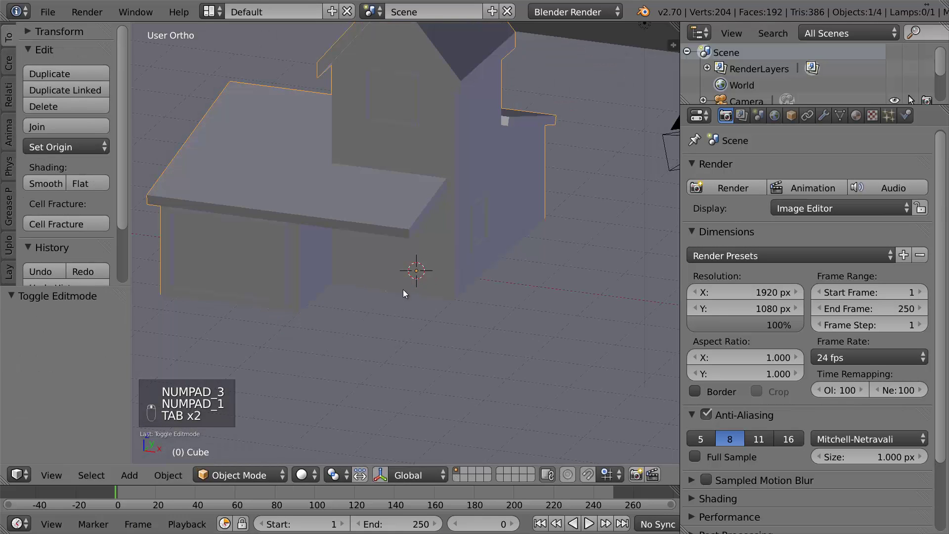
Extrude and scale a thin support post down from the porch roof's outer corner
{"action": "key", "text": "a"}
{"action": "key", "text": "KP_7"}
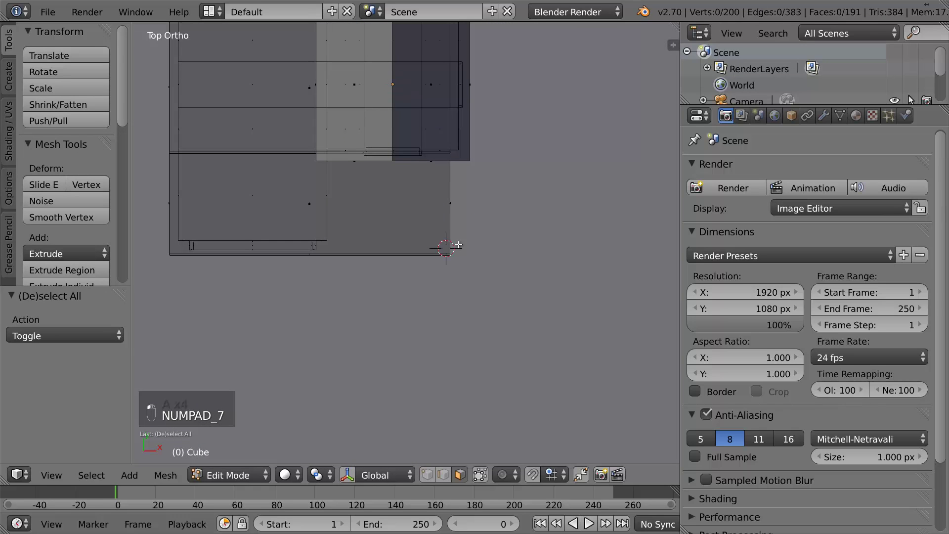
{"action": "key", "text": "shift+a"}
{"action": "key", "text": "s"}
{"action": "key", "text": "s"}
{"action": "key", "text": "KP_7"}
{"action": "key", "text": "g"}
{"action": "key", "text": "s"}
{"action": "key", "text": "KP_1"}
{"action": "key", "text": "g"}
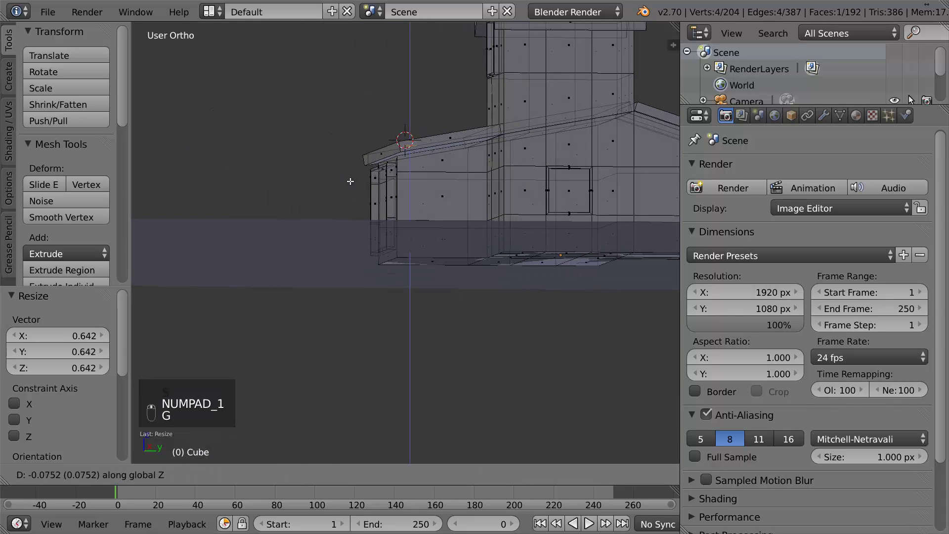
{"action": "key", "text": "e"}
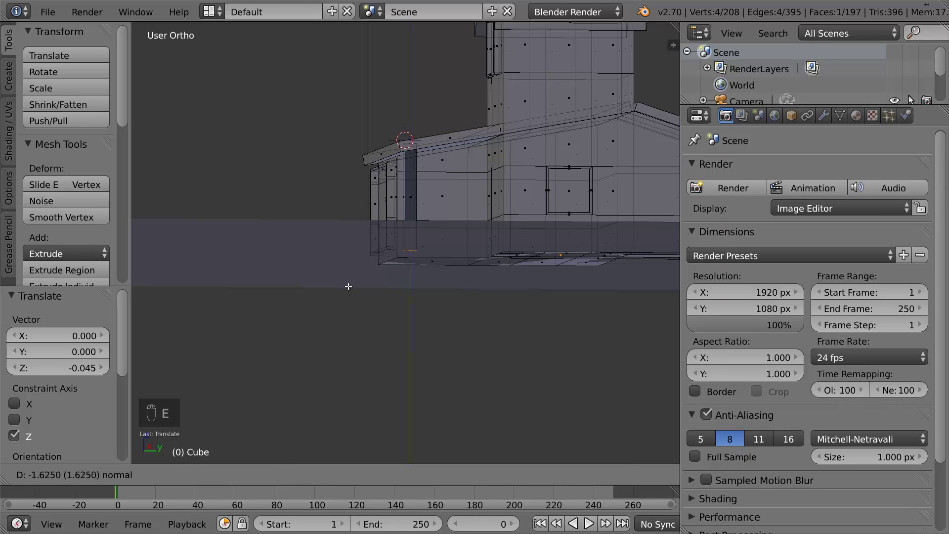
{"action": "key", "text": "Tab"}
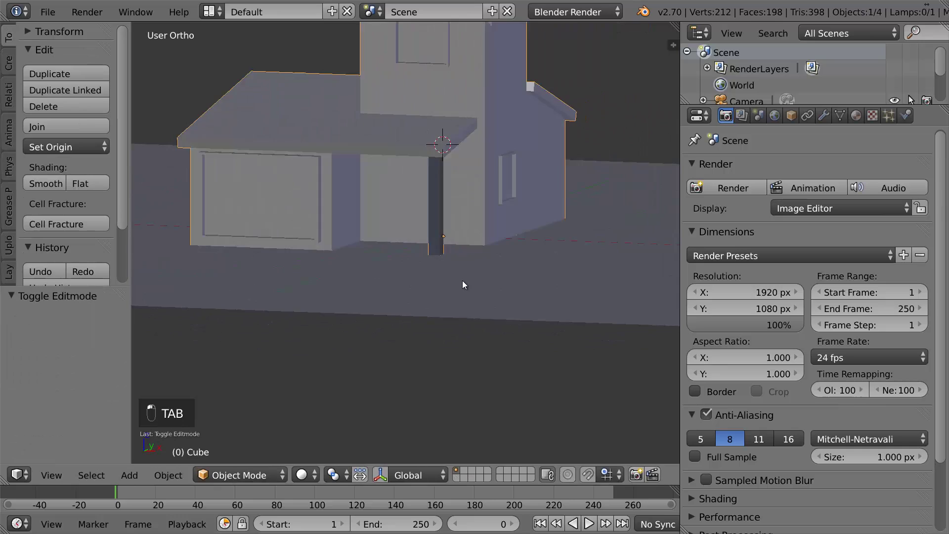
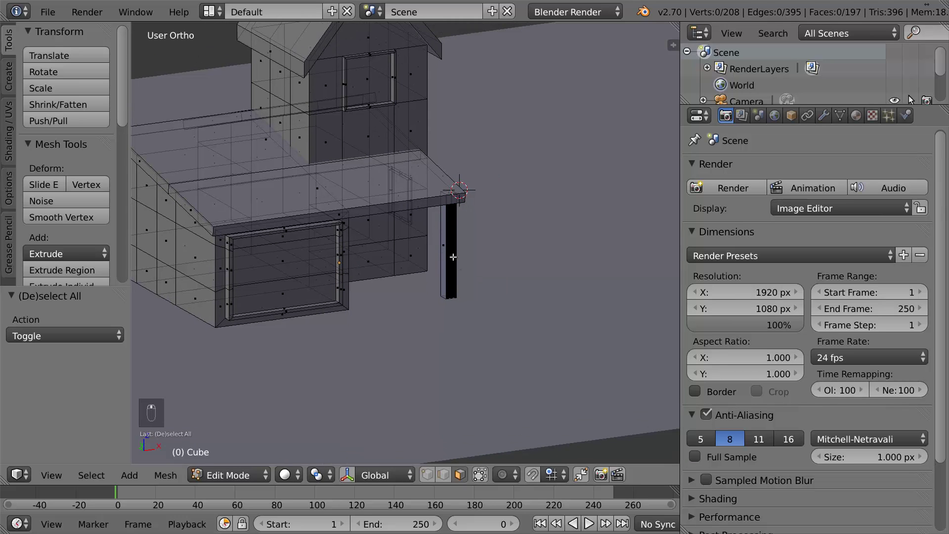
Recalculate the house normals and check the connected post geometry selects correctly
{"action": "key", "text": "a"}
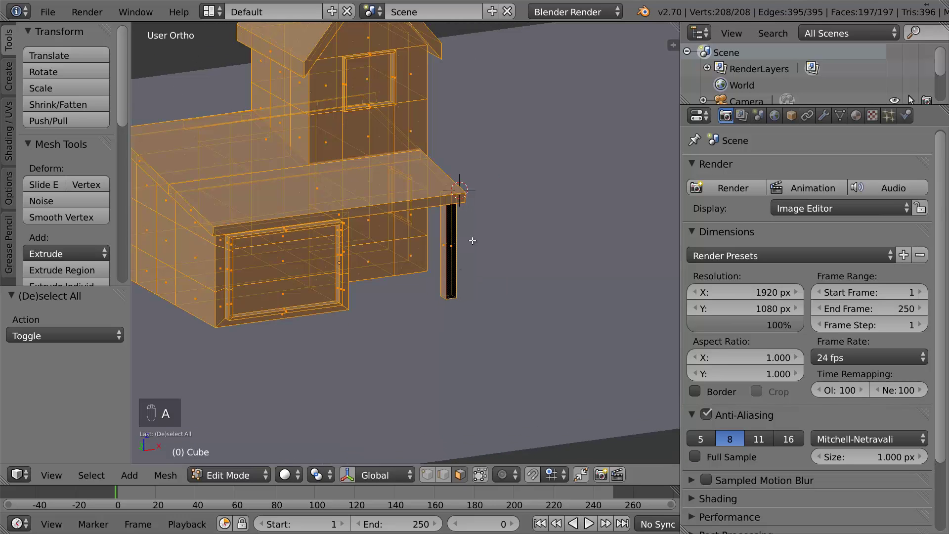
{"action": "key", "text": "ctrl+n"}
{"action": "key", "text": "Tab"}
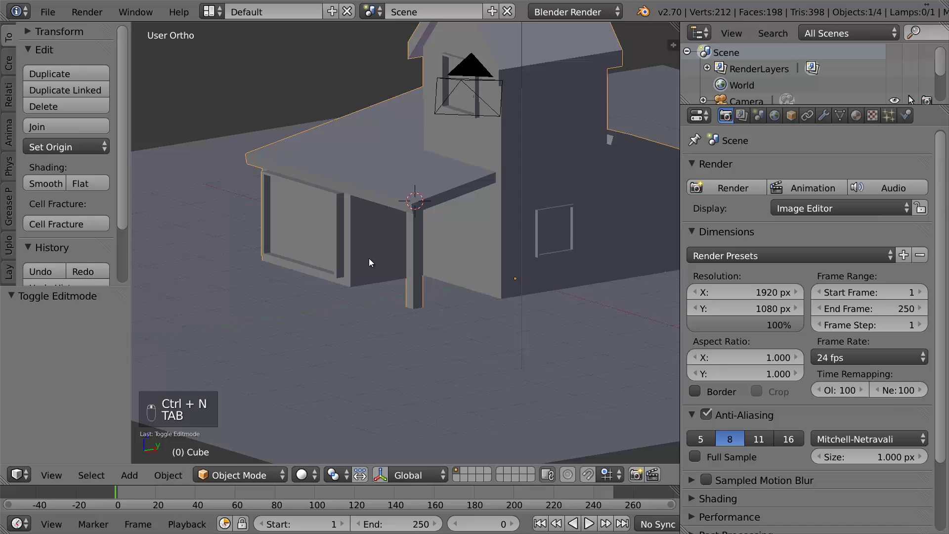
{"action": "key", "text": "a"}
{"action": "key", "text": "l"}
{"action": "key", "text": "s"}
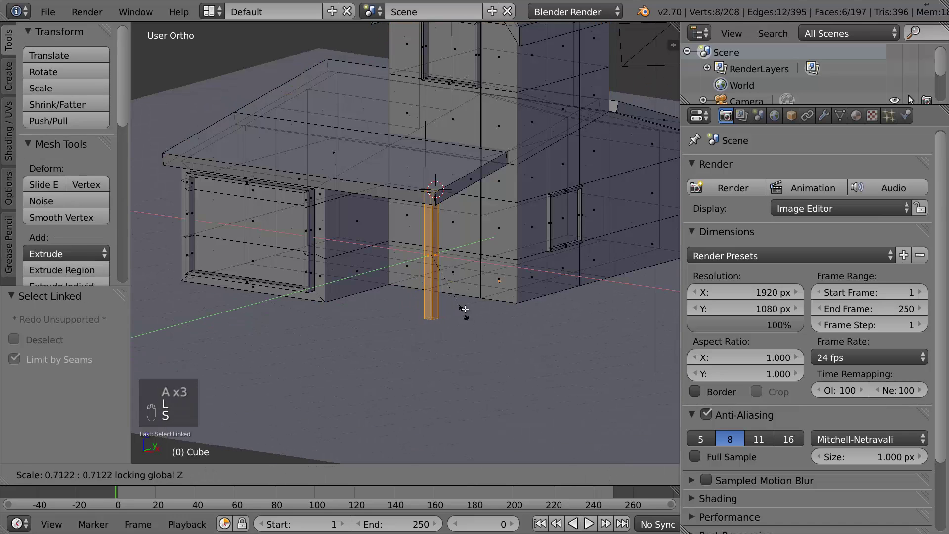
{"action": "key", "text": "Tab"}
{"action": "key", "text": "a"}
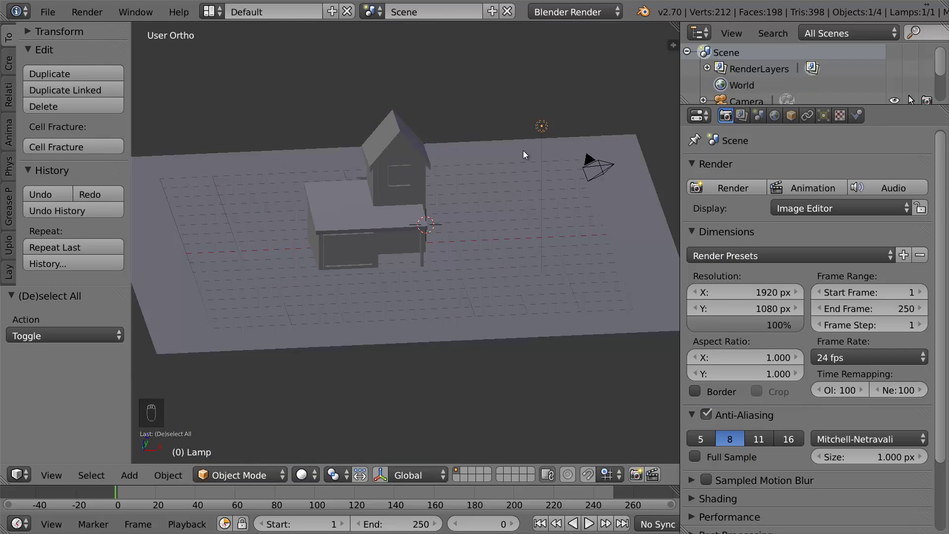
View the house through the scene camera with the sidebar open and rendered shading showing lamp shadows
{"action": "key", "text": "KP_0"}
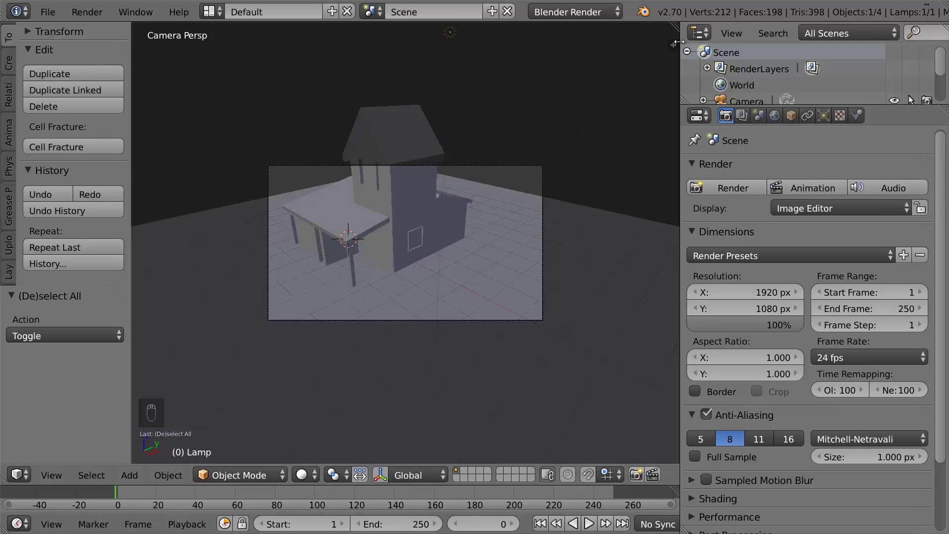
{"action": "key", "text": "n"}
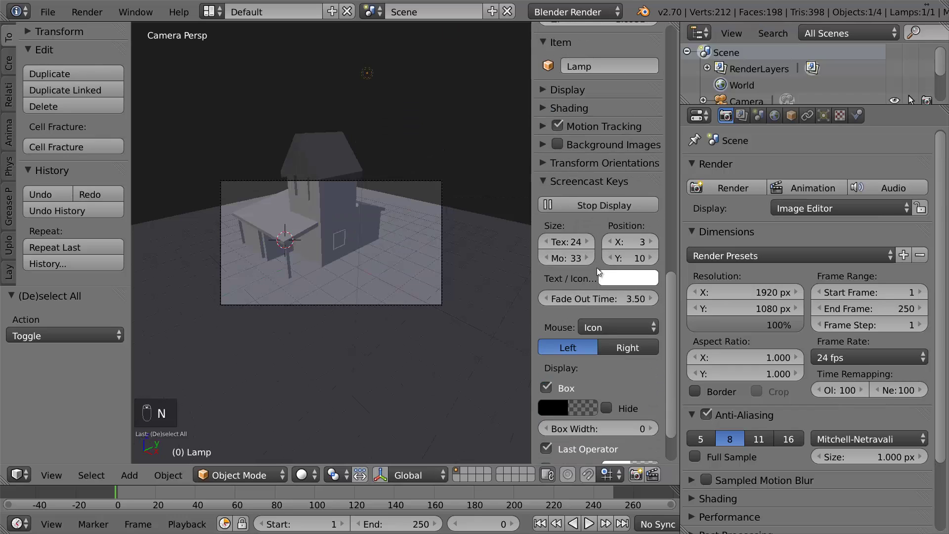
{"action": "left_click_drag", "start_coordinate": [570, 177], "coordinate": [358, 290]}
{"action": "key", "text": "shift+z"}
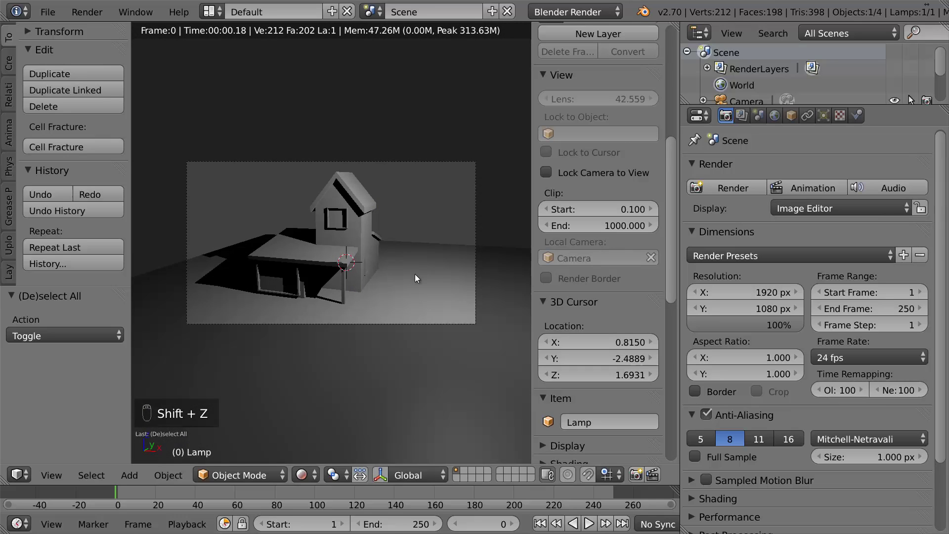
Reposition the lamp from top view, checking rendered previews until its shadow falls across the porch
{"action": "key", "text": "KP_0"}
{"action": "key", "text": "shift+z"}
{"action": "key", "text": "KP_7"}
{"action": "key", "text": "g"}
{"action": "key", "text": "KP_0"}
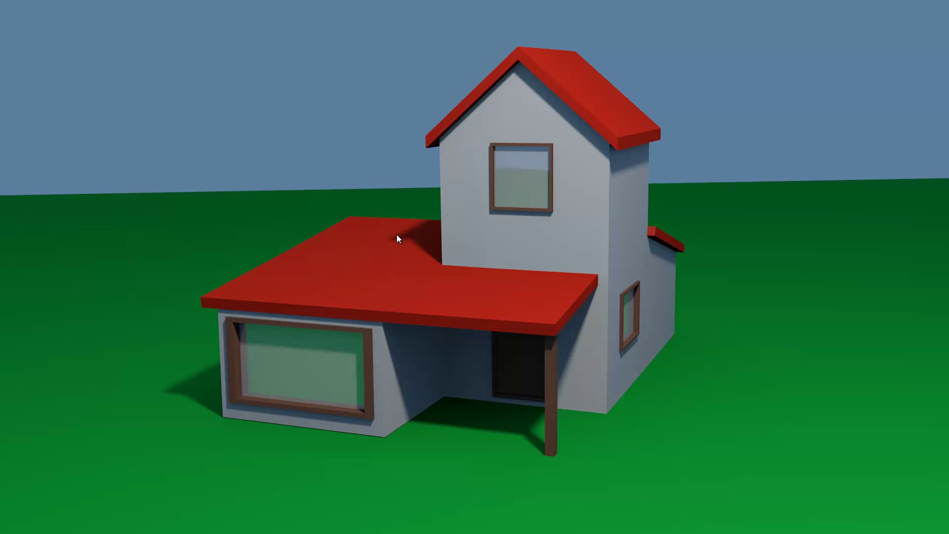
{"action": "key", "text": "shift+z"}
{"action": "key", "text": "g"}
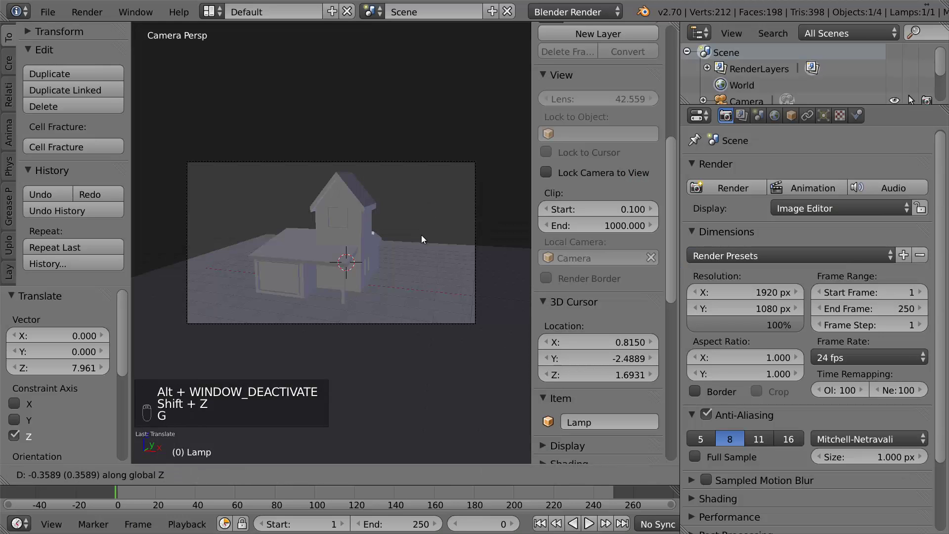
{"action": "key", "text": "g"}
{"action": "key", "text": "shift+z"}
{"action": "key", "text": "g"}
{"action": "key", "text": "shift+z"}
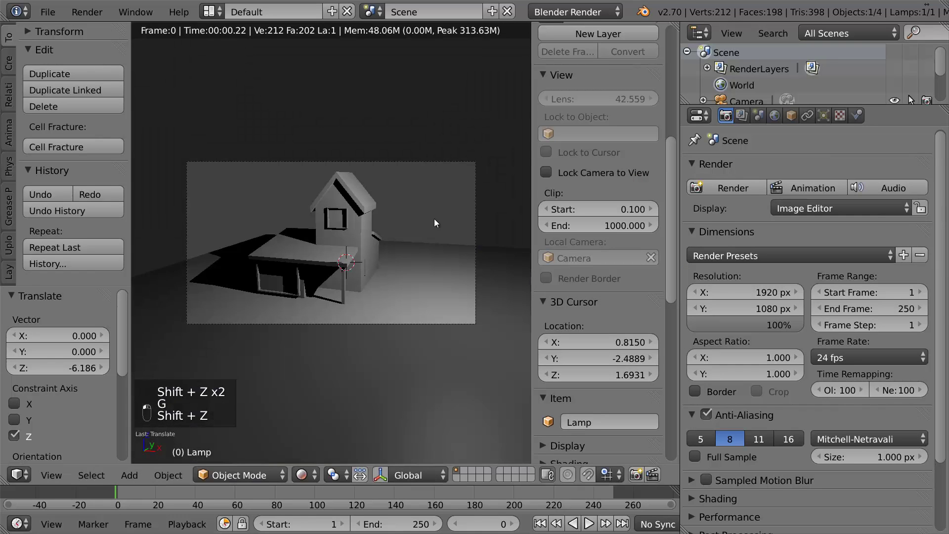
Adjust the lamp's height with rendered previews of the new shadows
{"action": "key", "text": "shift+z"}
{"action": "key", "text": "g"}
{"action": "key", "text": "shift+z"}
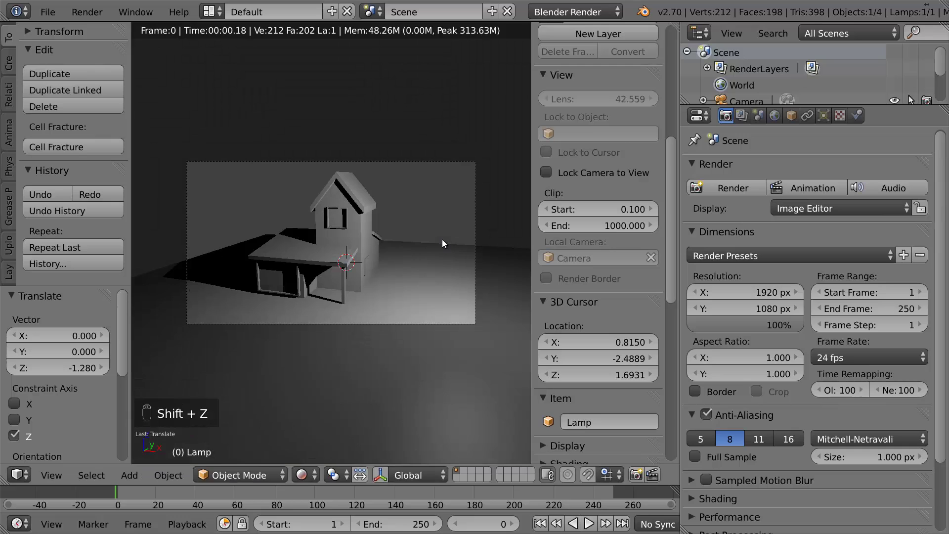
{"action": "key", "text": "shift+z"}
{"action": "key", "text": "g"}
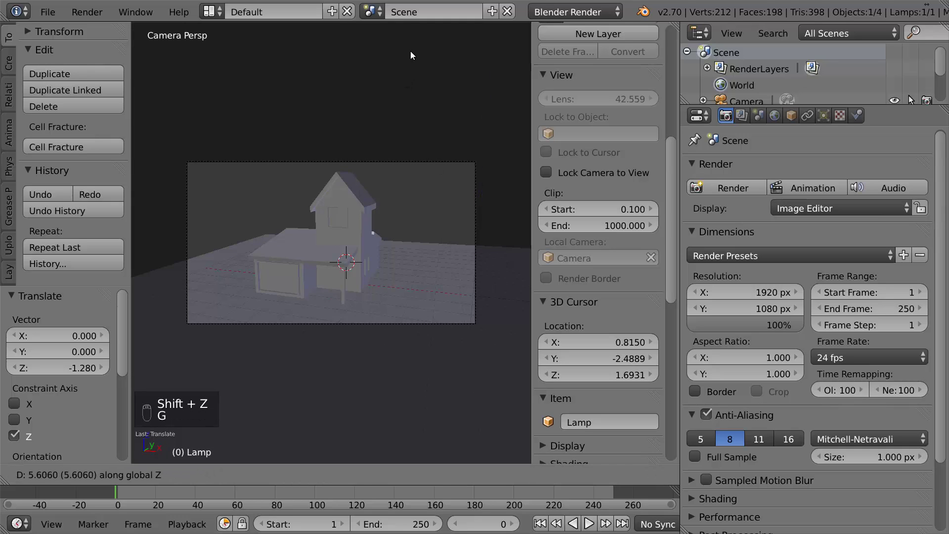
{"action": "key", "text": "shift+z"}
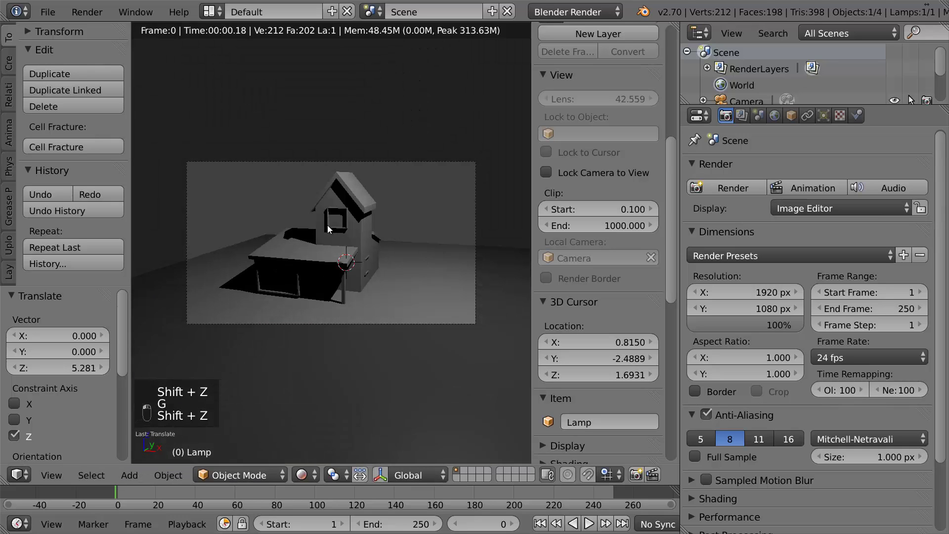
Move the ground plane from top view and check it rendered through the camera
{"action": "key", "text": "KP_7"}
{"action": "key", "text": "g"}
{"action": "key", "text": "g"}
{"action": "key", "text": "KP_0"}
{"action": "key", "text": "shift+z"}
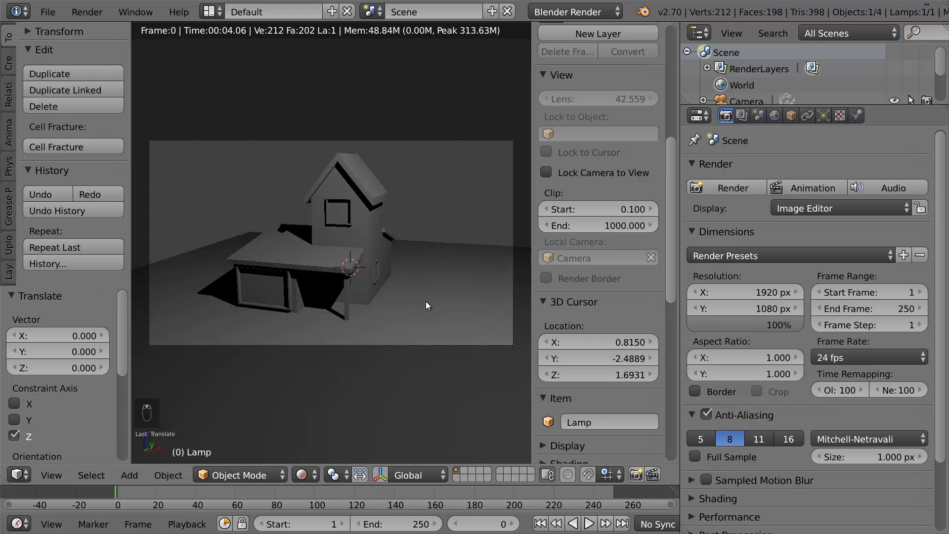
{"action": "key", "text": "shift+z"}
Enlarge the ground plane, cancel a rotation of it, and preview the shadows rendered
{"action": "key", "text": "s"}
{"action": "key", "text": "r"}
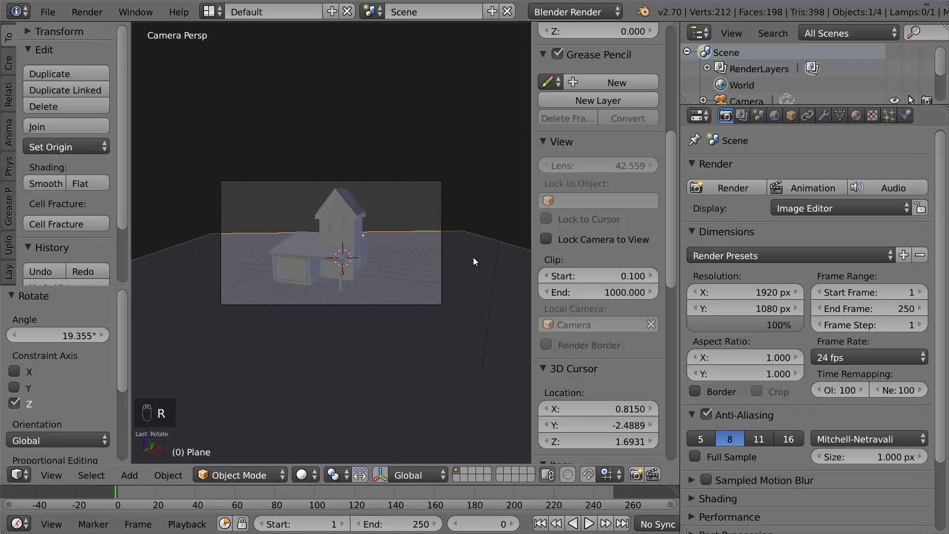
{"action": "key", "text": "r"}
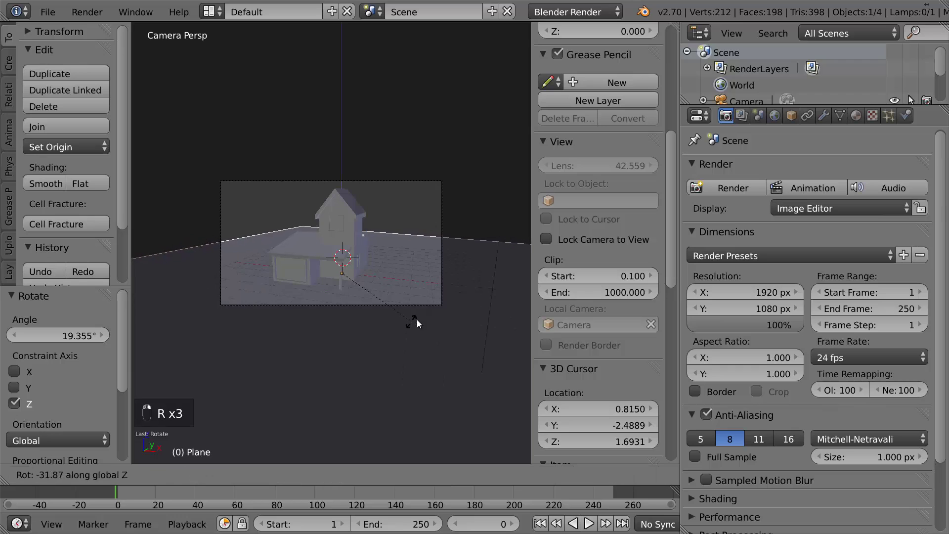
{"action": "key", "text": "shift+z"}
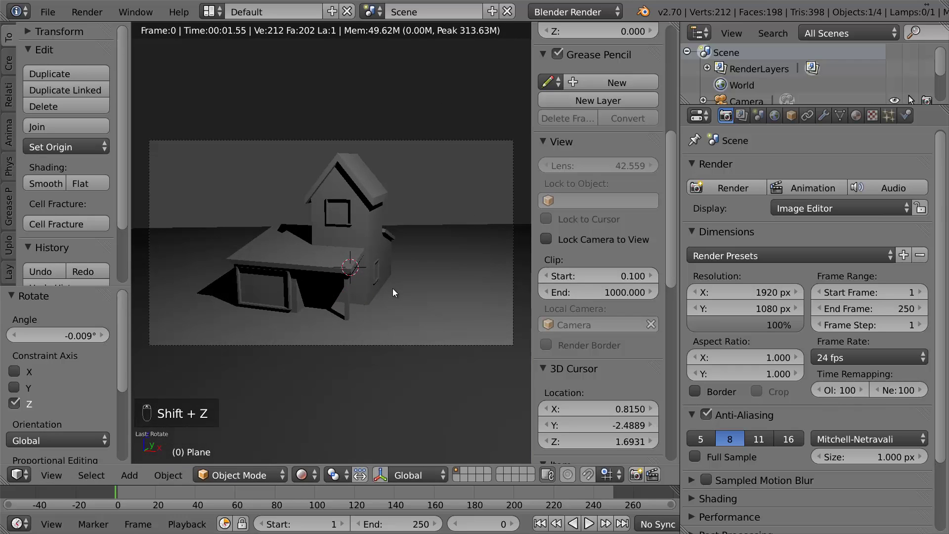
{"action": "key", "text": "shift+z"}
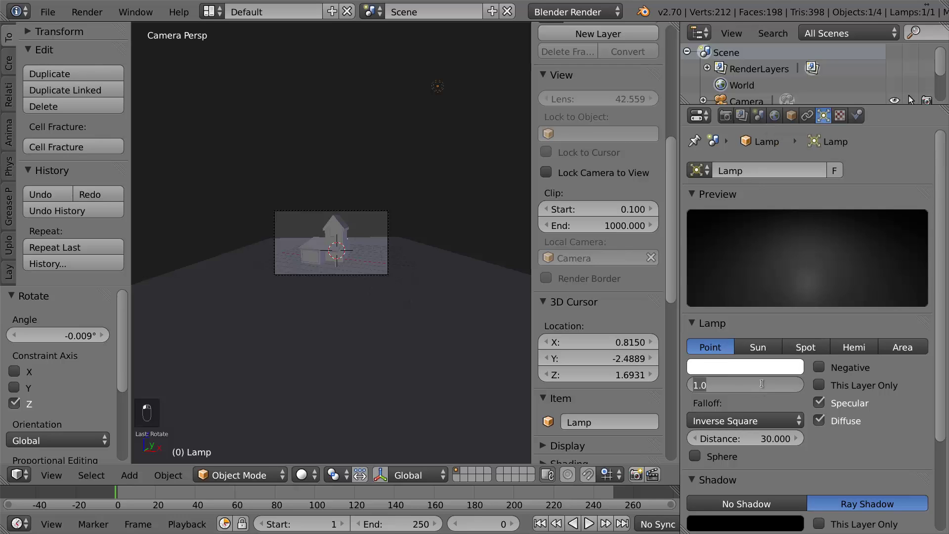
Pick a blue Horizon Color in the World settings and preview the blue sky behind the house
{"action": "key", "text": "shift+z"}
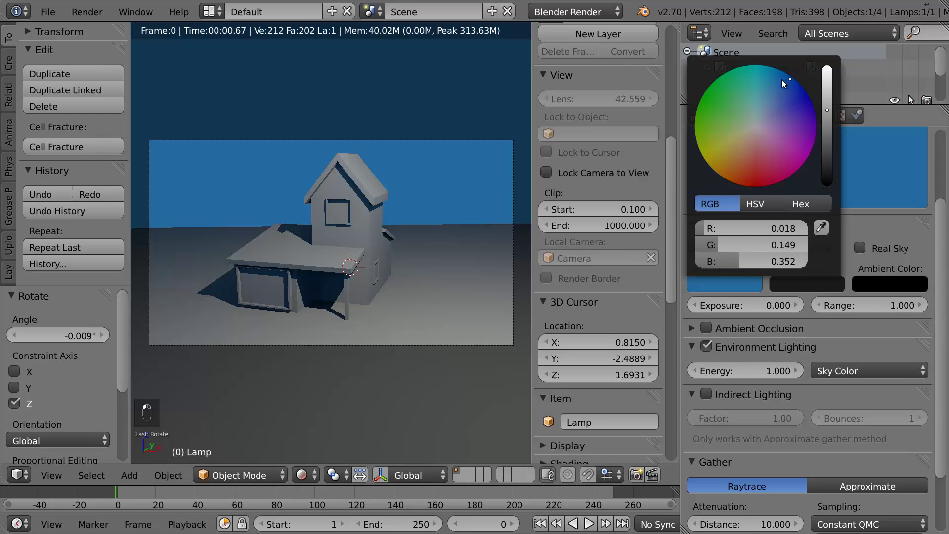
{"action": "left_click_drag", "start_coordinate": [784, 83], "coordinate": [354, 276]}
{"action": "left_click_drag", "start_coordinate": [353, 276], "coordinate": [353, 378]}
{"action": "left_click", "coordinate": [354, 377]}
{"action": "left_click_drag", "start_coordinate": [368, 332], "coordinate": [287, 308]}
{"action": "left_click", "coordinate": [287, 308]}
{"action": "left_click_drag", "start_coordinate": [251, 259], "coordinate": [461, 176]}
{"action": "key", "text": "shift+z"}
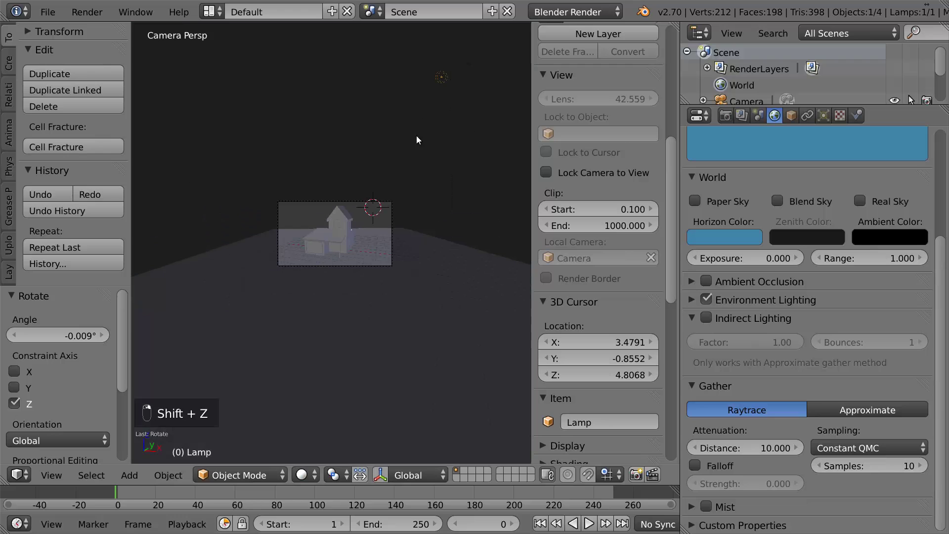
Preview the house rendered with lamp Energy 2.000, then return to solid shading
{"action": "key", "text": "shift+z"}
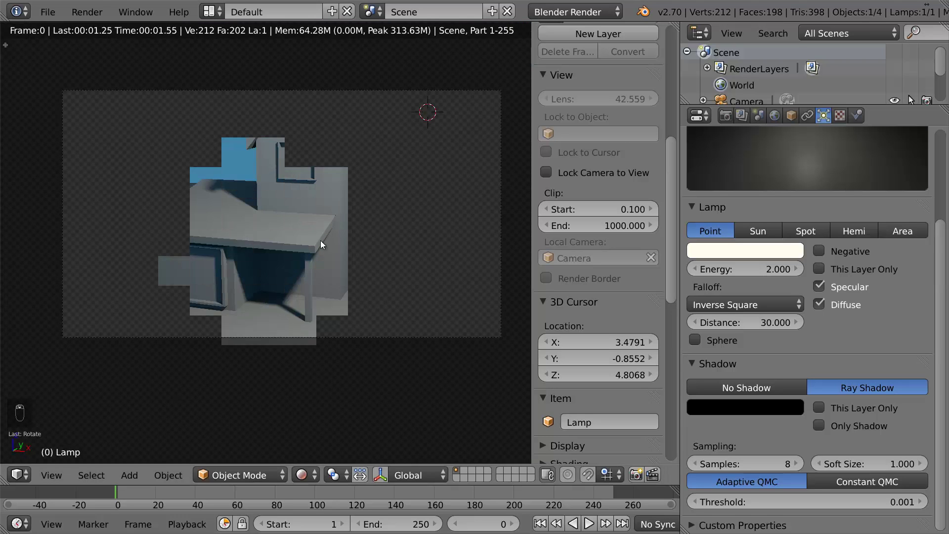
{"action": "key", "text": "shift+z"}
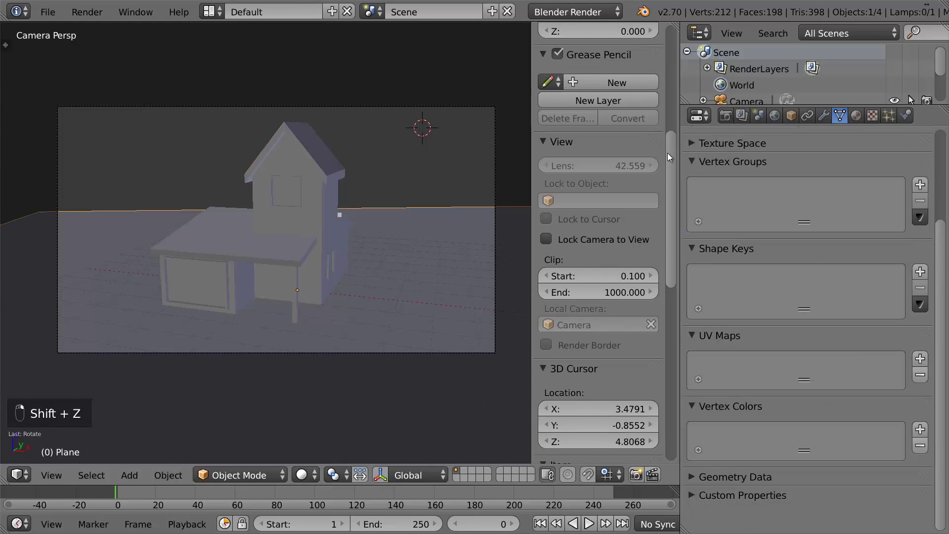
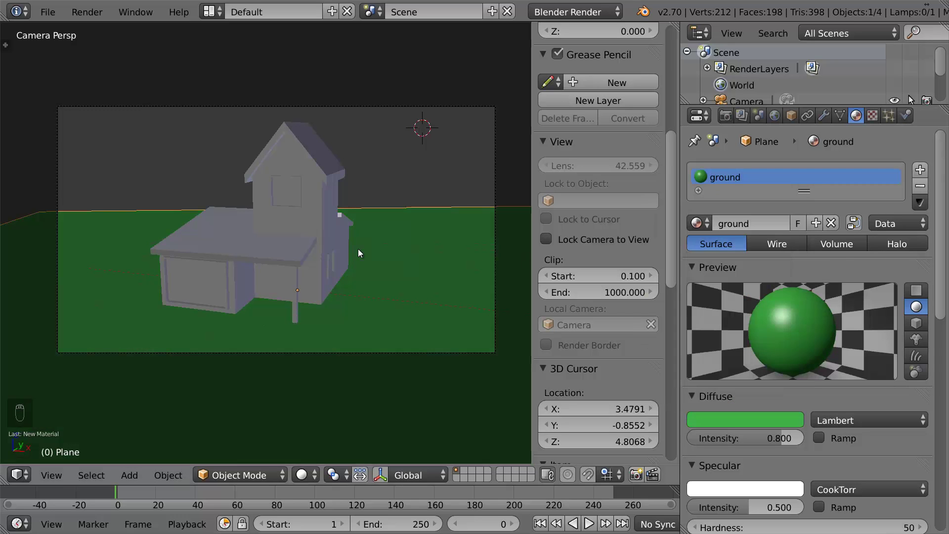
Preview the green 'ground' material under the blue sky in rendered shading
{"action": "key", "text": "shift+z"}
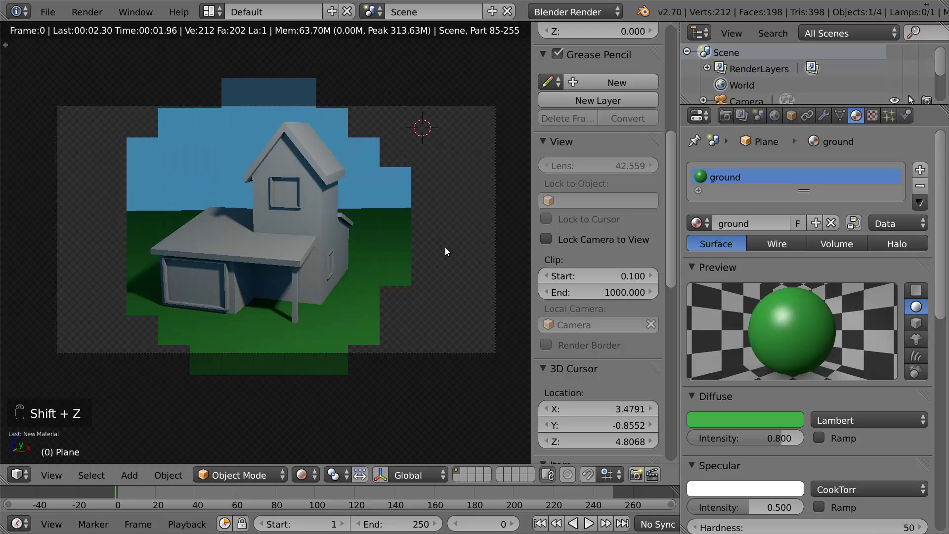
Return to solid shading before adding the red 'roof' material slot
{"action": "key", "text": "shift+z"}
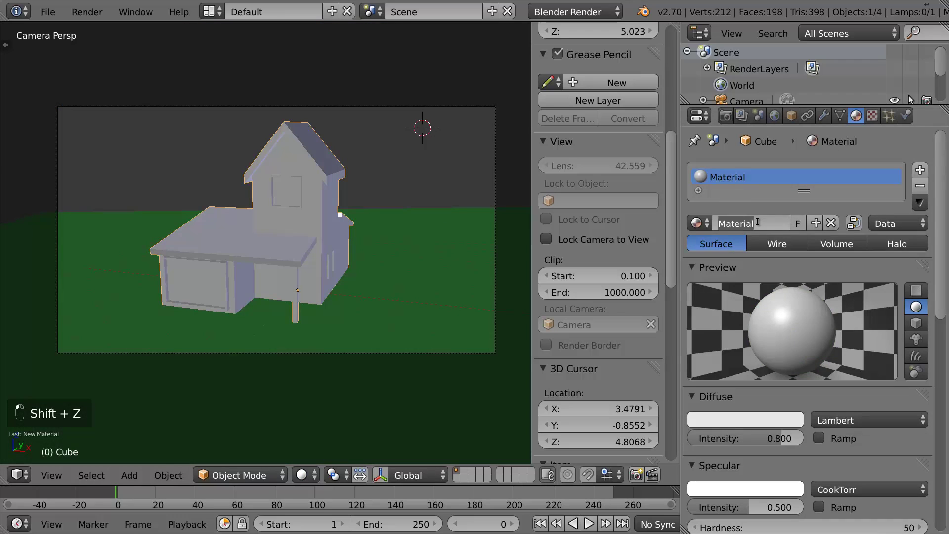
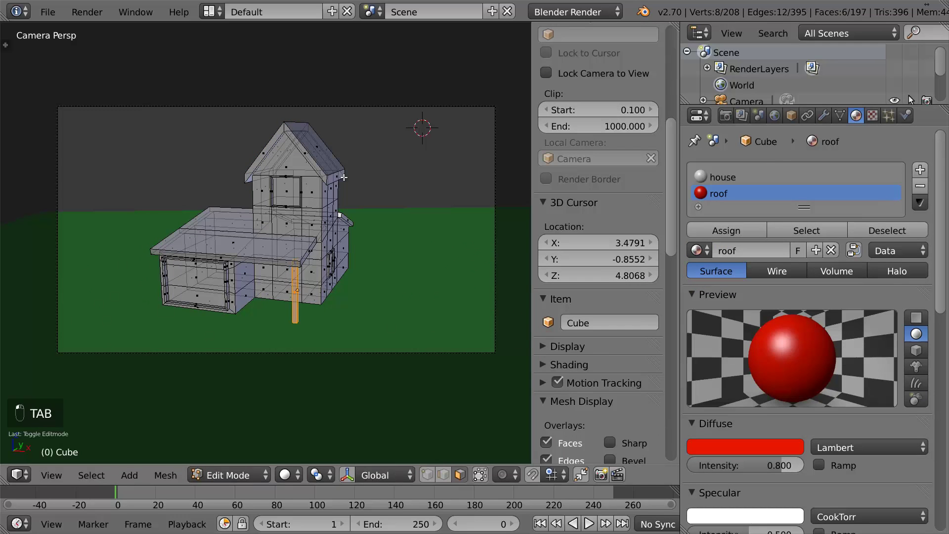
Probe linked selection to isolate the upper roof from the walls and porch post
{"action": "key", "text": "a"}
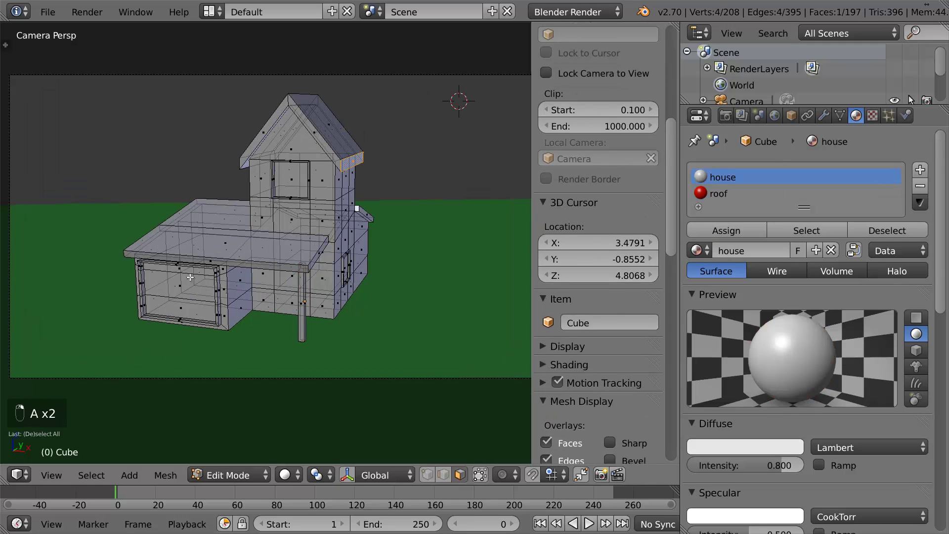
{"action": "key", "text": "a"}
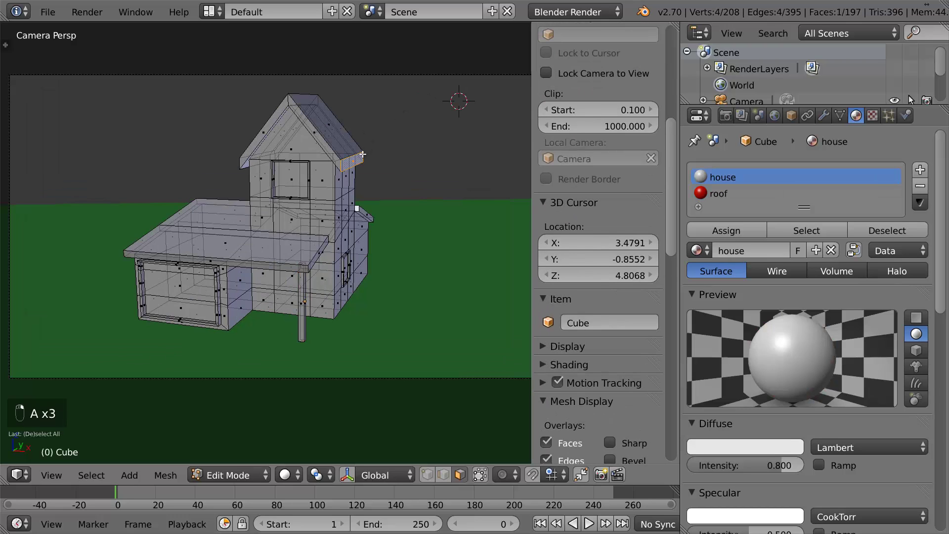
{"action": "key", "text": "l"}
{"action": "key", "text": "g"}
{"action": "key", "text": "a"}
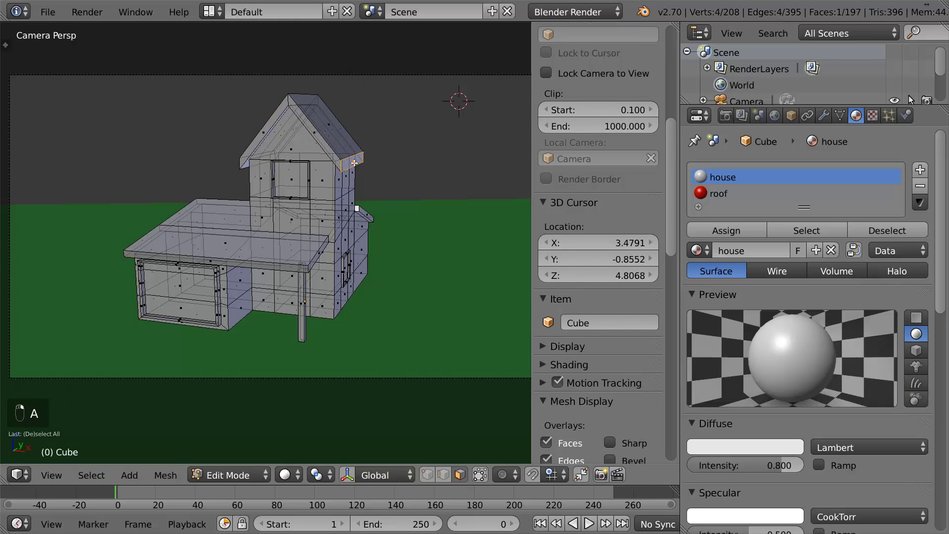
{"action": "key", "text": "ctrl+l"}
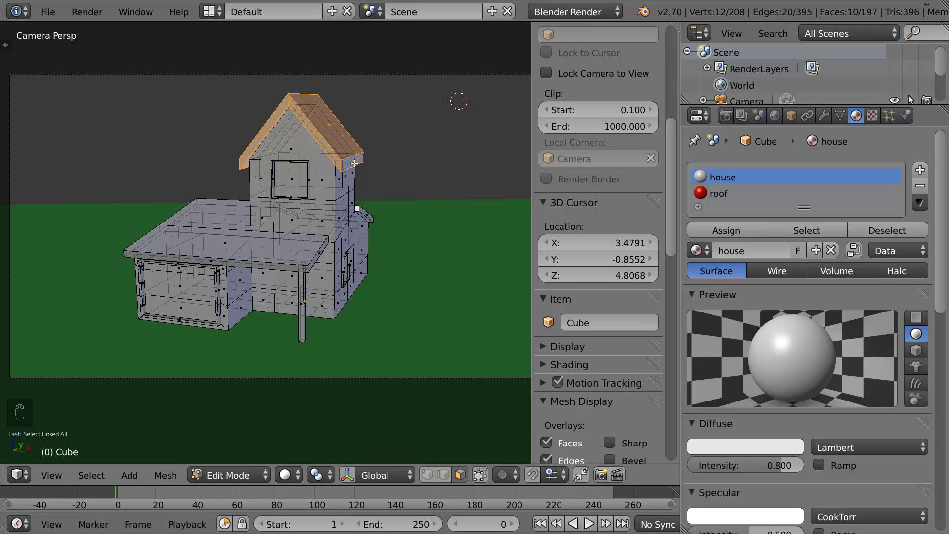
{"action": "key", "text": "a"}
{"action": "key", "text": "ctrl+l"}
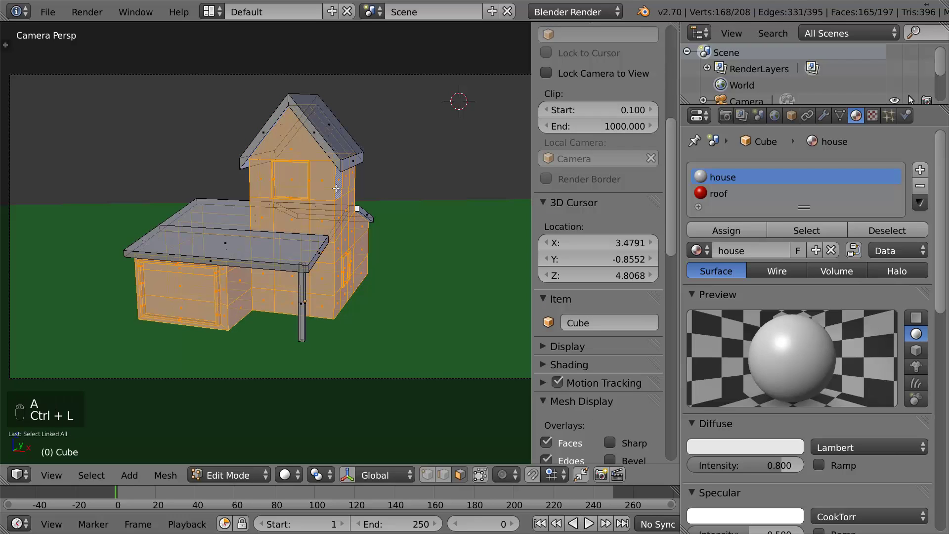
{"action": "key", "text": "a"}
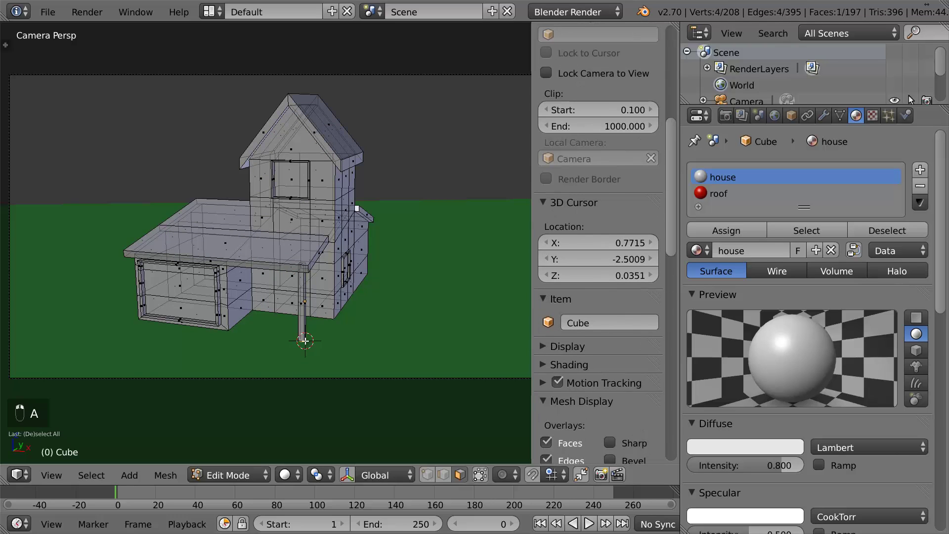
{"action": "key", "text": "ctrl+l"}
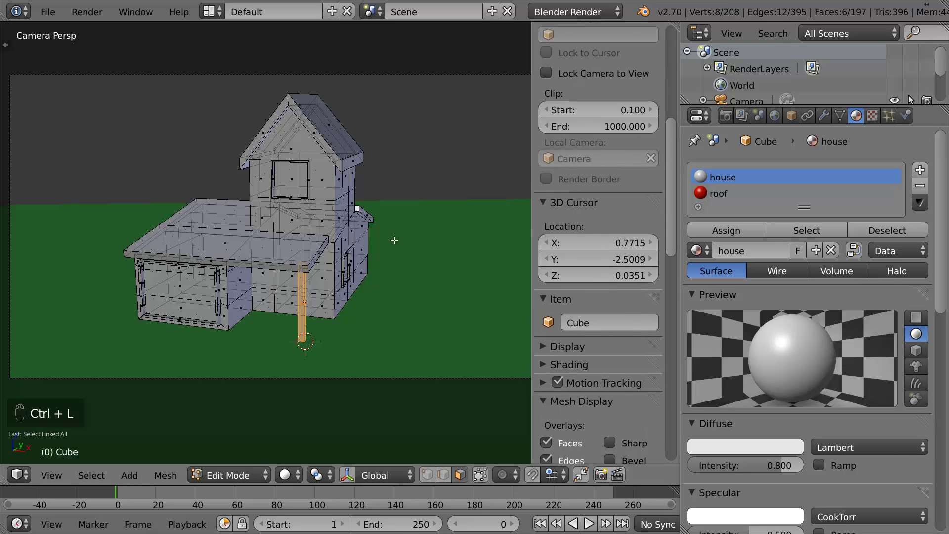
{"action": "key", "text": "a"}
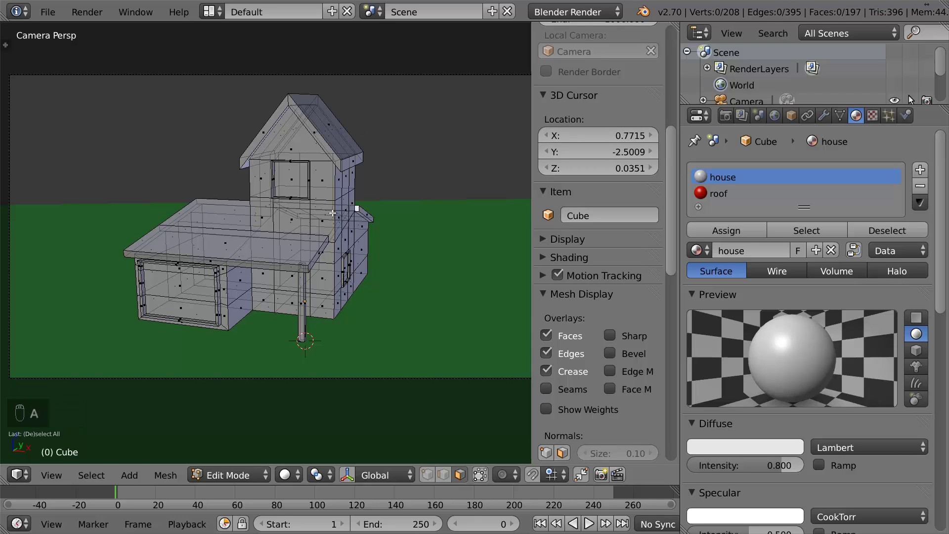
Select the side ledge, upper roof and porch roof faces and assign the red roof material
{"action": "key", "text": "l"}
{"action": "key", "text": "l"}
{"action": "key", "text": "l"}
{"action": "key", "text": "l"}
{"action": "key", "text": "l"}
{"action": "key", "text": "l"}
{"action": "key", "text": "l"}
{"action": "key", "text": "l"}
{"action": "key", "text": "l"}
{"action": "key", "text": "l"}
{"action": "key", "text": "l"}
{"action": "key", "text": "a"}
{"action": "key", "text": "l"}
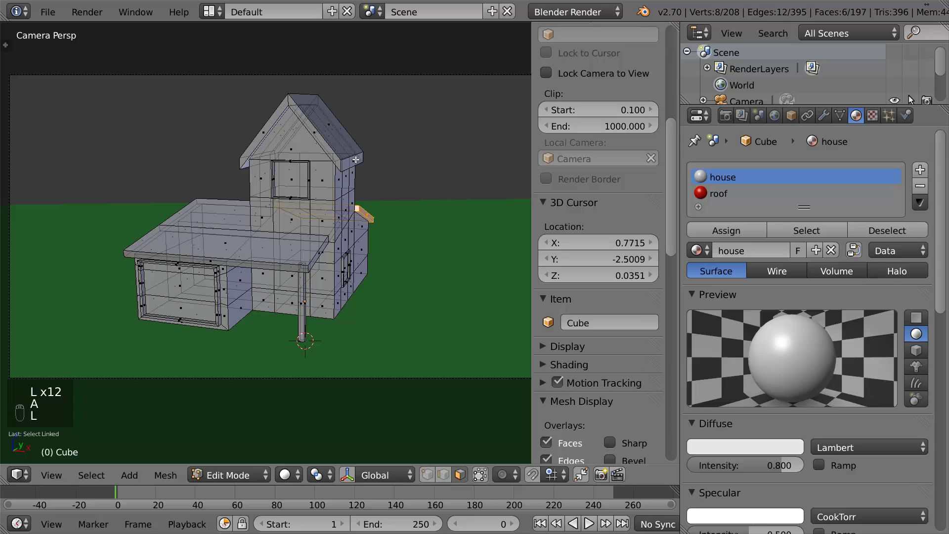
{"action": "key", "text": "l"}
{"action": "key", "text": "l"}
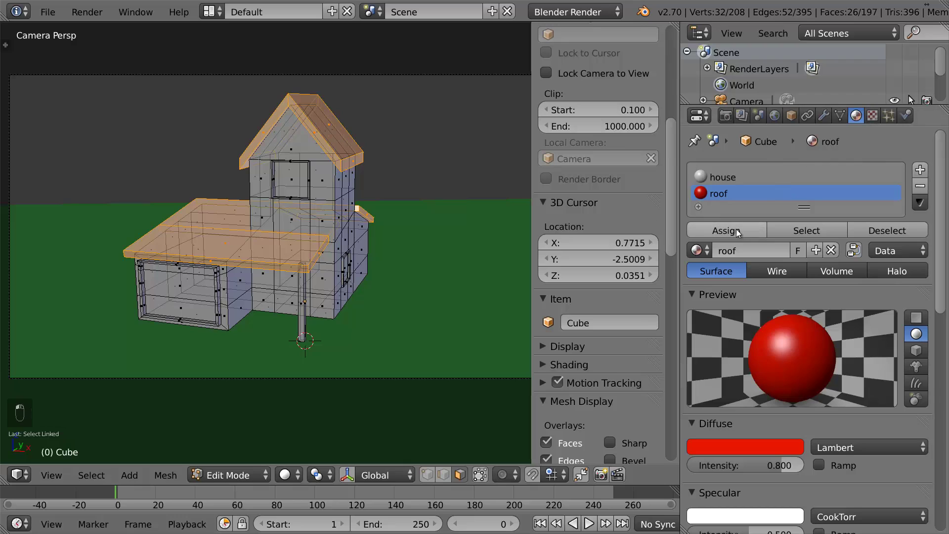
{"action": "key", "text": "Tab"}
Check the roof in a rendered preview and push its red to full saturation
{"action": "key", "text": "shift+z"}
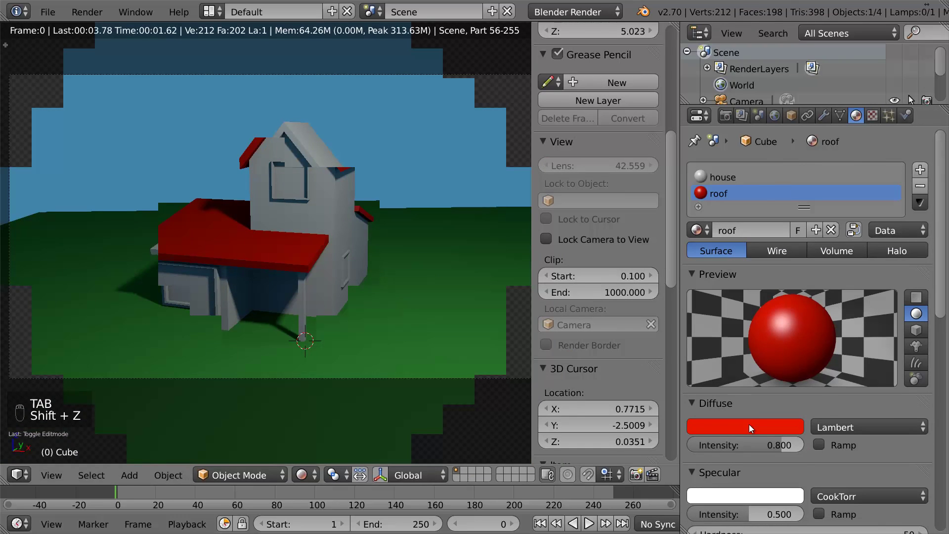
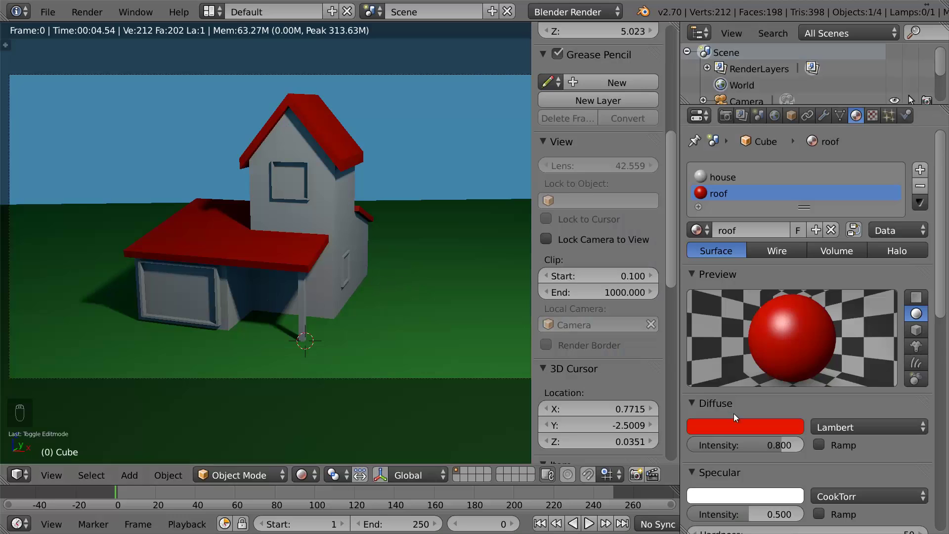
{"action": "key", "text": "shift+z"}
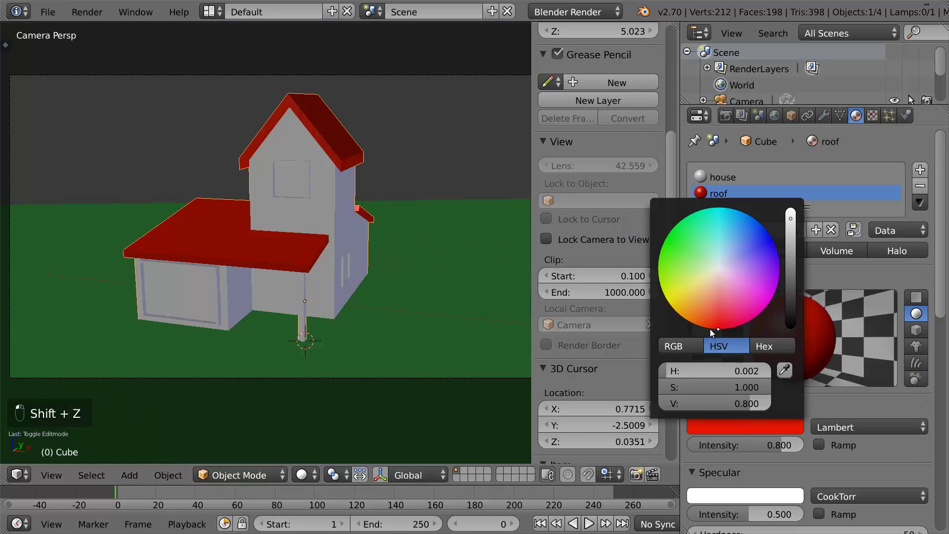
Raise the lamp Energy to 4.0 and verify the brighter scene through the rendered camera view
{"action": "key", "text": "shift+z"}
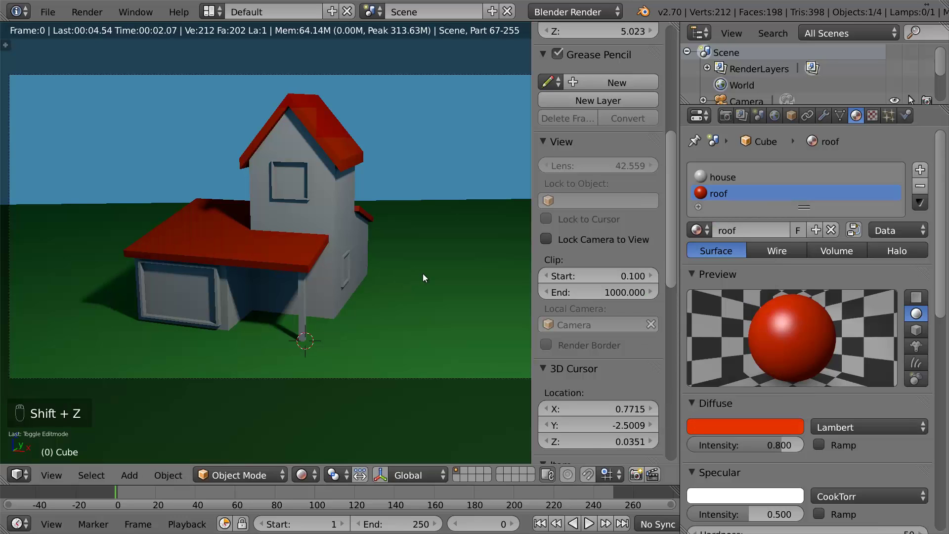
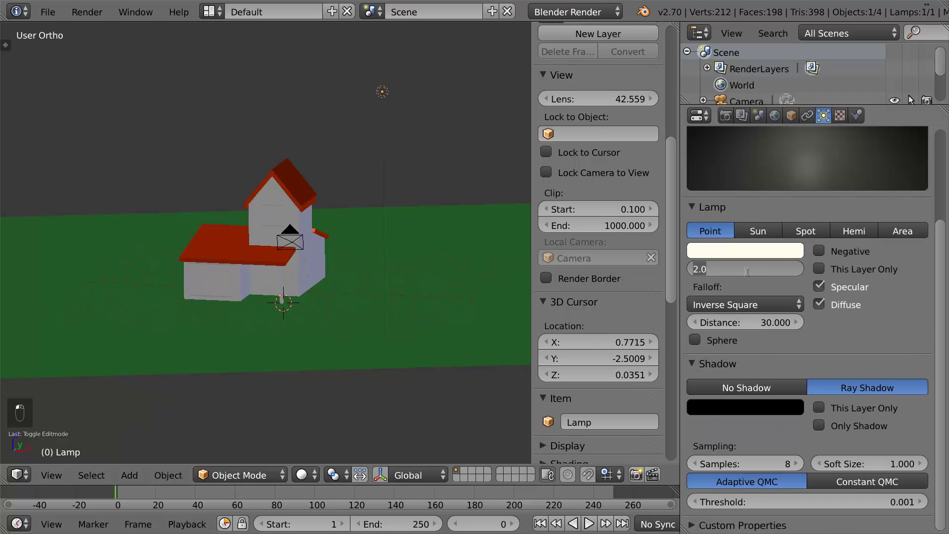
{"action": "key", "text": "KP_0"}
{"action": "key", "text": "shift+z"}
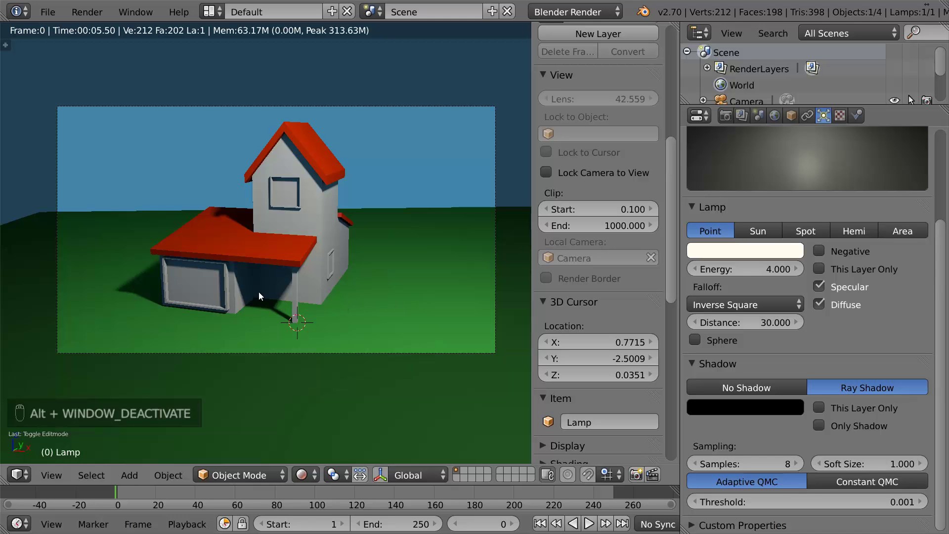
{"action": "key", "text": "shift+z"}
{"action": "key", "text": "KP_1"}
{"action": "key", "text": "Tab"}
Add an empty third material slot to the house and select the door panel faces from the front
{"action": "key", "text": "a"}
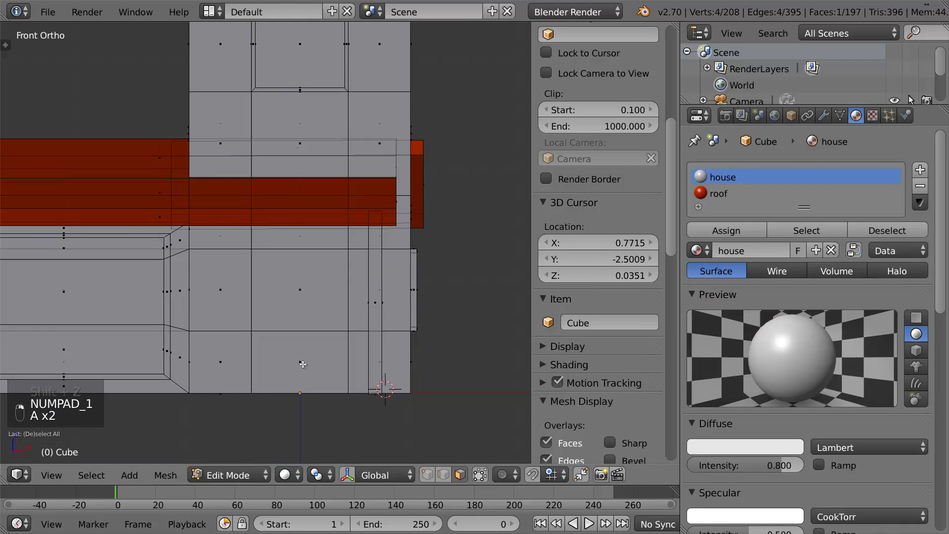
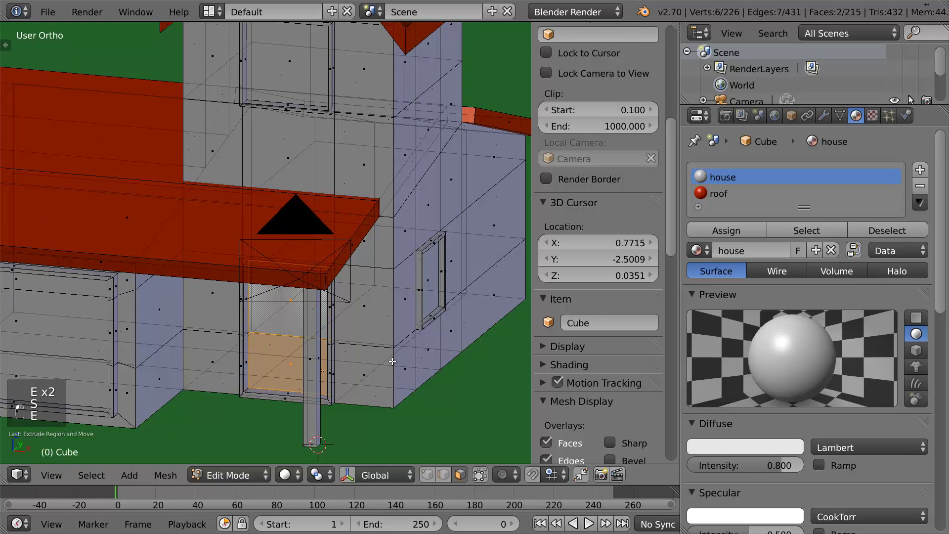
{"action": "key", "text": "Tab"}
{"action": "key", "text": "Tab"}
{"action": "key", "text": "a"}
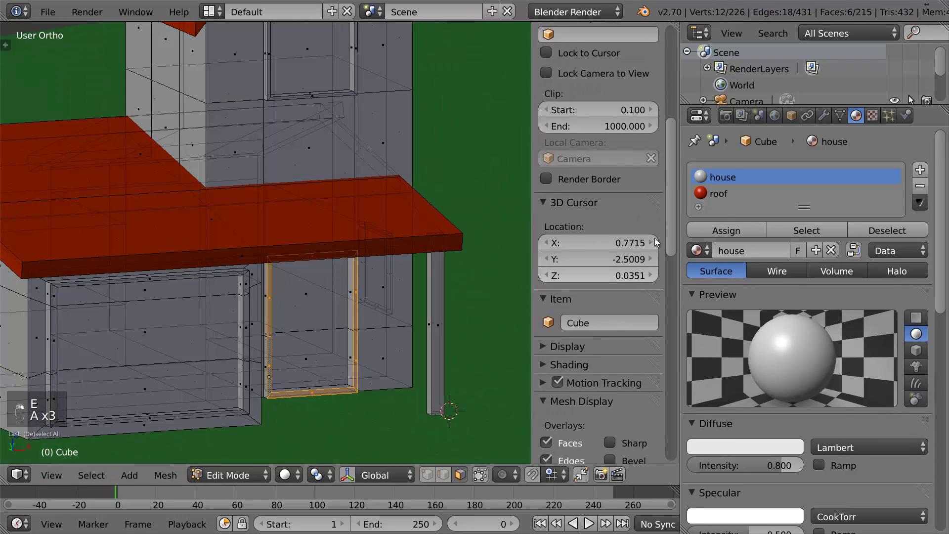
{"action": "key", "text": "ctrl+KP_Add"}
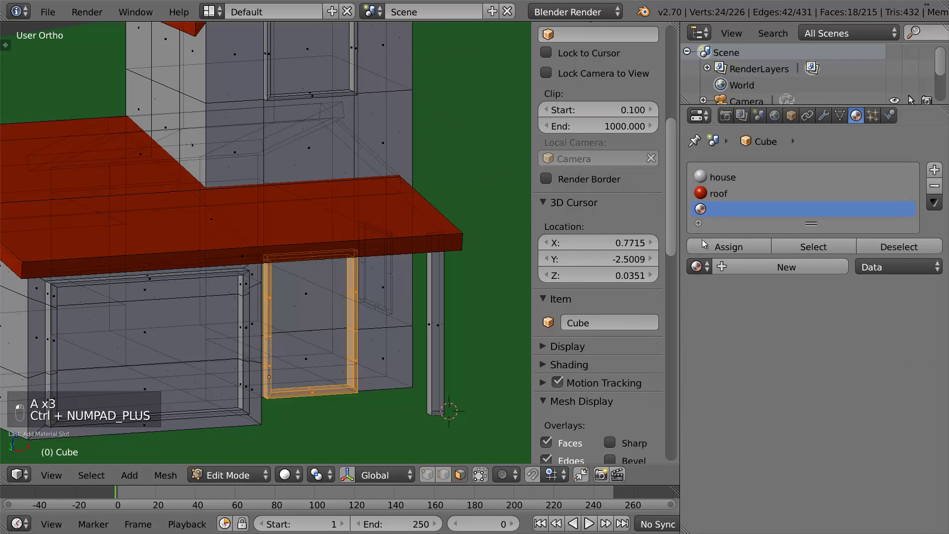
{"action": "key", "text": "Tab"}
{"action": "key", "text": "Tab"}
{"action": "key", "text": "a"}
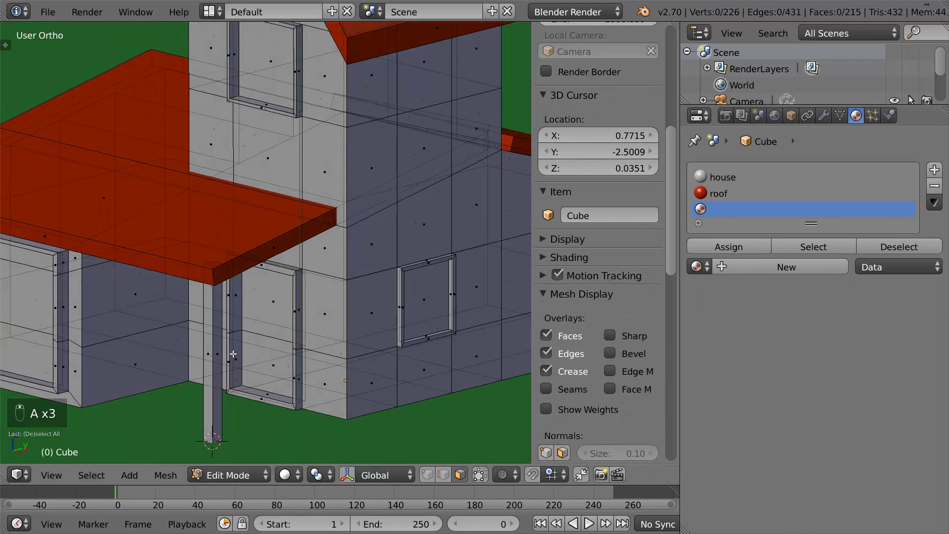
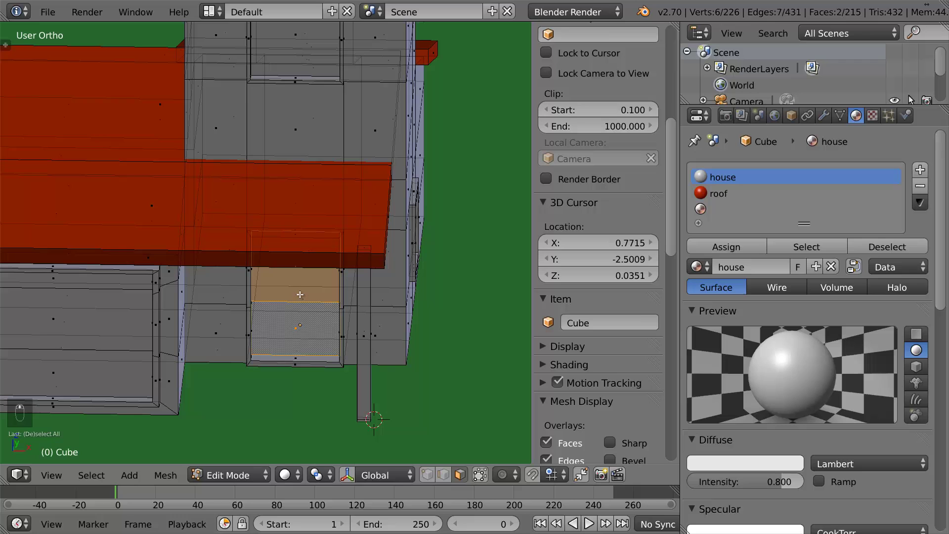
Separate the door panel into its own object and move the 3D cursor to its hinge edge
{"action": "key", "text": "p"}
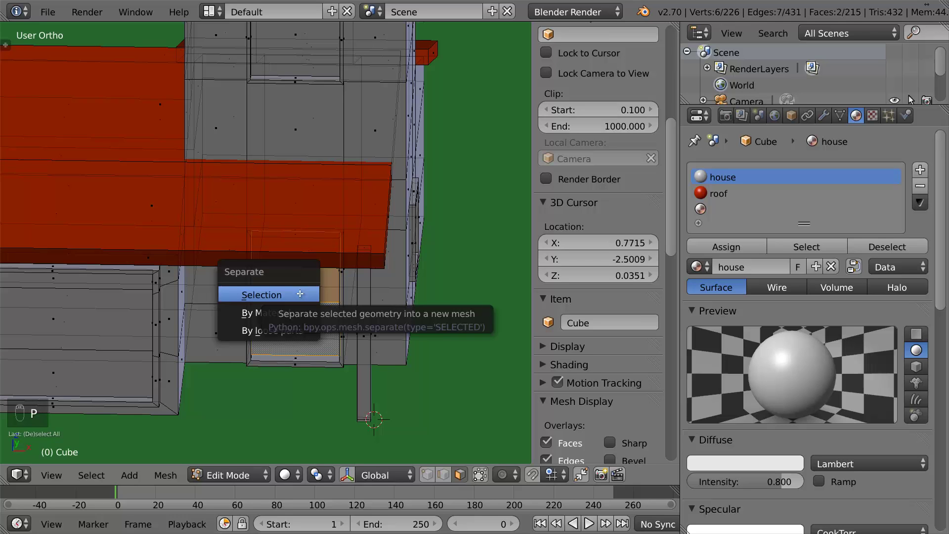
{"action": "key", "text": "Tab"}
{"action": "key", "text": "z"}
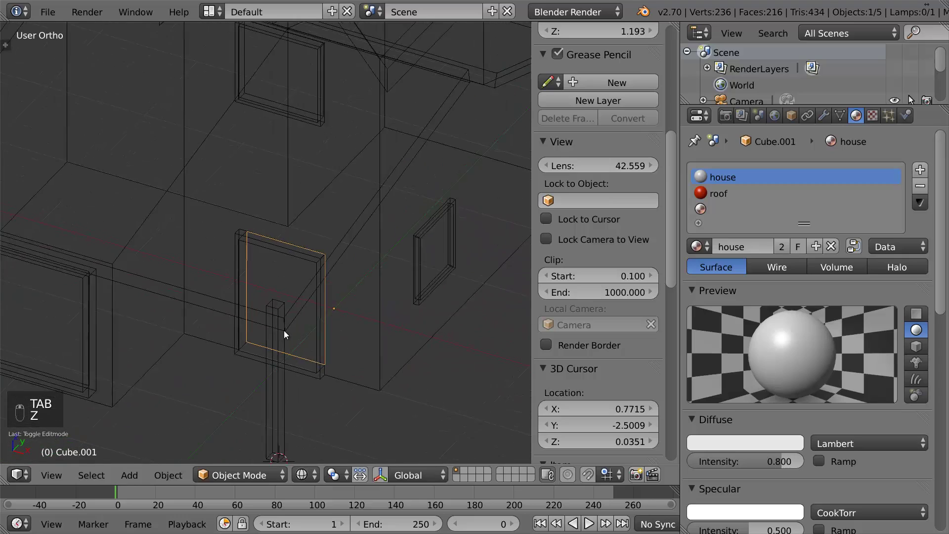
{"action": "left_click", "coordinate": [279, 341]}
{"action": "key", "text": "Tab"}
{"action": "key", "text": "ctrl+Tab"}
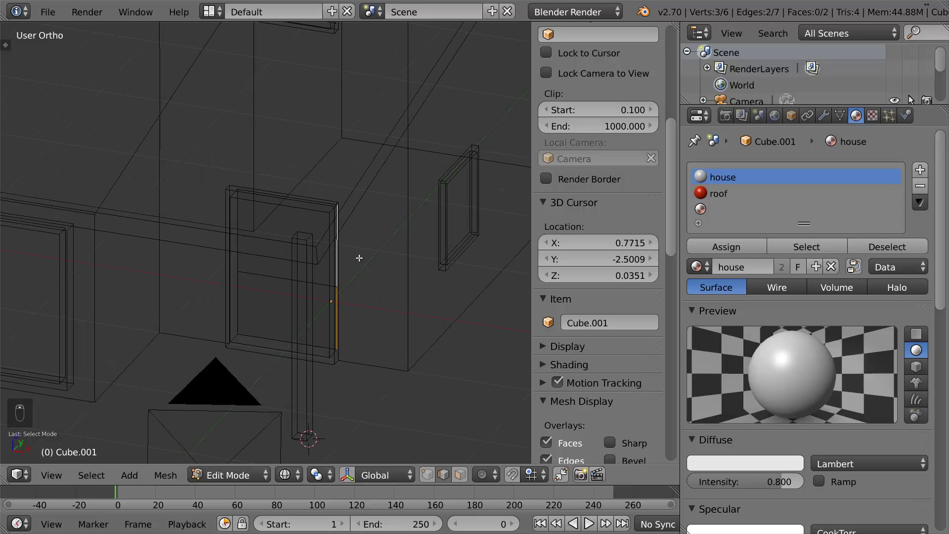
{"action": "key", "text": "shift+s"}
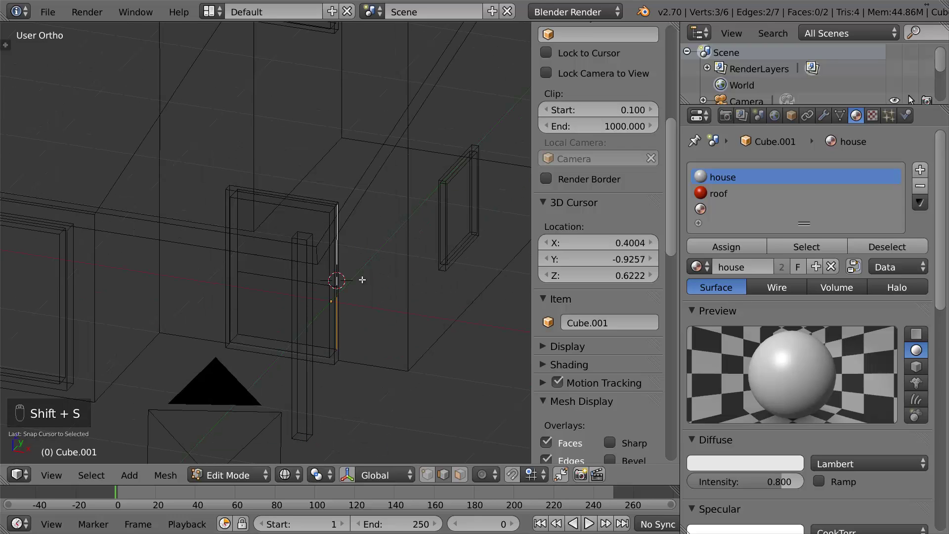
{"action": "key", "text": "t"}
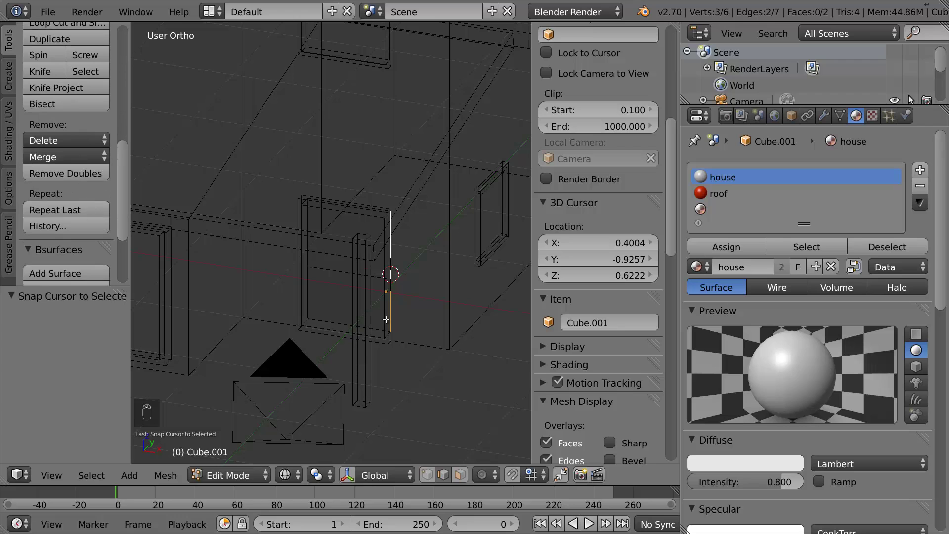
{"action": "key", "text": "Tab"}
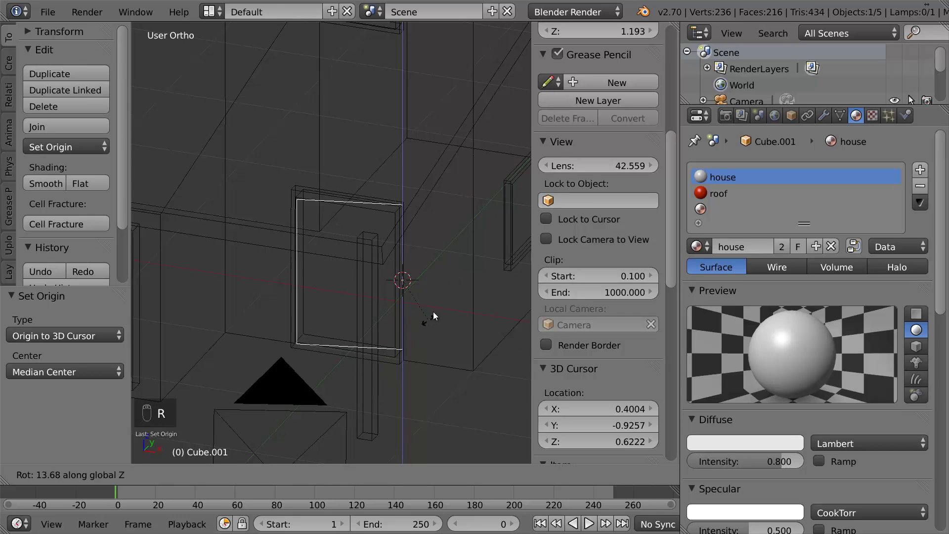
Remove the door panel faces from the house, leaving an open doorway shown in wireframe
{"action": "key", "text": "Tab"}
{"action": "key", "text": "a"}
{"action": "key", "text": "a"}
{"action": "key", "text": "e"}
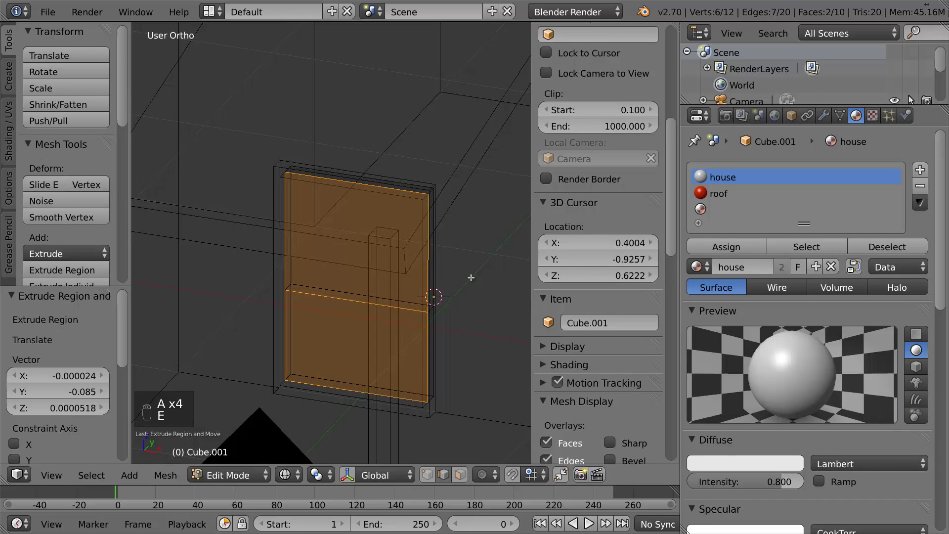
{"action": "key", "text": "Tab"}
{"action": "key", "text": "z"}
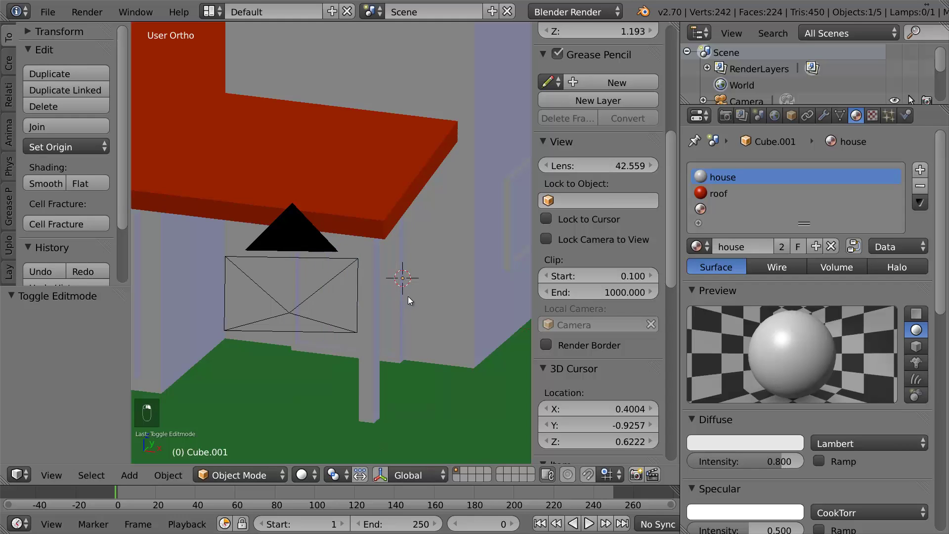
{"action": "key", "text": "z"}
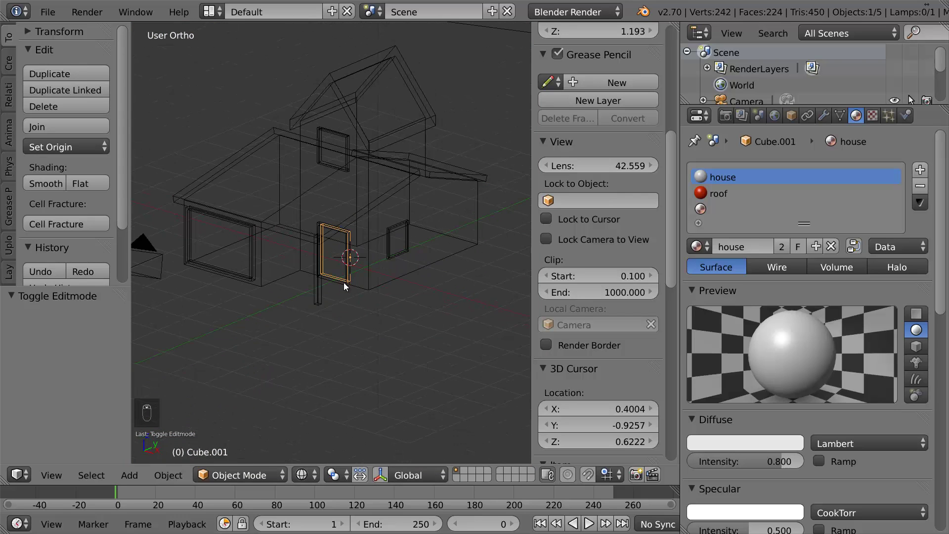
Give the separated door a dark brown material named 'wood', viewed through the camera
{"action": "key", "text": "KP_1"}
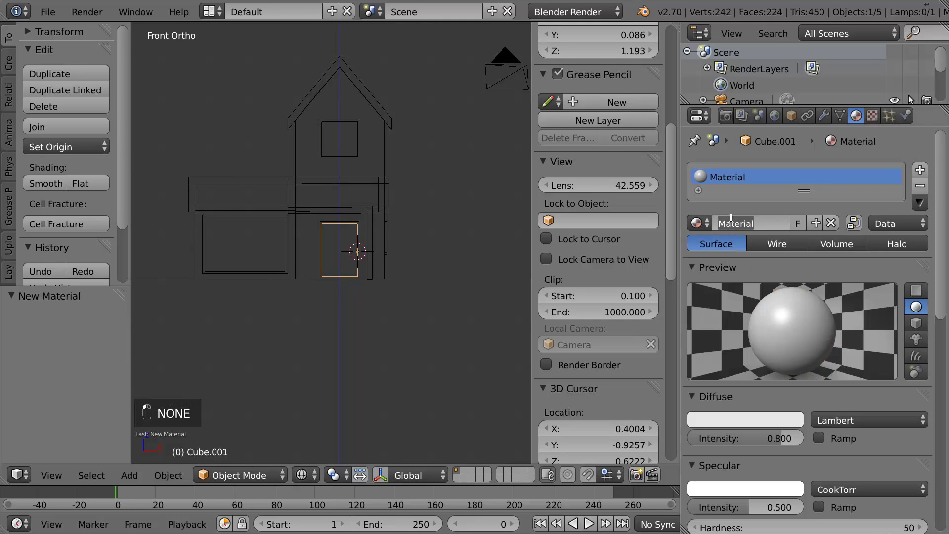
{"action": "key", "text": "o"}
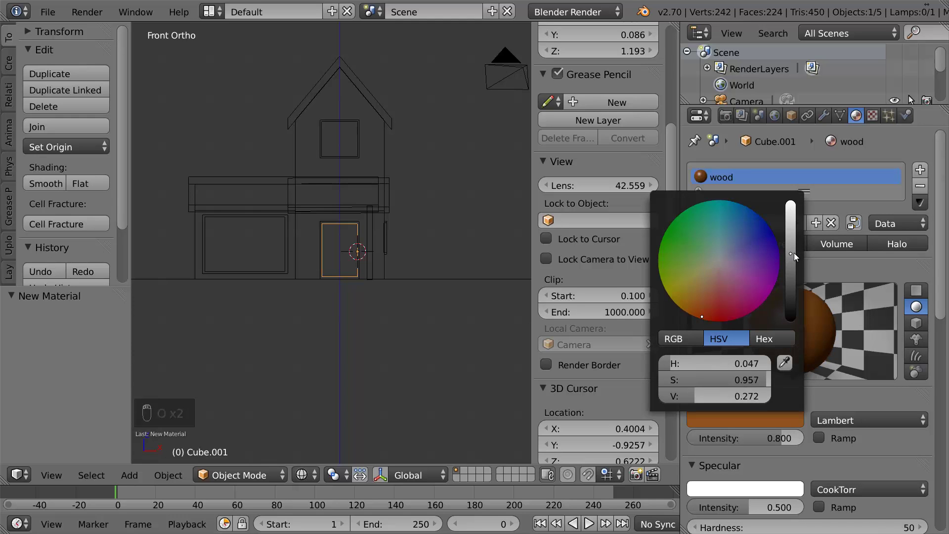
{"action": "key", "text": "KP_0"}
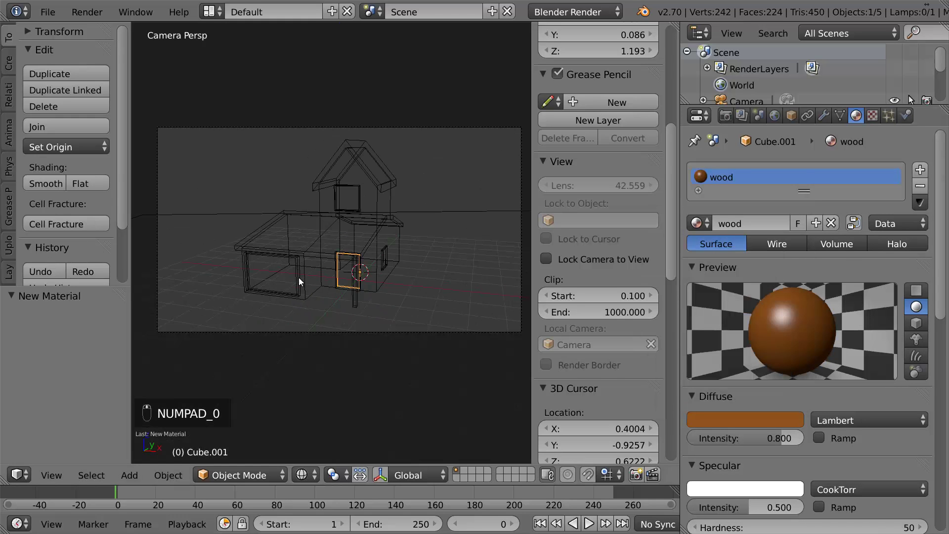
{"action": "key", "text": "Tab"}
{"action": "key", "text": "a"}
{"action": "key", "text": "ctrl+Tab"}
Assign the wood material to the window frames and the front opening's frame faces
{"action": "key", "text": "a"}
{"action": "key", "text": "a"}
{"action": "key", "text": "z"}
{"action": "key", "text": "a"}
{"action": "key", "text": "a"}
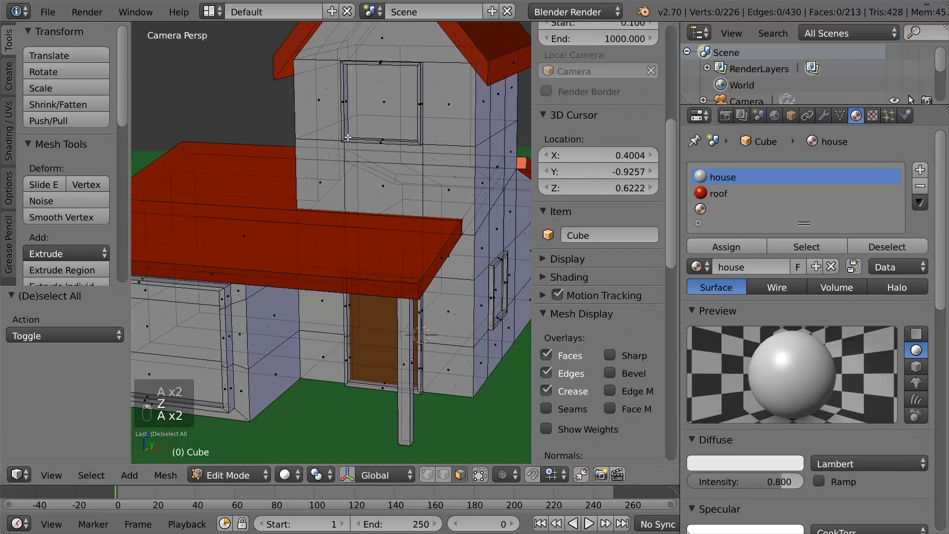
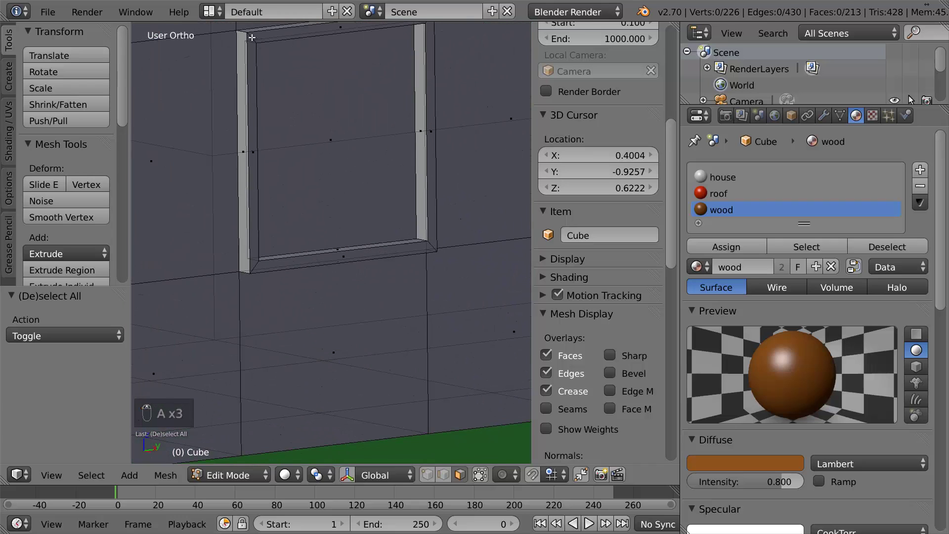
{"action": "key", "text": "ctrl+KP_Add"}
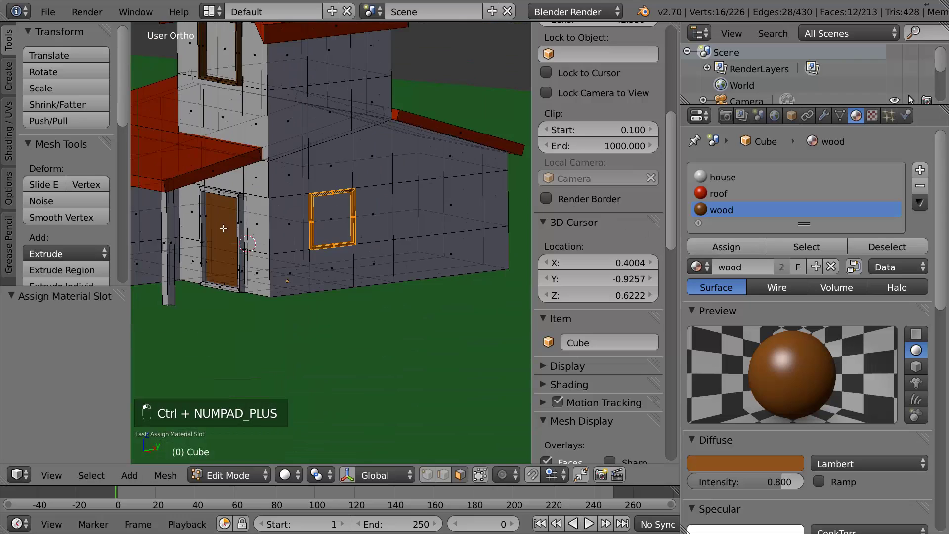
{"action": "key", "text": "a"}
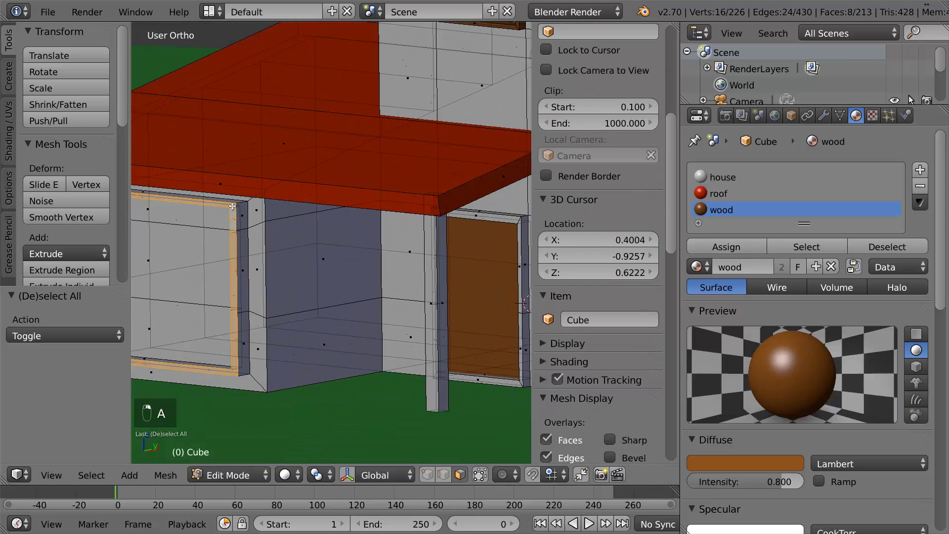
{"action": "key", "text": "ctrl+KP_Add"}
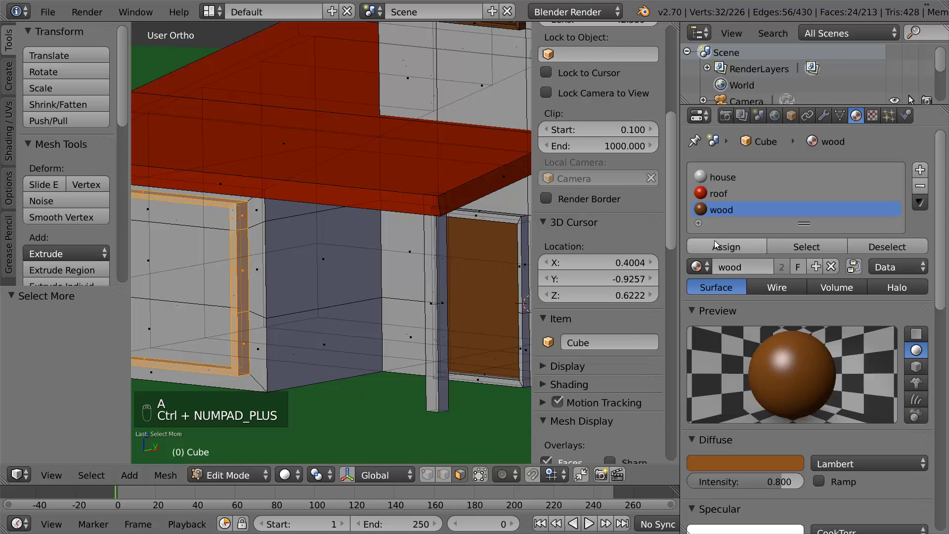
{"action": "key", "text": "Tab"}
{"action": "key", "text": "KP_0"}
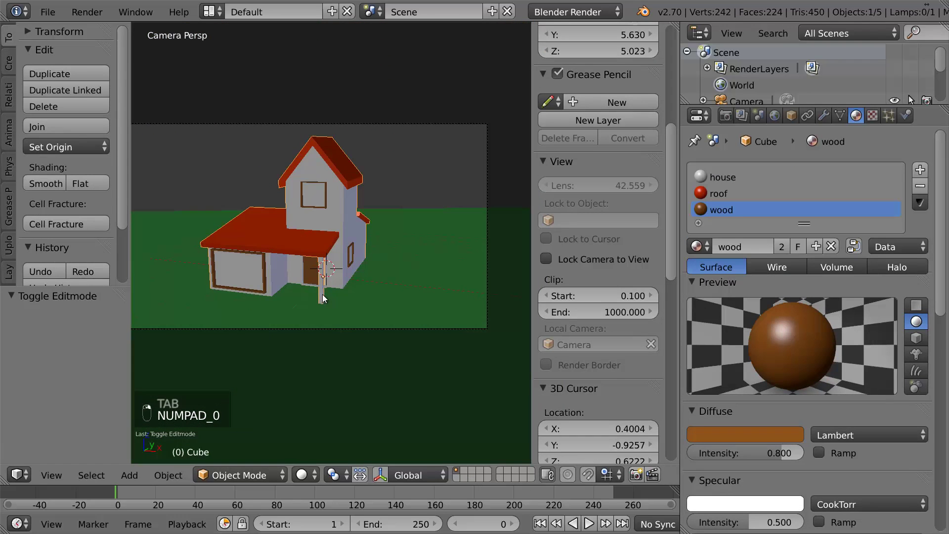
Lighten the wood colour's Value and compare it in rendered previews
{"action": "key", "text": "a"}
{"action": "key", "text": "l"}
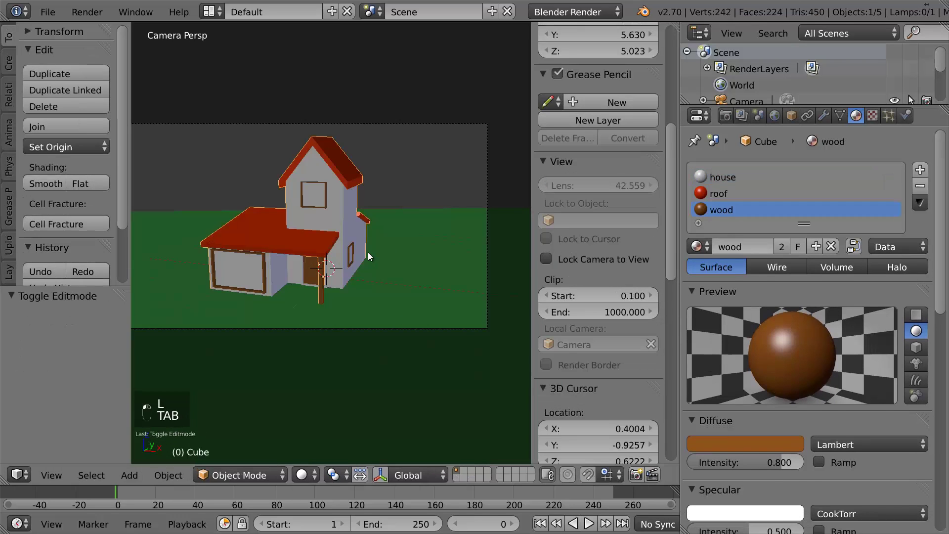
{"action": "key", "text": "shift+z"}
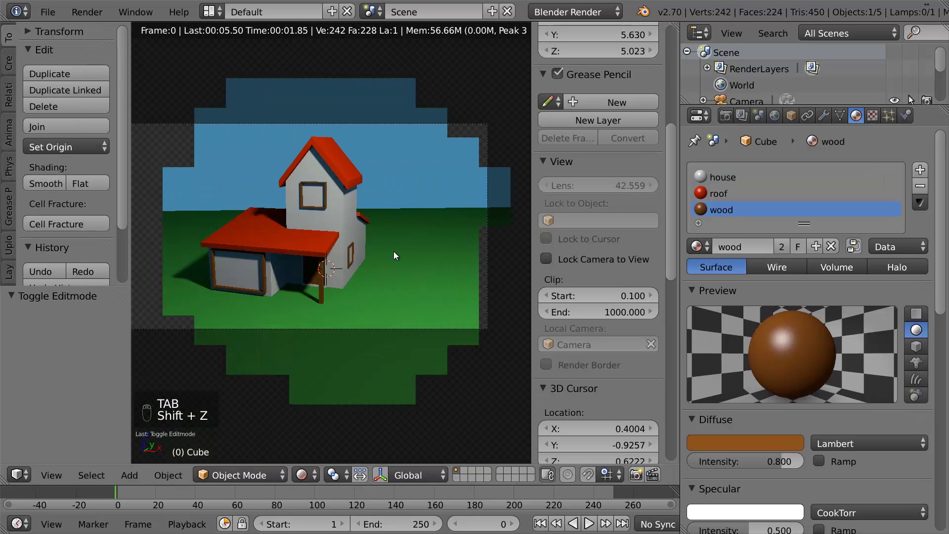
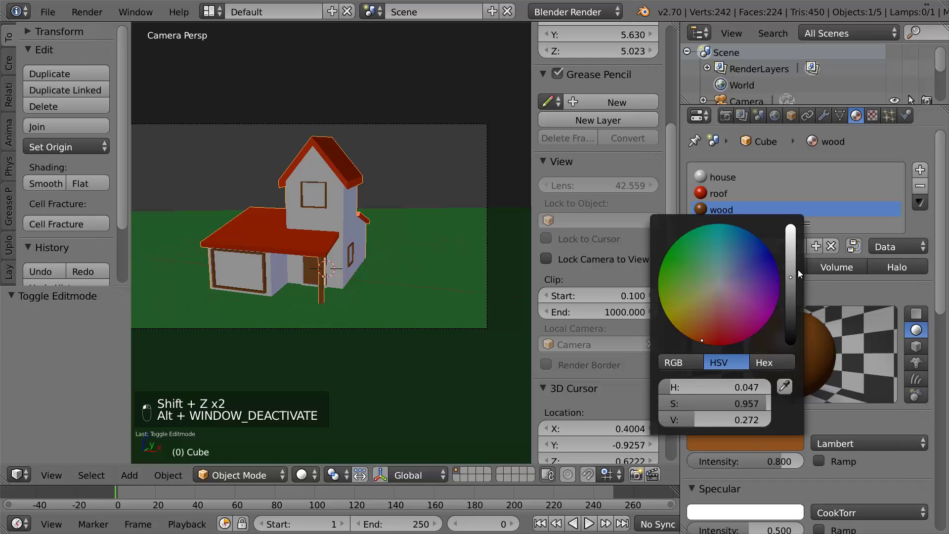
{"action": "key", "text": "shift+z"}
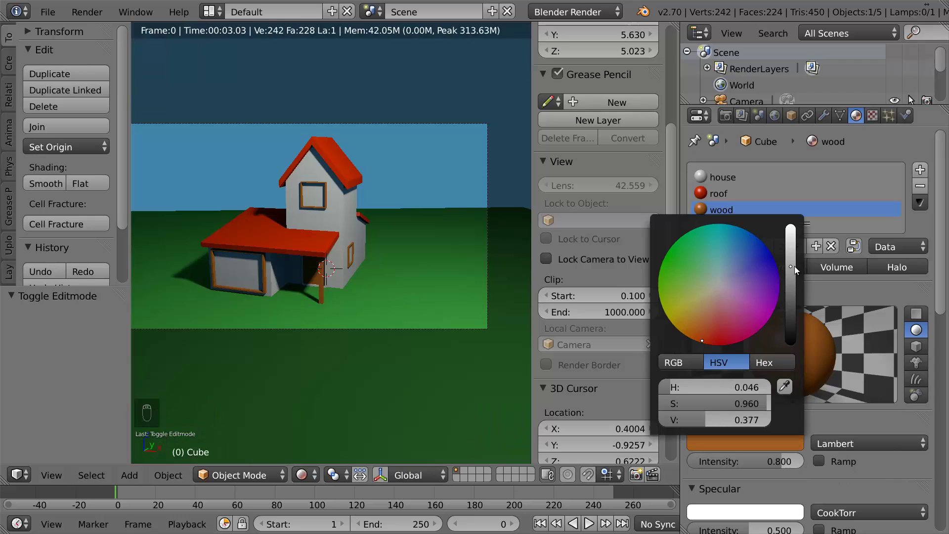
{"action": "key", "text": "shift+z"}
Assign wood to the doorway frame and porch post, then confirm with a full rendered preview
{"action": "key", "text": "Tab"}
{"action": "key", "text": "Tab"}
{"action": "key", "text": "Tab"}
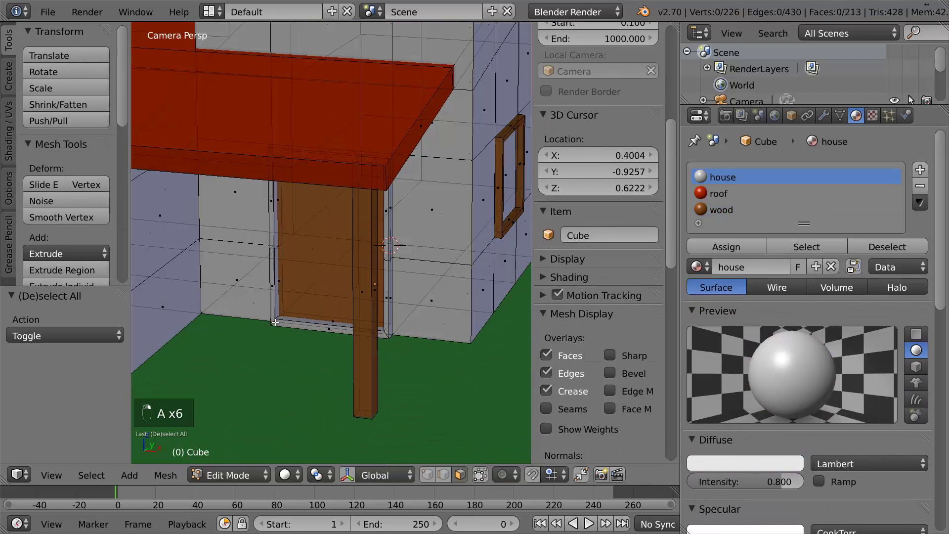
{"action": "key", "text": "a"}
{"action": "key", "text": "a"}
{"action": "key", "text": "a"}
{"action": "key", "text": "a"}
{"action": "key", "text": "ctrl+KP_Add"}
{"action": "key", "text": "Tab"}
{"action": "key", "text": "shift+z"}
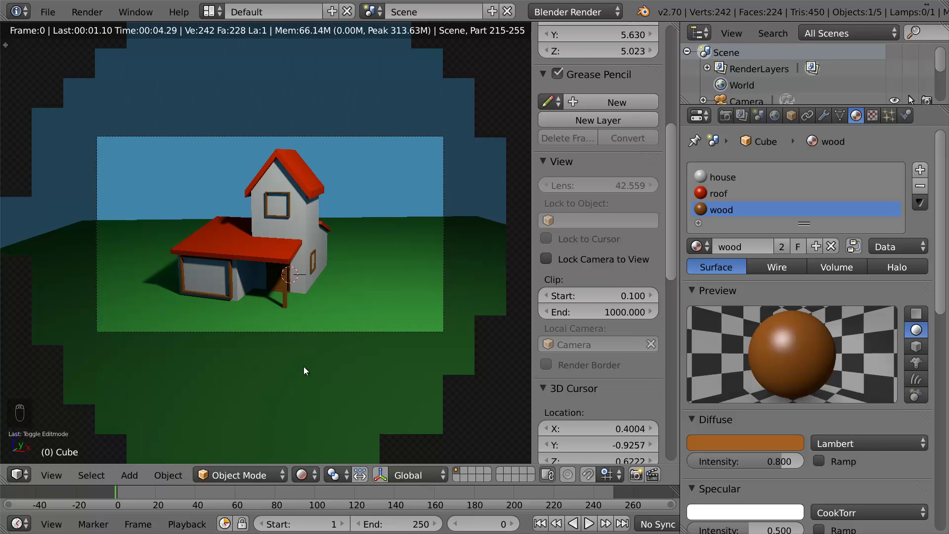
{"action": "key", "text": "shift+z"}
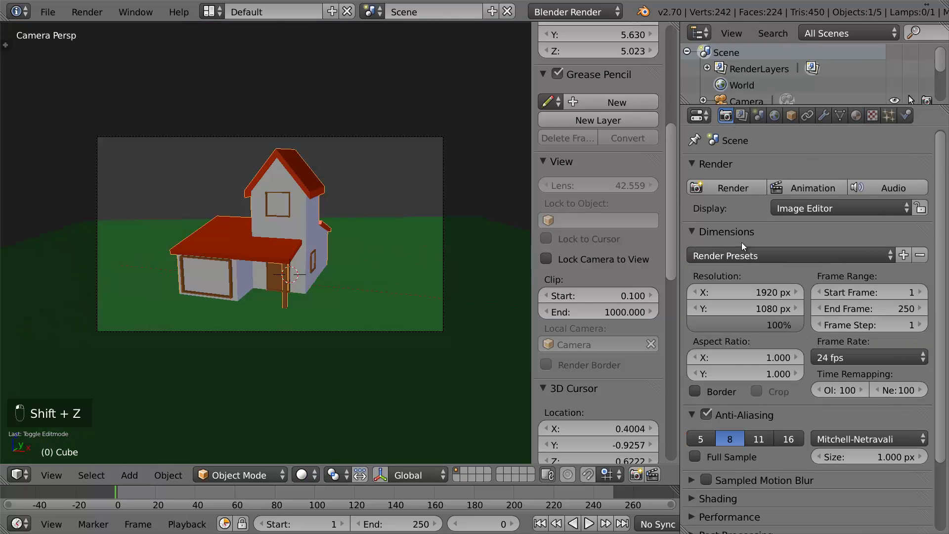
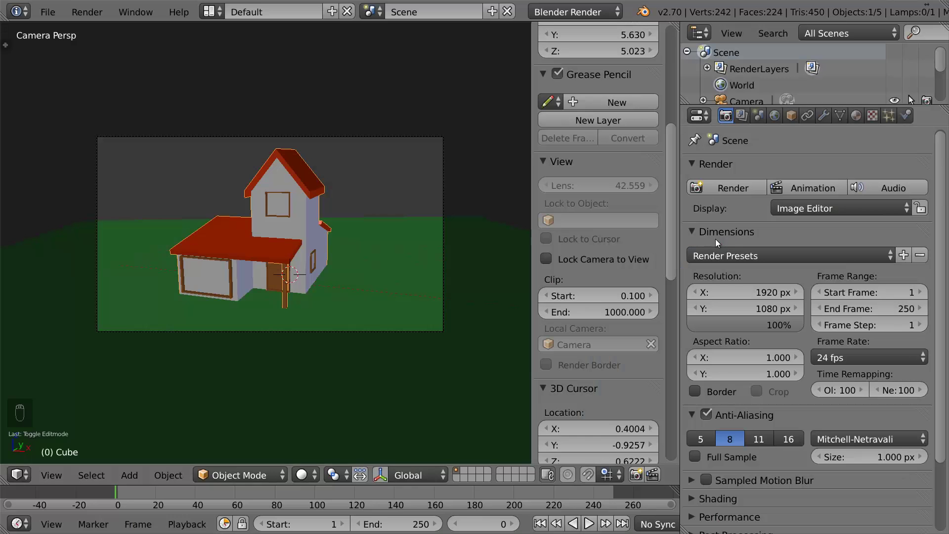
Assign a new material named glass to the window pane faces, with Mirror reflection and light-blue diffuse
{"action": "middle_click", "coordinate": [327, 172]}
{"action": "key", "text": "Tab"}
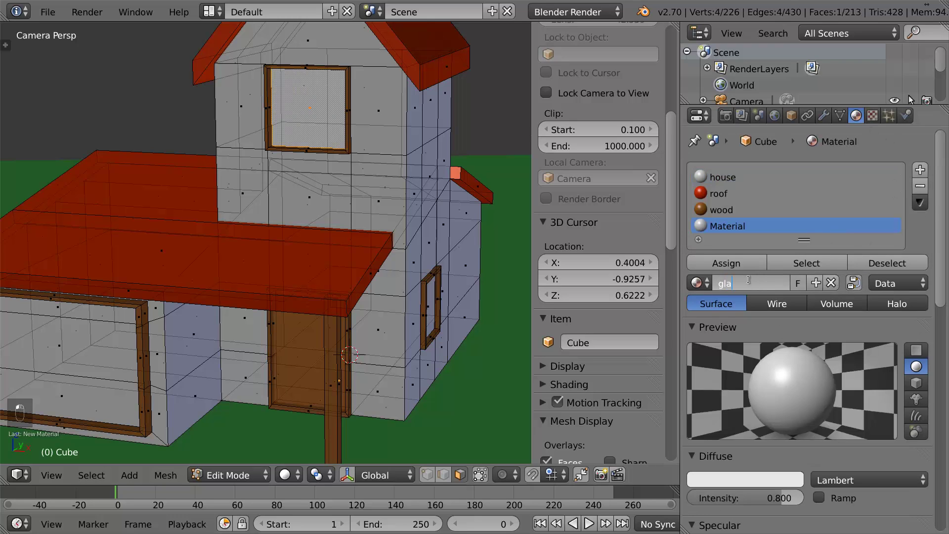
{"action": "key", "text": "s"}
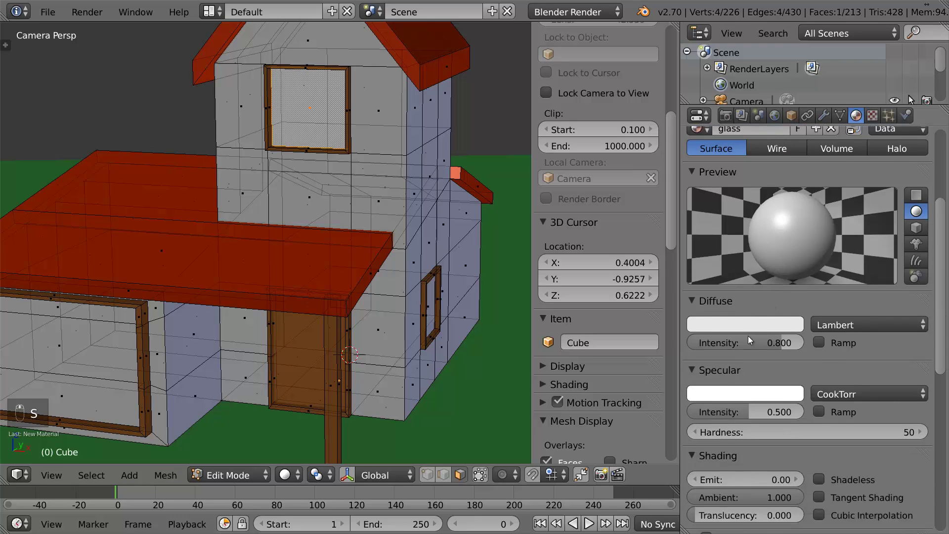
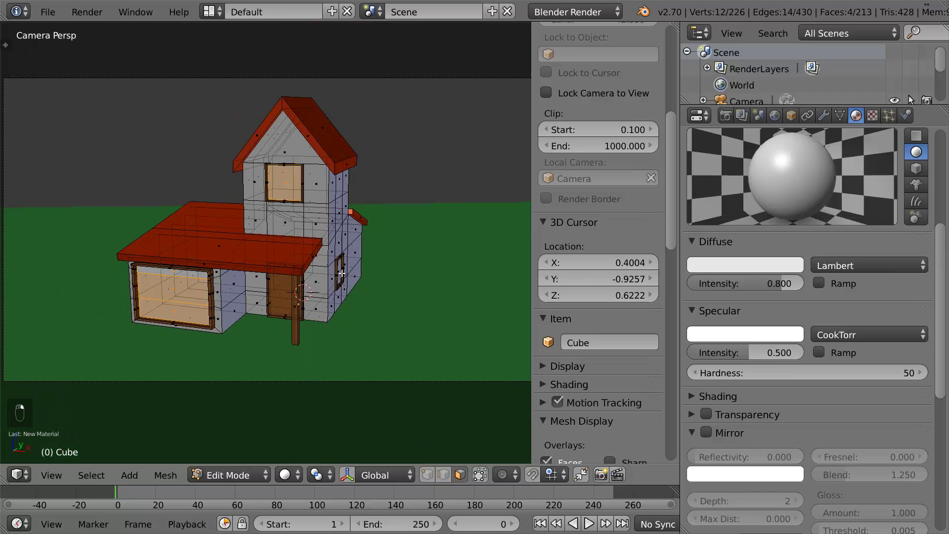
{"action": "left_click_drag", "start_coordinate": [735, 227], "coordinate": [725, 260]}
Leave Edit Mode and preview the glass panes in rendered shading
{"action": "key", "text": "shift+z"}
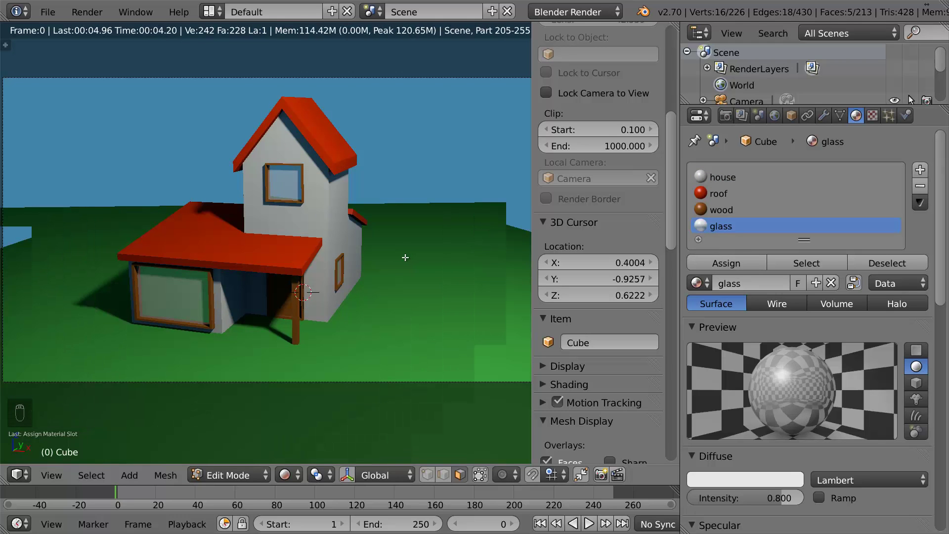
{"action": "key", "text": "shift+z"}
{"action": "key", "text": "Tab"}
{"action": "key", "text": "Tab"}
{"action": "key", "text": "a"}
{"action": "key", "text": "a"}
{"action": "key", "text": "g"}
{"action": "key", "text": "Tab"}
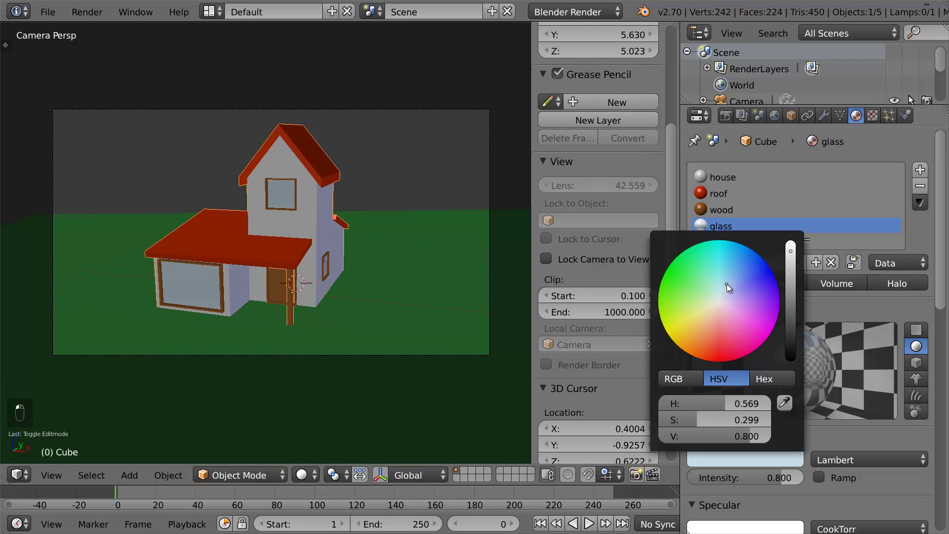
{"action": "key", "text": "shift+z"}
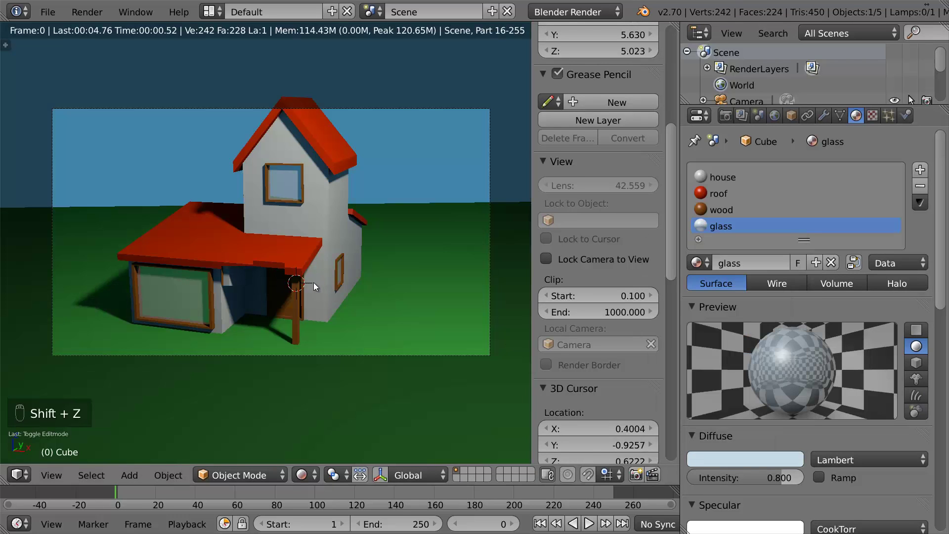